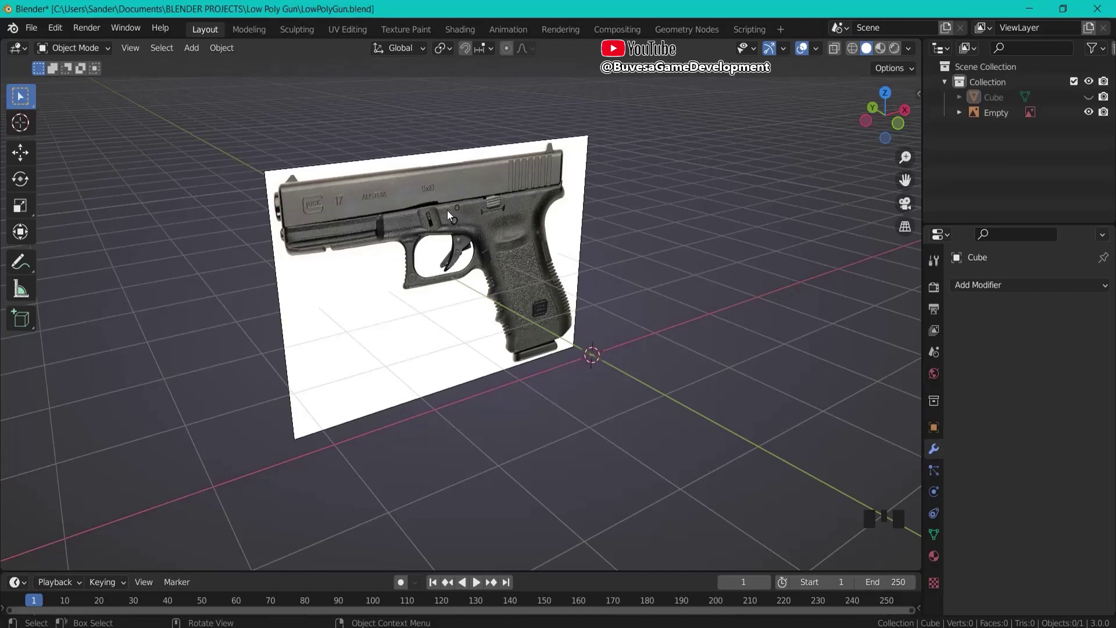
Remove the old reference image, keeping only the default cube.
{"action": "left_click", "coordinate": [435, 186]}
{"action": "left_click", "coordinate": [1095, 98]}
{"action": "left_click_drag", "start_coordinate": [481, 240], "coordinate": [547, 233]}
{"action": "key", "text": "KP_1"}
Frame the cube in a straight-on front orthographic view.
{"action": "left_click_drag", "start_coordinate": [839, 55], "coordinate": [399, 206]}
{"action": "left_click_drag", "start_coordinate": [399, 205], "coordinate": [838, 54]}
{"action": "left_click_drag", "start_coordinate": [838, 53], "coordinate": [881, 54]}
{"action": "left_click_drag", "start_coordinate": [742, 262], "coordinate": [819, 118]}
{"action": "key", "text": "ctrl+End"}
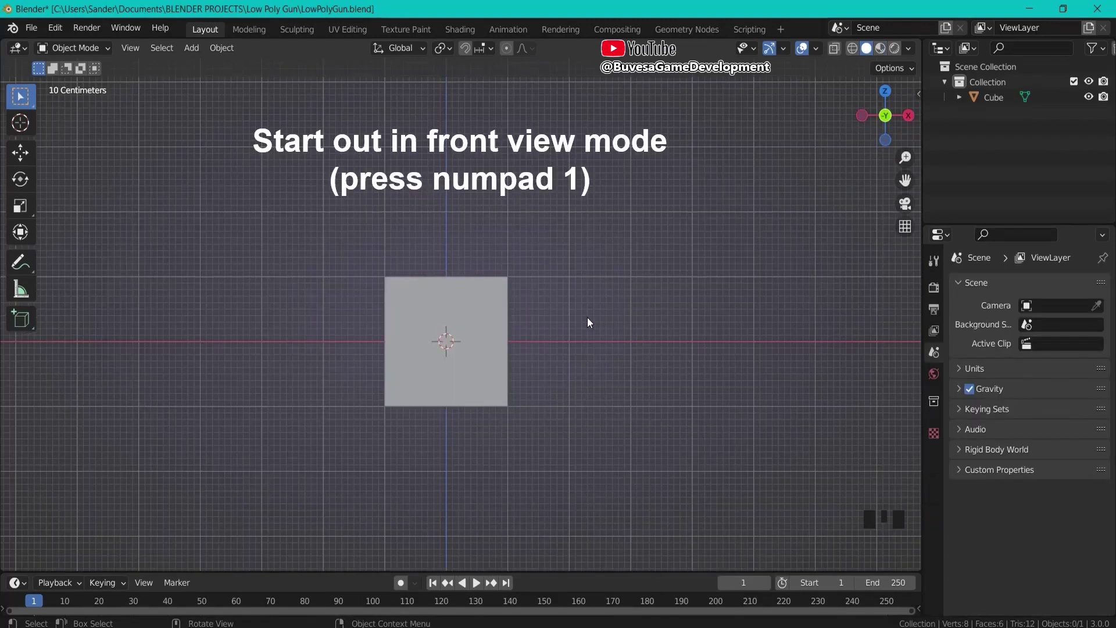
Add the pistol photo as a reference image and move it back along Y behind the cube.
{"action": "key", "text": "shift+a"}
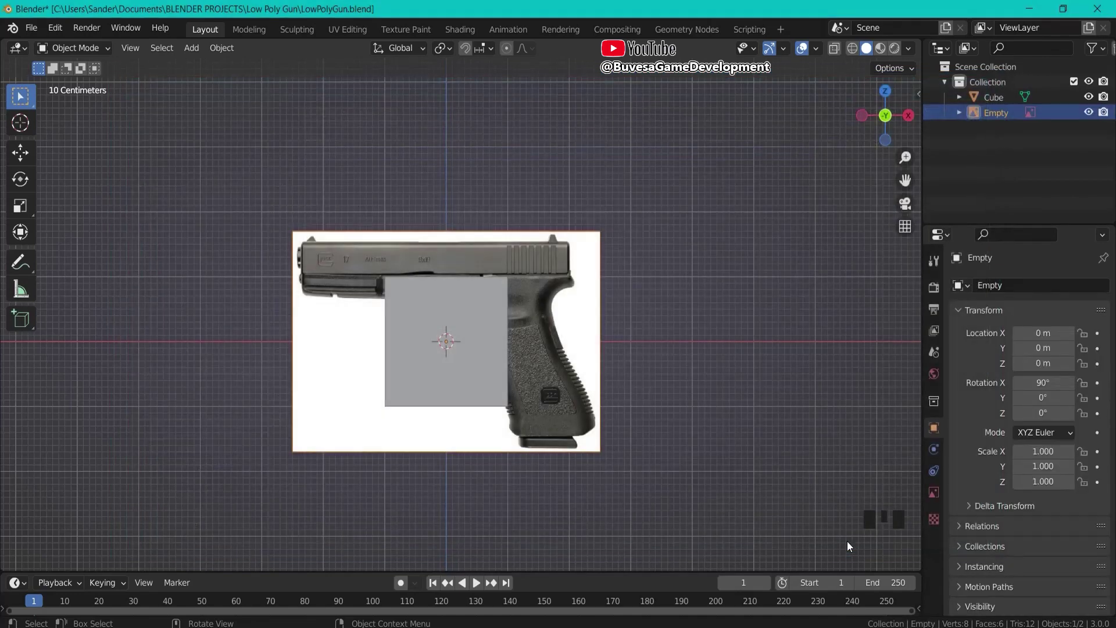
{"action": "left_click_drag", "start_coordinate": [792, 312], "coordinate": [585, 329]}
{"action": "key", "text": "g"}
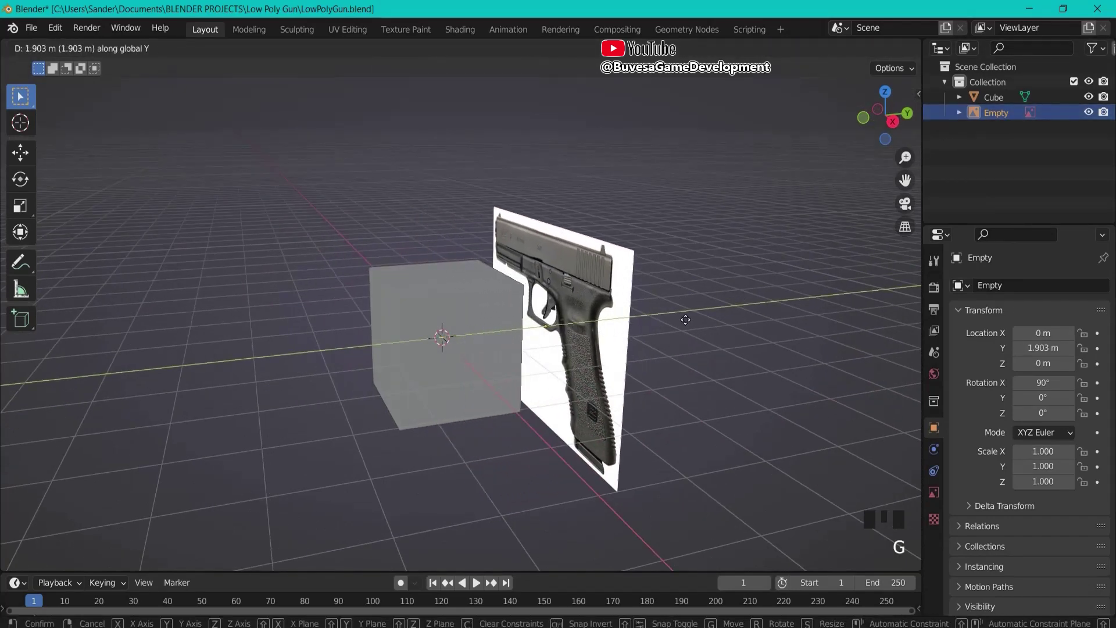
{"action": "left_click_drag", "start_coordinate": [798, 397], "coordinate": [725, 359]}
Return to front view and zoom in with the pistol photo centred.
{"action": "key", "text": "KP_1"}
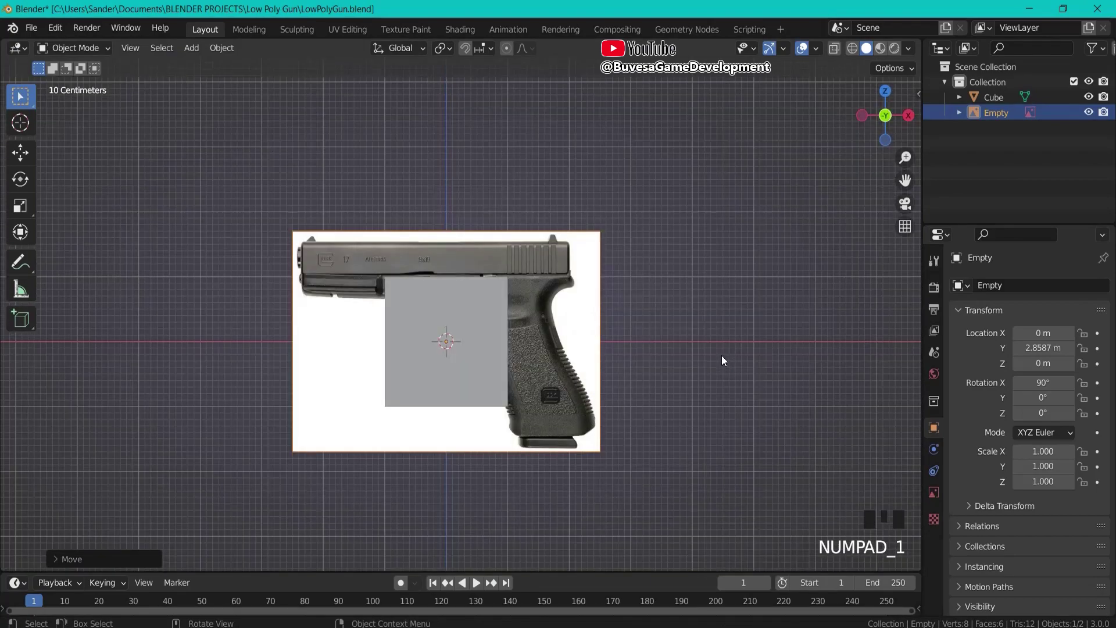
{"action": "scroll", "scroll_direction": "up", "scroll_amount": 3}
{"action": "scroll", "scroll_direction": "up", "scroll_amount": 3}
{"action": "scroll", "scroll_direction": "up", "scroll_amount": 3}
{"action": "left_click_drag", "start_coordinate": [837, 55], "coordinate": [525, 211]}
In Edit Mode, raise the cube's bottom vertices up to the slide's lower line.
{"action": "left_click", "coordinate": [502, 284]}
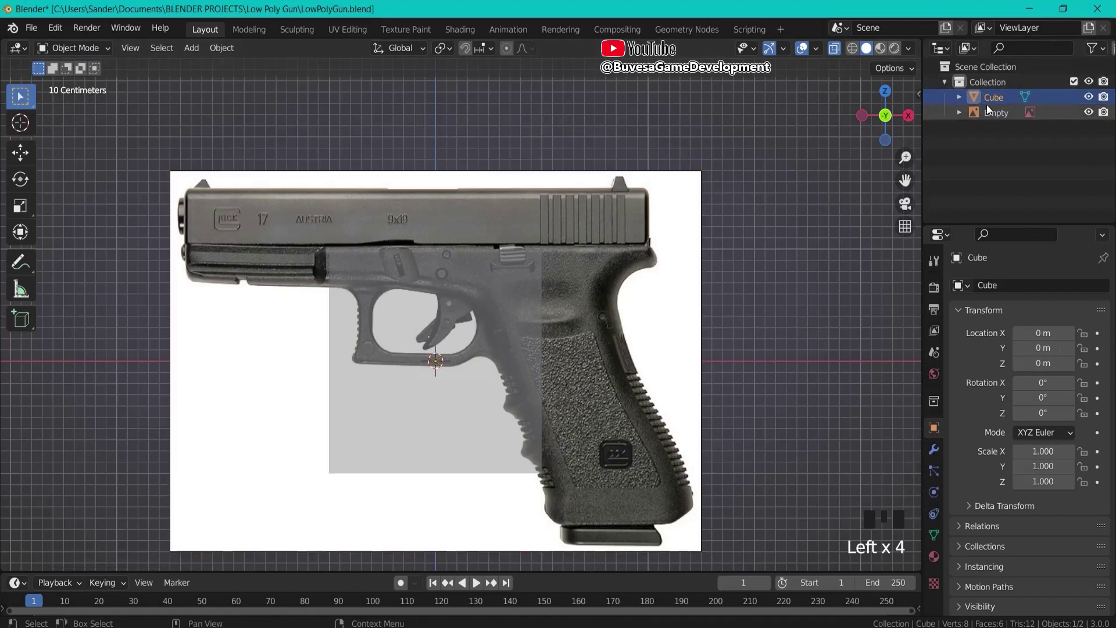
{"action": "left_click_drag", "start_coordinate": [77, 46], "coordinate": [257, 197]}
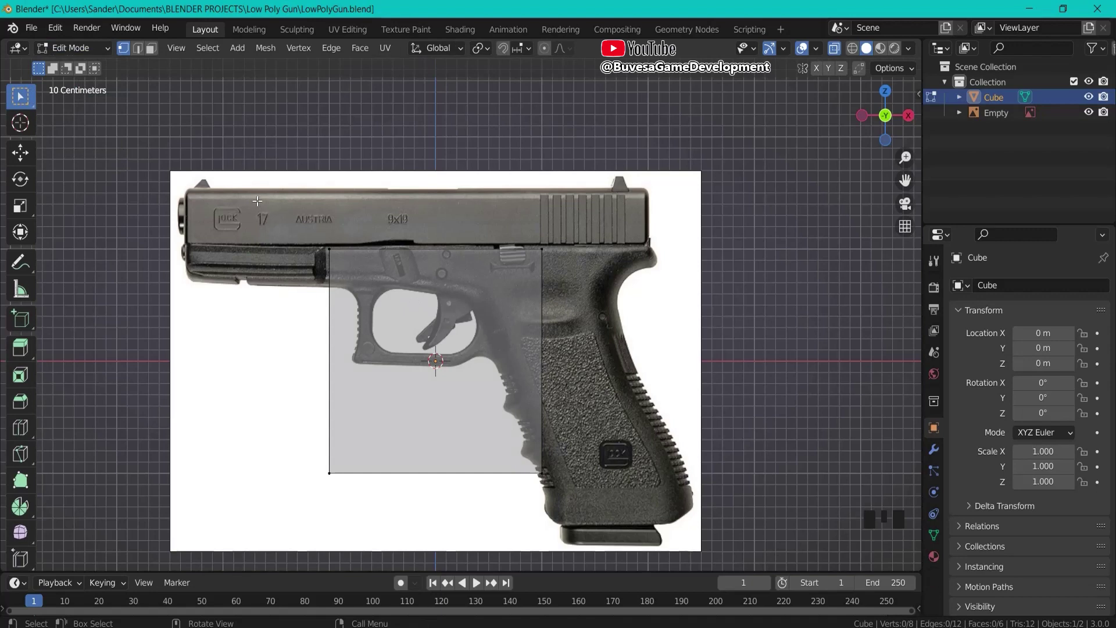
{"action": "left_click", "coordinate": [257, 193]}
{"action": "key", "text": "g"}
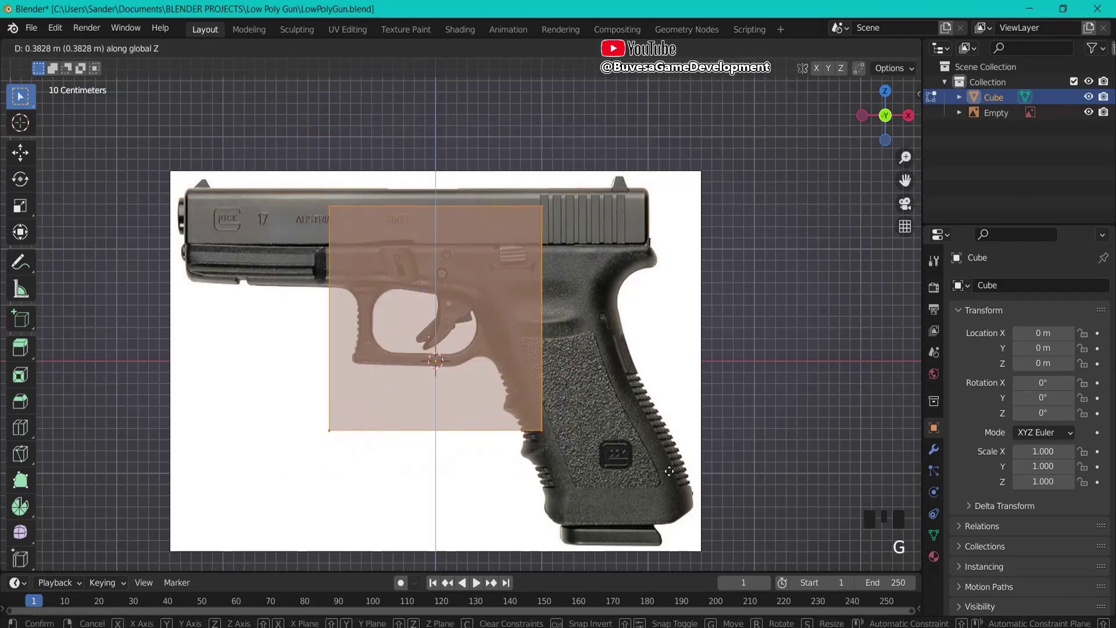
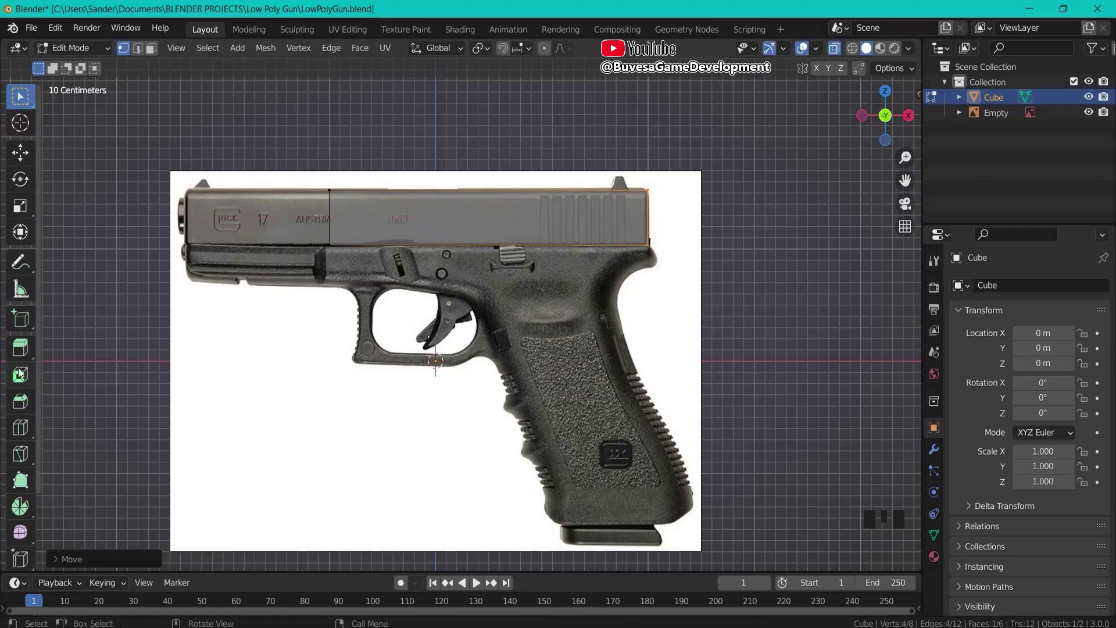
Stretch the cube's front edge along X to the slide's front end.
{"action": "left_click", "coordinate": [302, 155]}
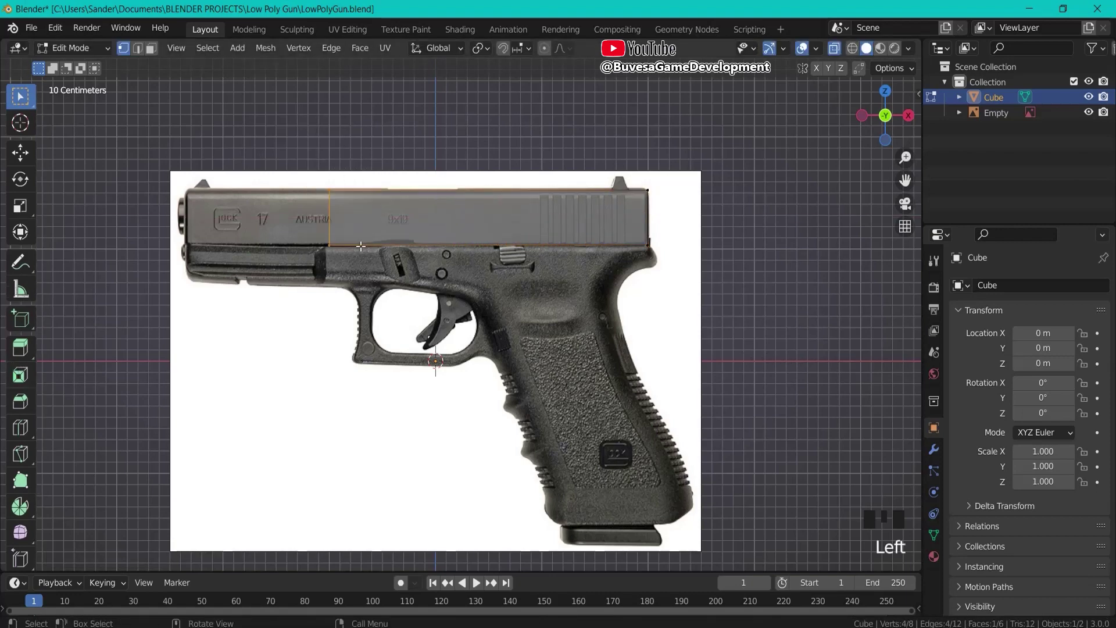
{"action": "key", "text": "g"}
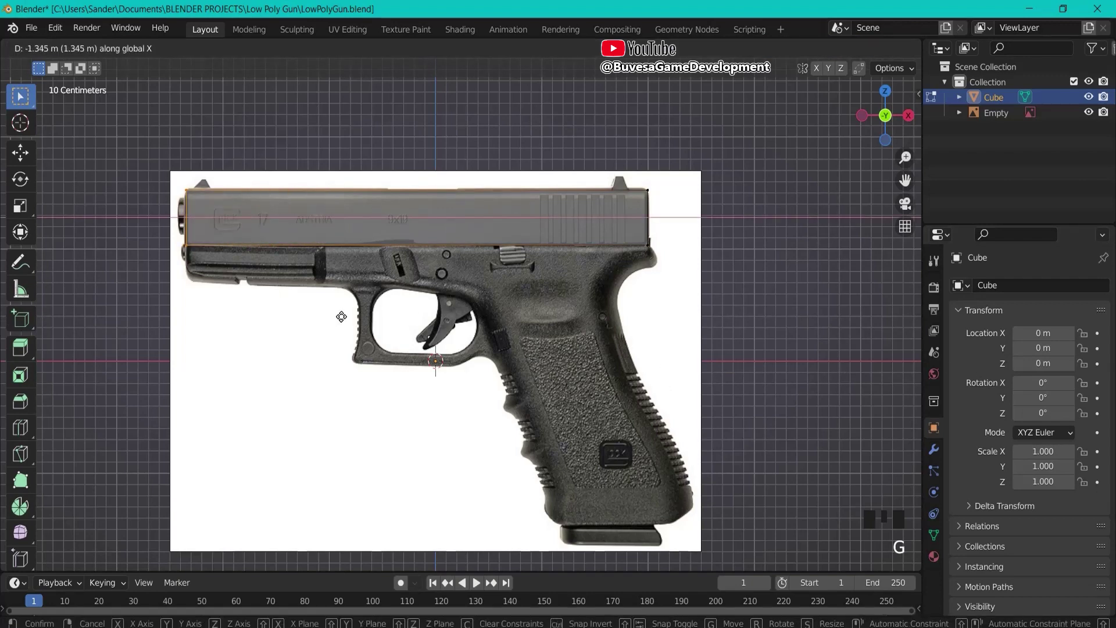
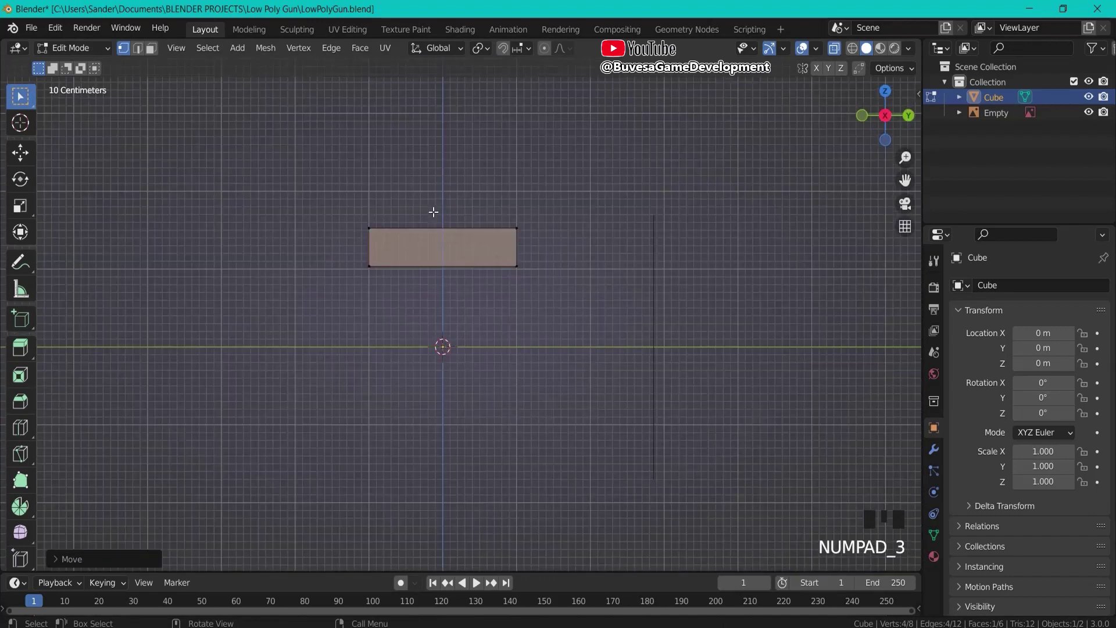
Scale the whole slide block along Y to about 0.5 of its thickness.
{"action": "left_click", "coordinate": [312, 171]}
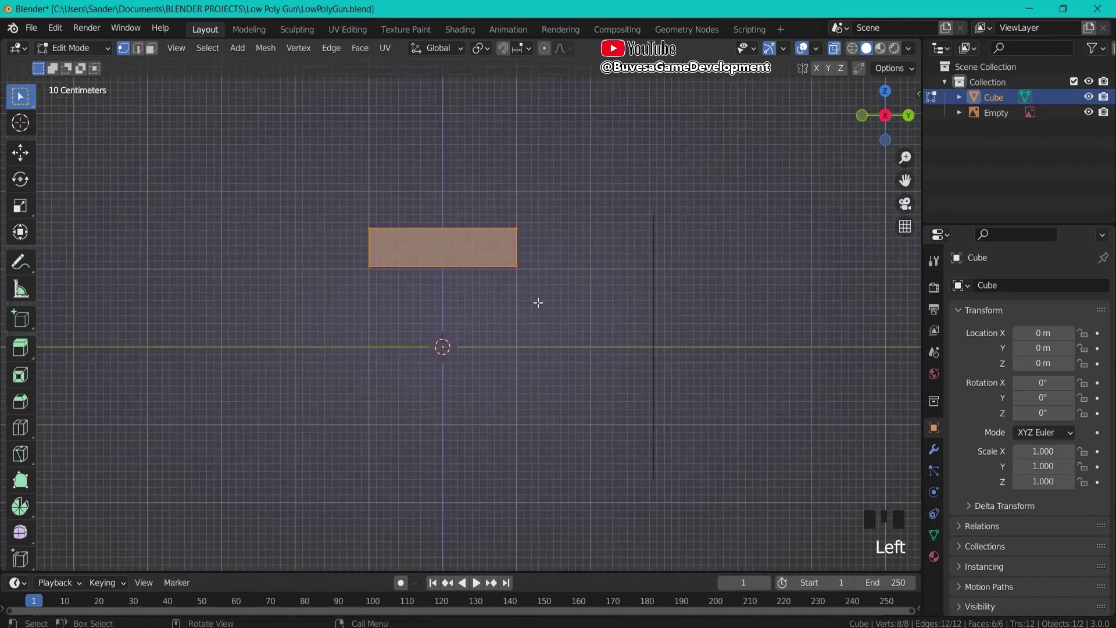
{"action": "key", "text": "s"}
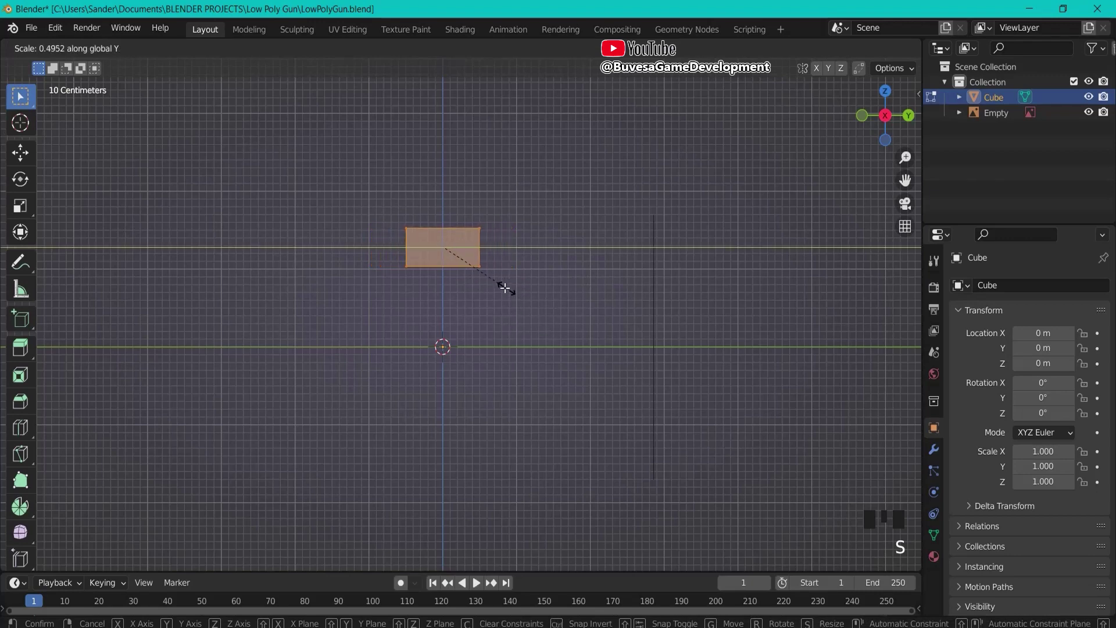
{"action": "left_click_drag", "start_coordinate": [536, 289], "coordinate": [529, 301]}
{"action": "key", "text": "KP_1"}
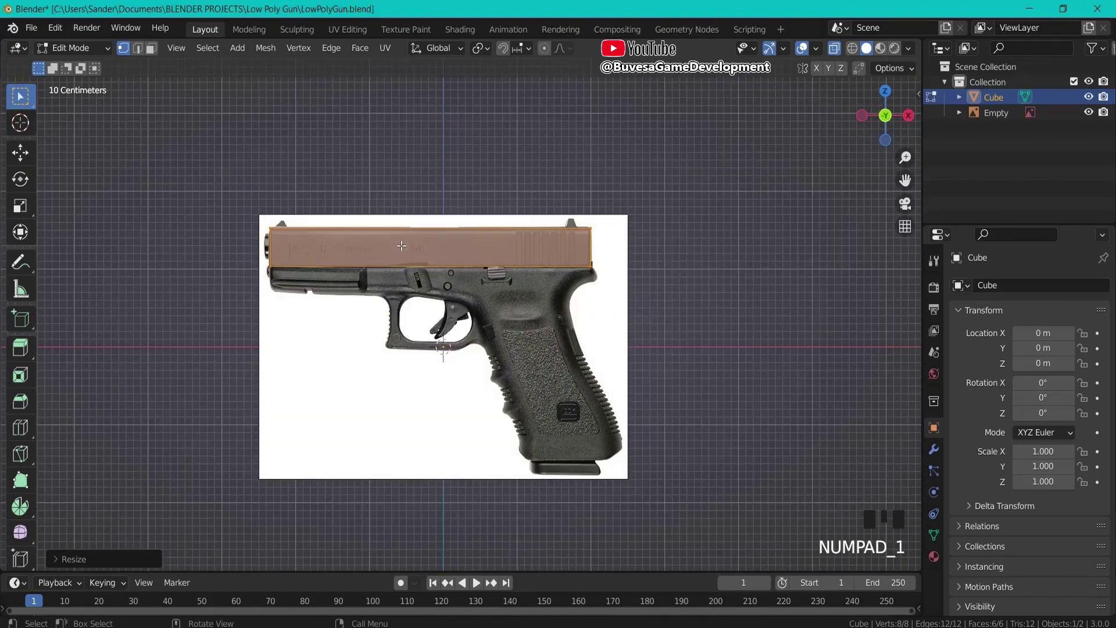
{"action": "scroll", "scroll_direction": "up", "scroll_amount": 3}
{"action": "scroll", "scroll_direction": "up", "scroll_amount": 3}
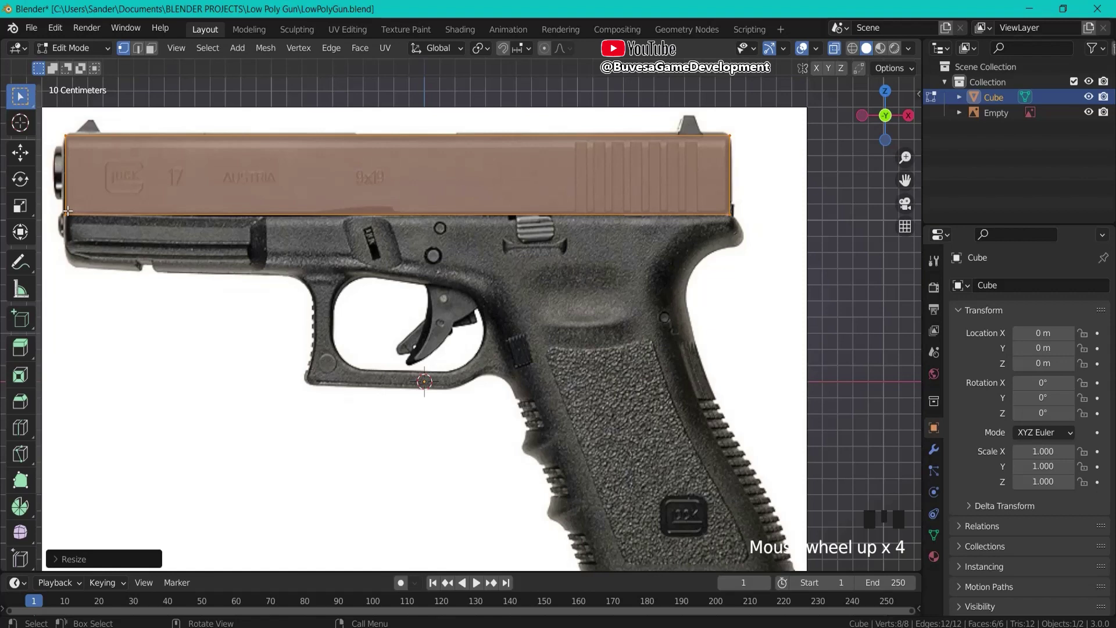
Extrude the slide's bottom face downward in two thin strips.
{"action": "left_click_drag", "start_coordinate": [188, 219], "coordinate": [91, 183]}
{"action": "left_click", "coordinate": [92, 184]}
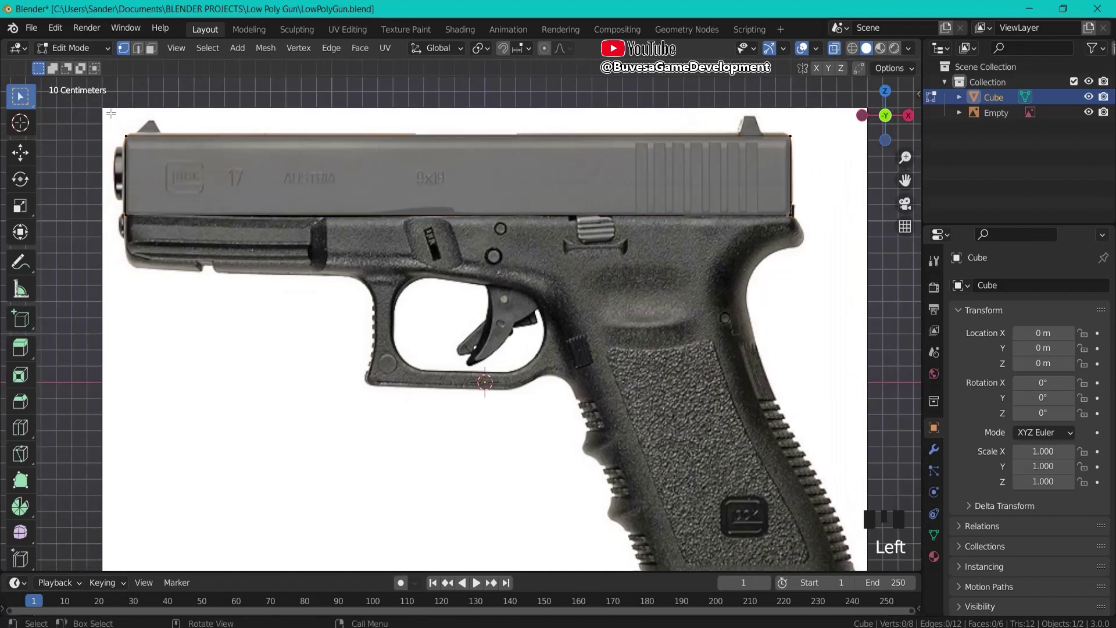
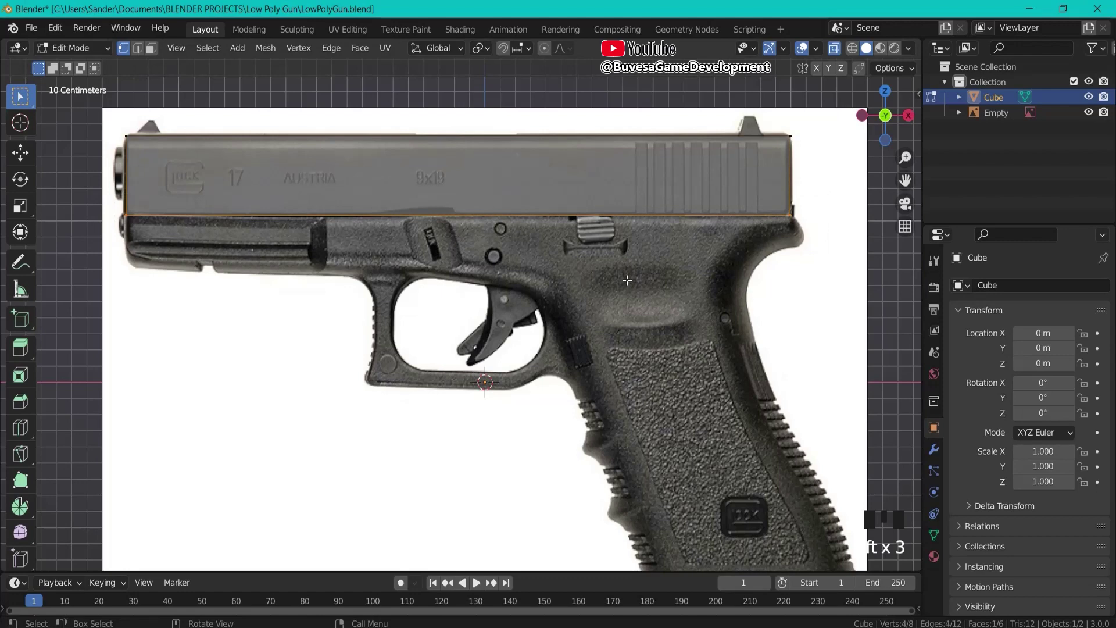
{"action": "key", "text": "e"}
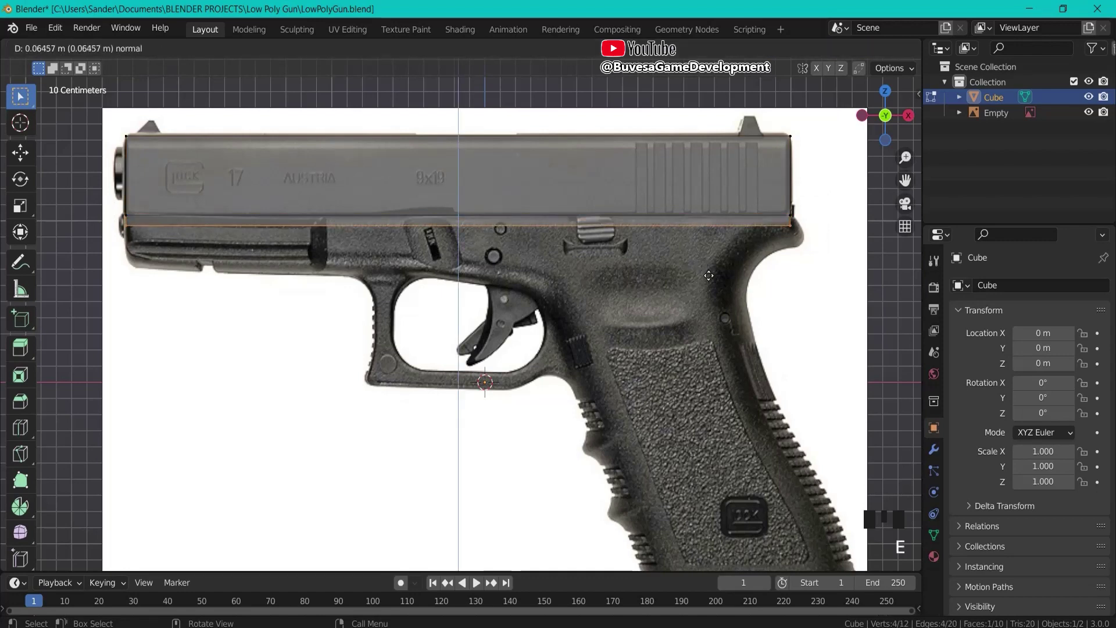
{"action": "key", "text": "e"}
{"action": "key", "text": "e"}
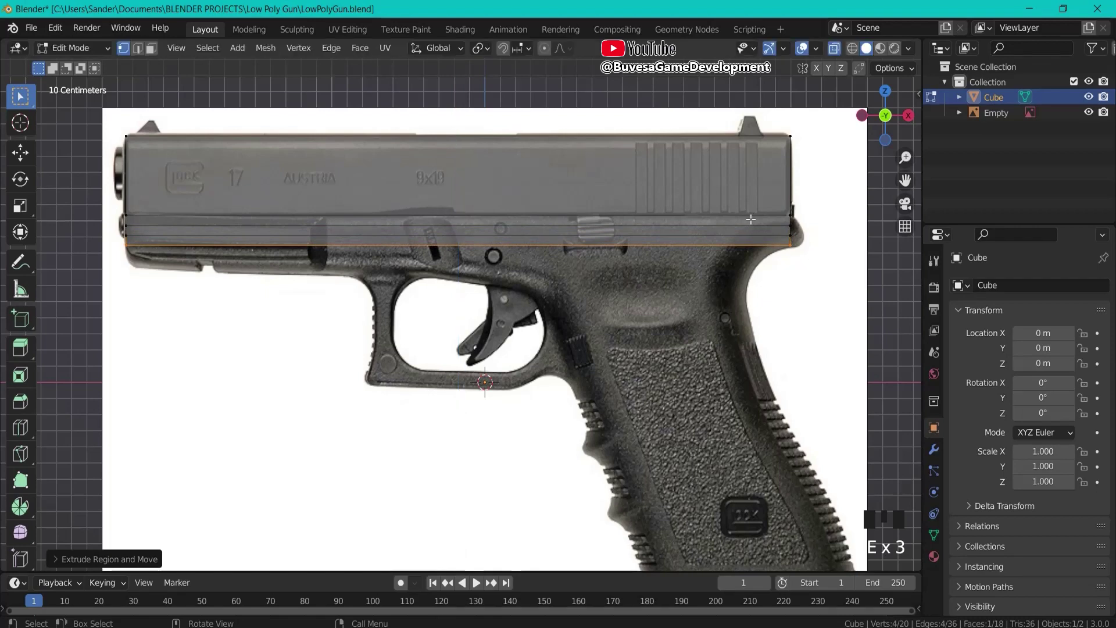
Extrude the lowest edge down to the frame's top line.
{"action": "left_click", "coordinate": [779, 218]}
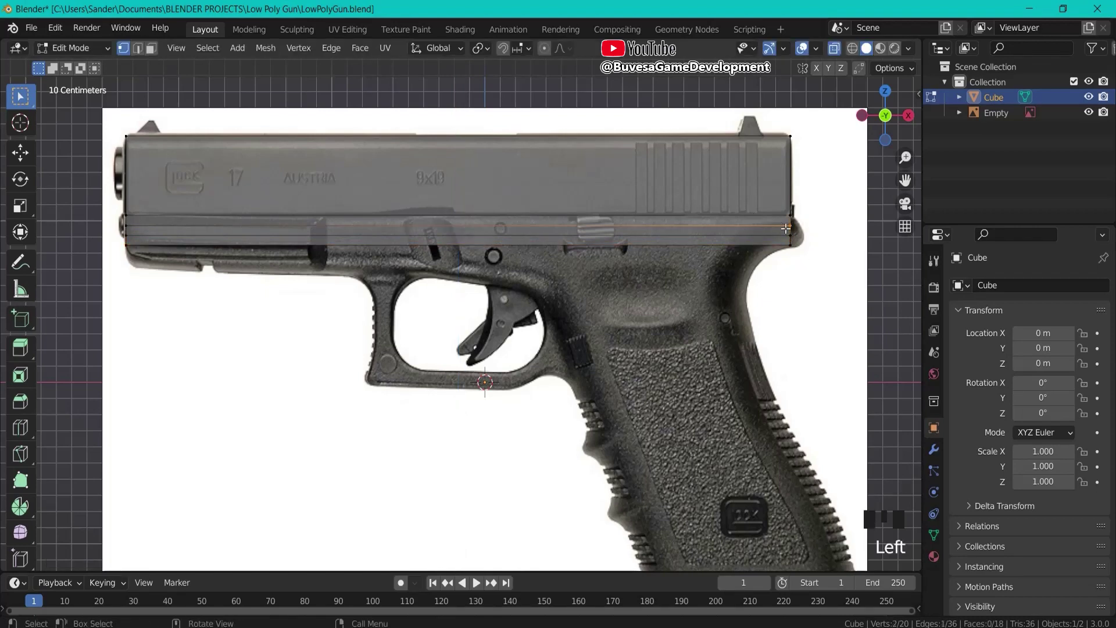
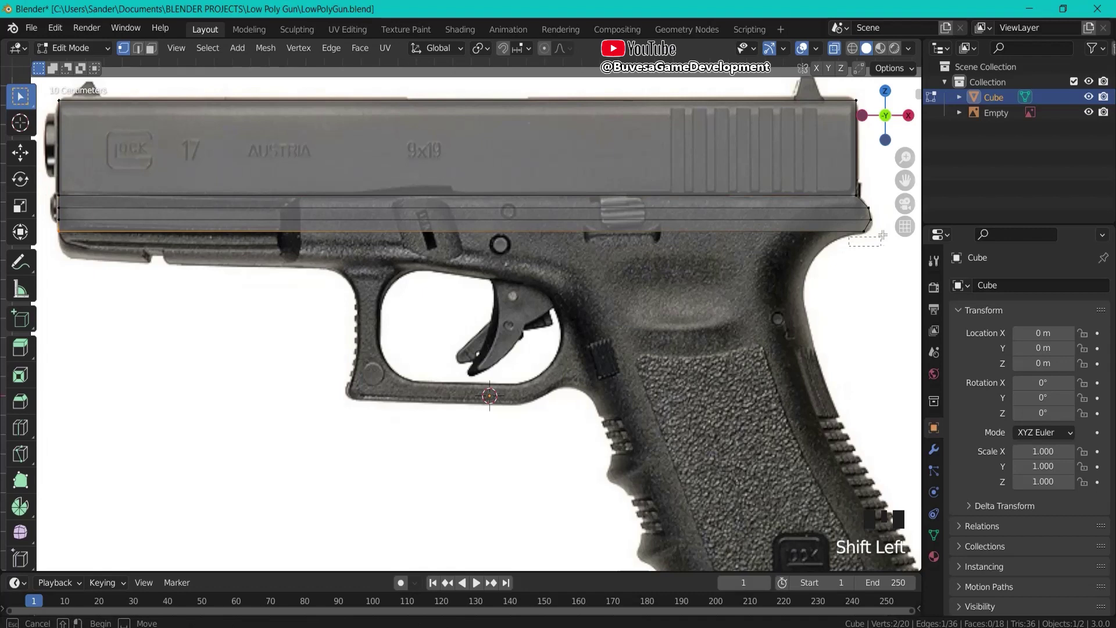
{"action": "key", "text": "e"}
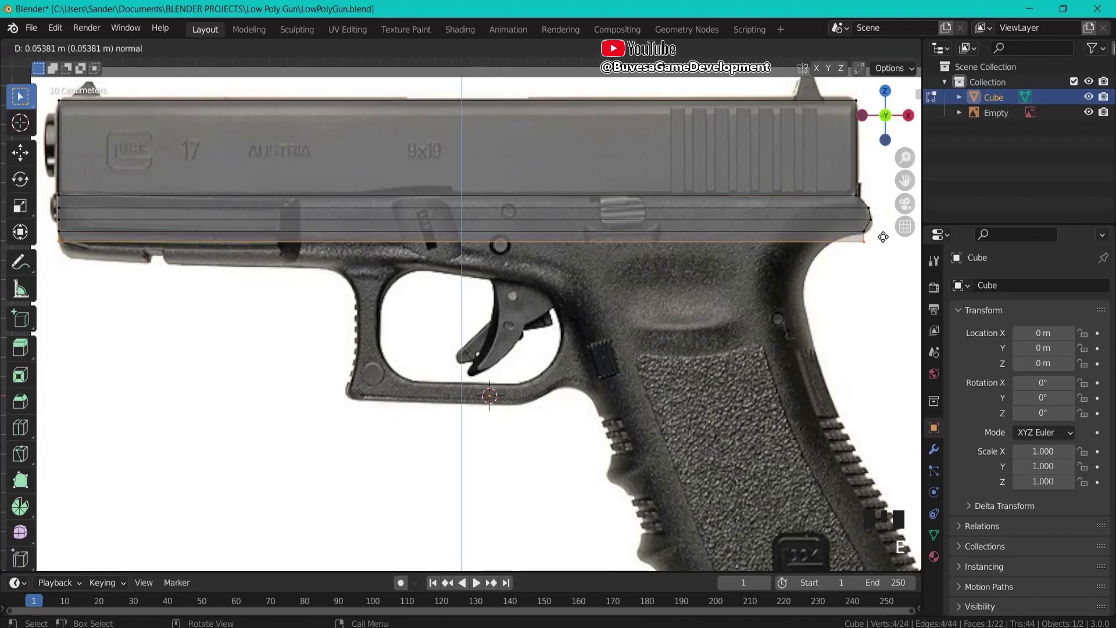
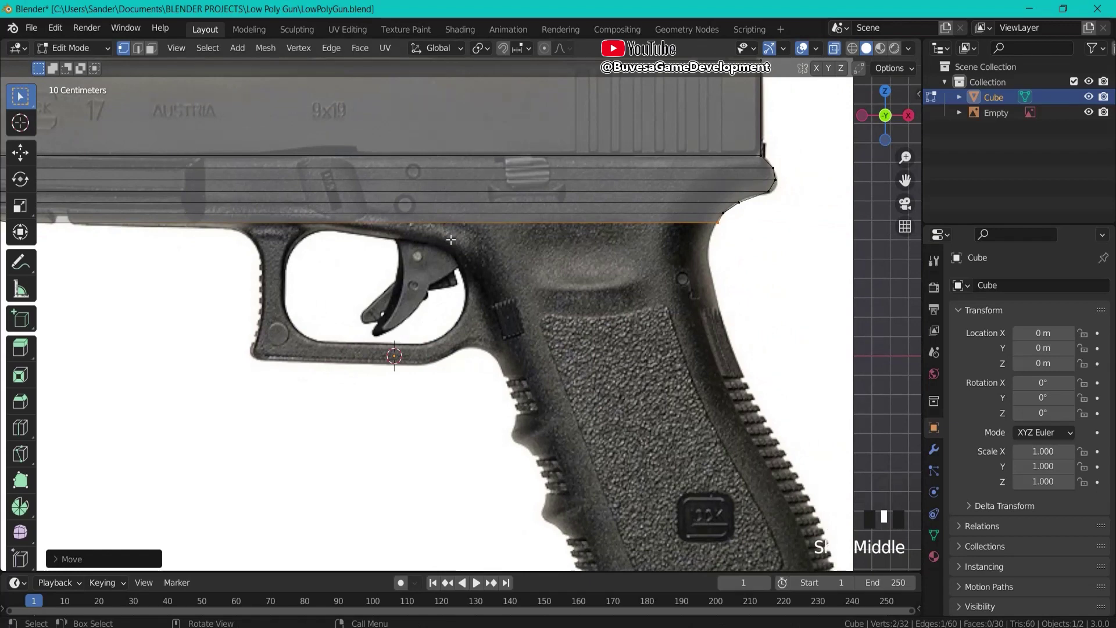
{"action": "left_click_drag", "start_coordinate": [501, 159], "coordinate": [538, 199]}
Start a new edge loop cut across the slide.
{"action": "key", "text": "r"}
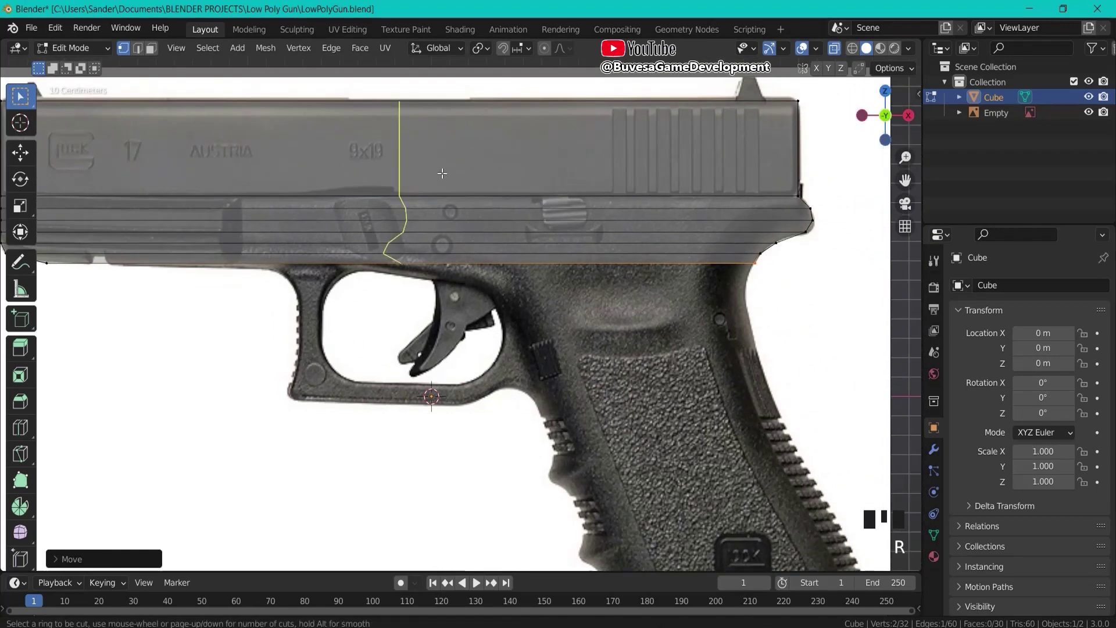
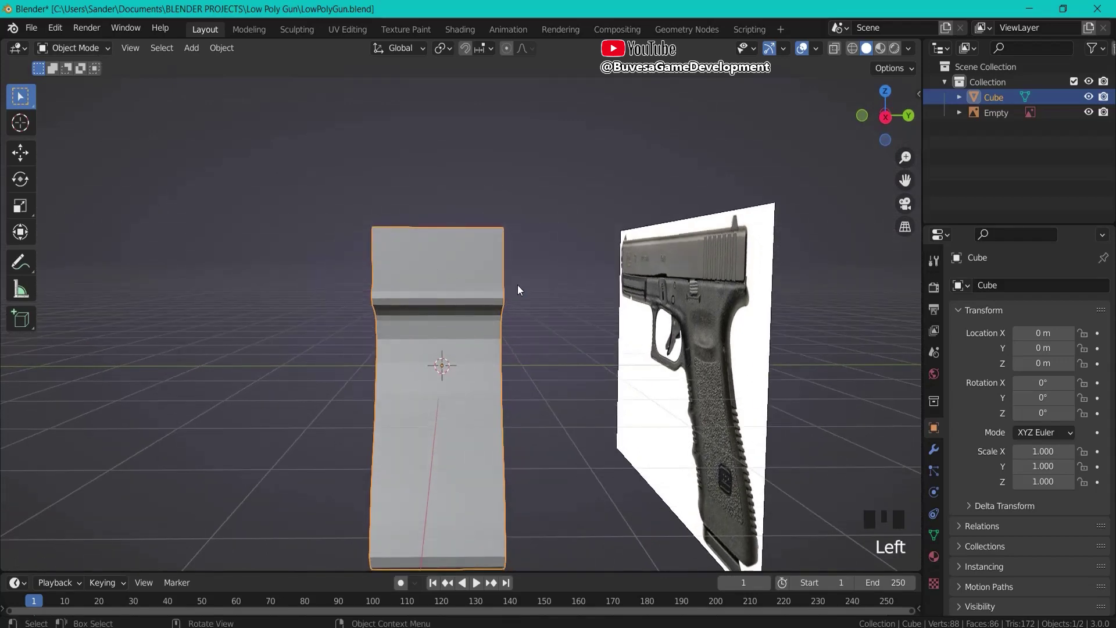
Scale the pistol along Y to 0.667 thickness and return to front view in Edit Mode.
{"action": "key", "text": "s"}
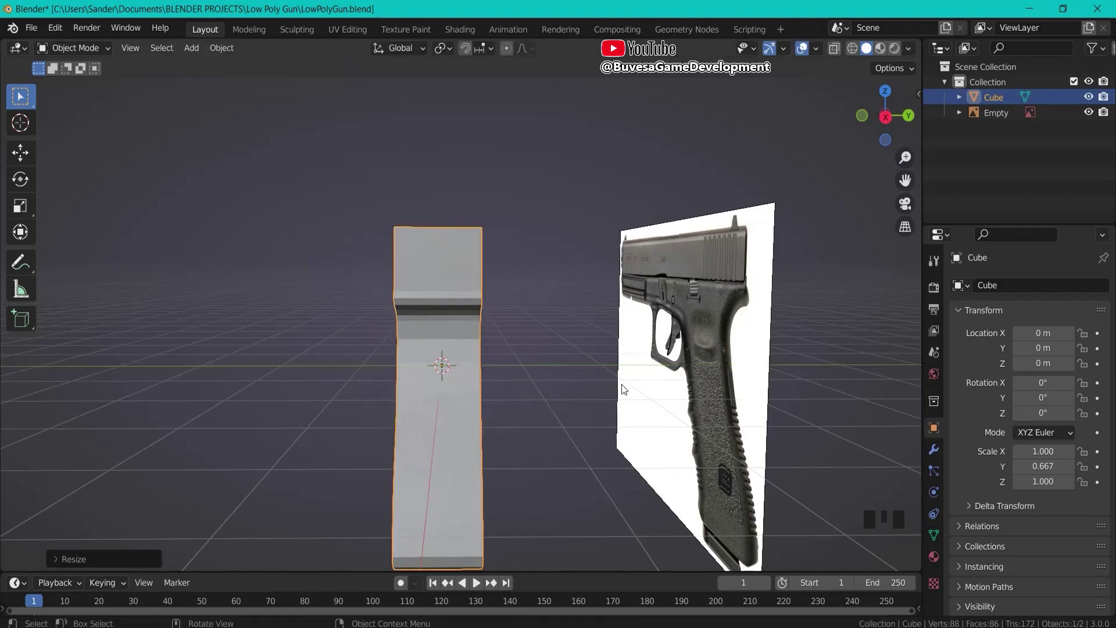
{"action": "left_click_drag", "start_coordinate": [605, 380], "coordinate": [87, 50]}
{"action": "left_click_drag", "start_coordinate": [87, 50], "coordinate": [829, 114]}
{"action": "key", "text": "KP_1"}
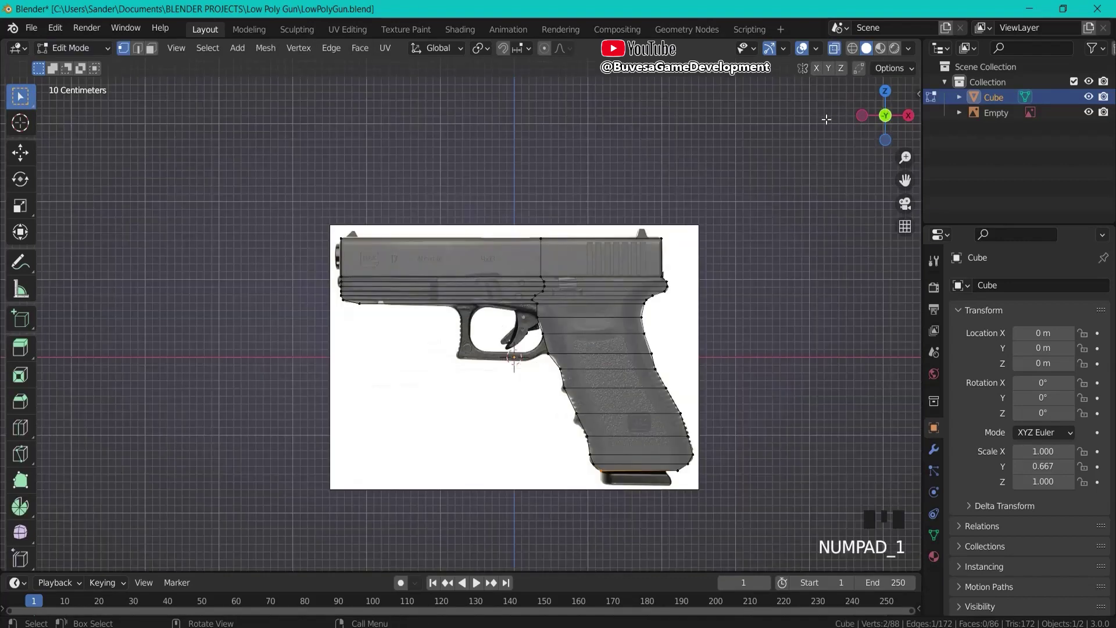
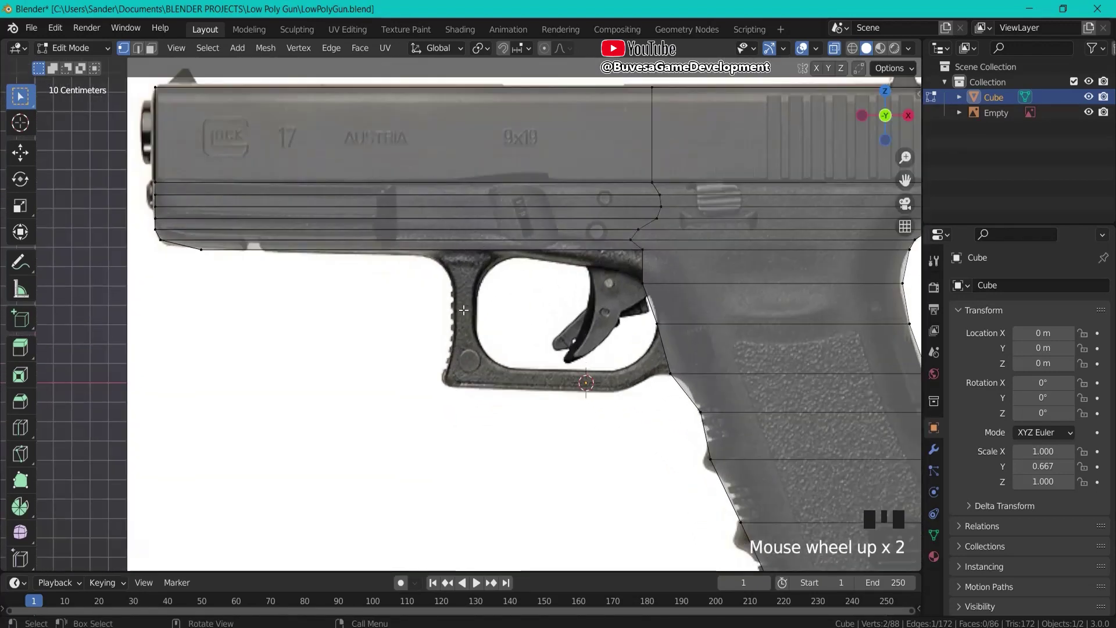
Add a vertical loop cut through the slide behind the ejection port.
{"action": "key", "text": "ctrl+r"}
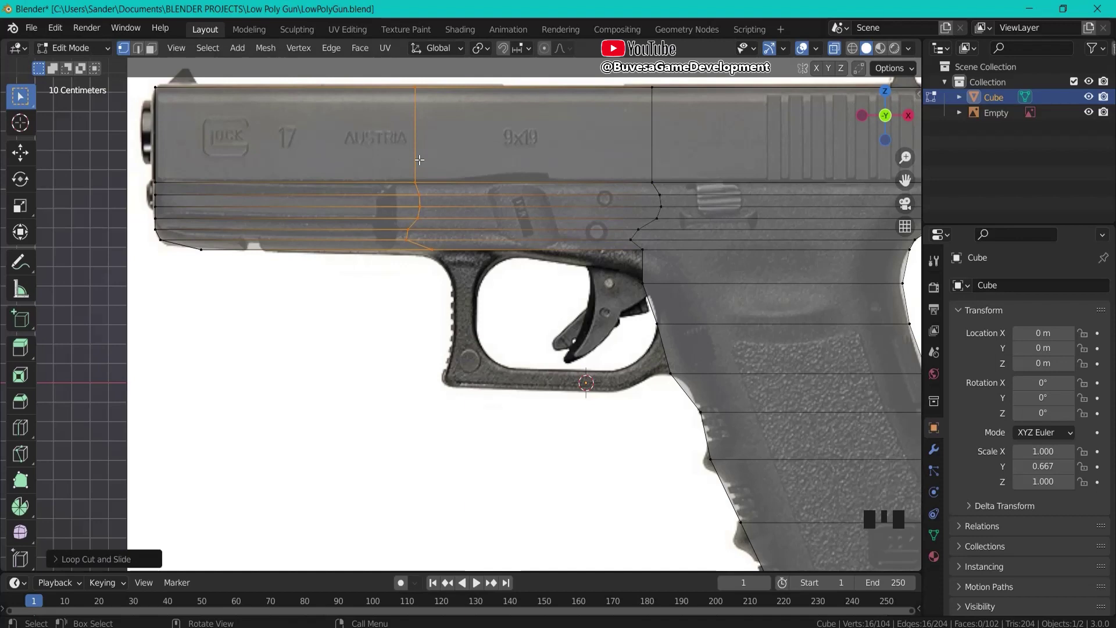
{"action": "key", "text": "ctrl+r"}
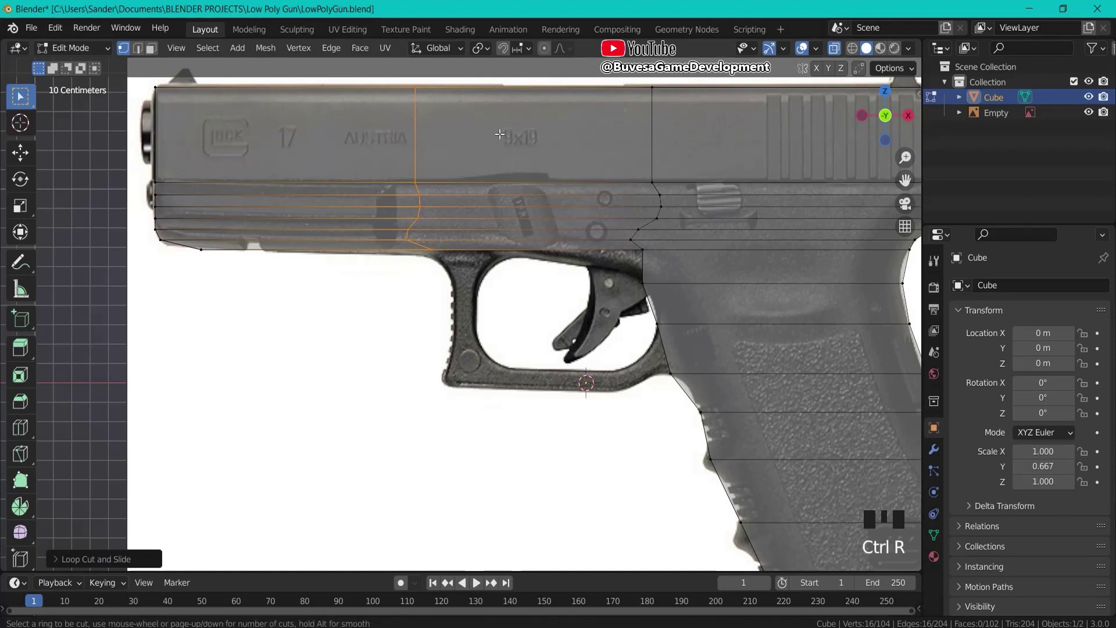
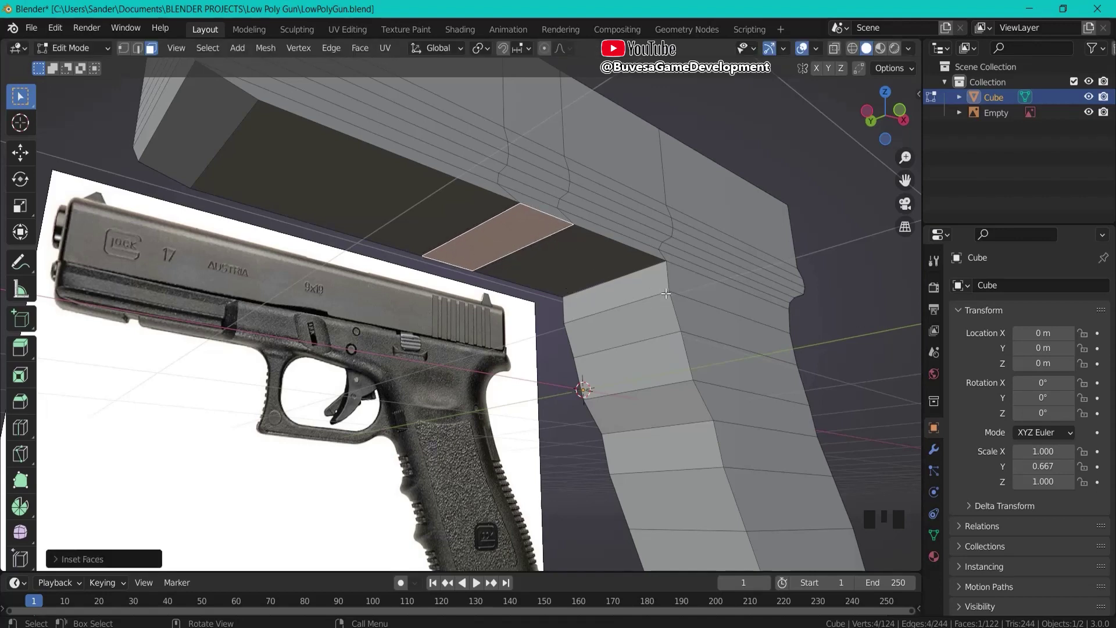
Scale the underside inset face down into a small square ahead of the grip.
{"action": "key", "text": "s"}
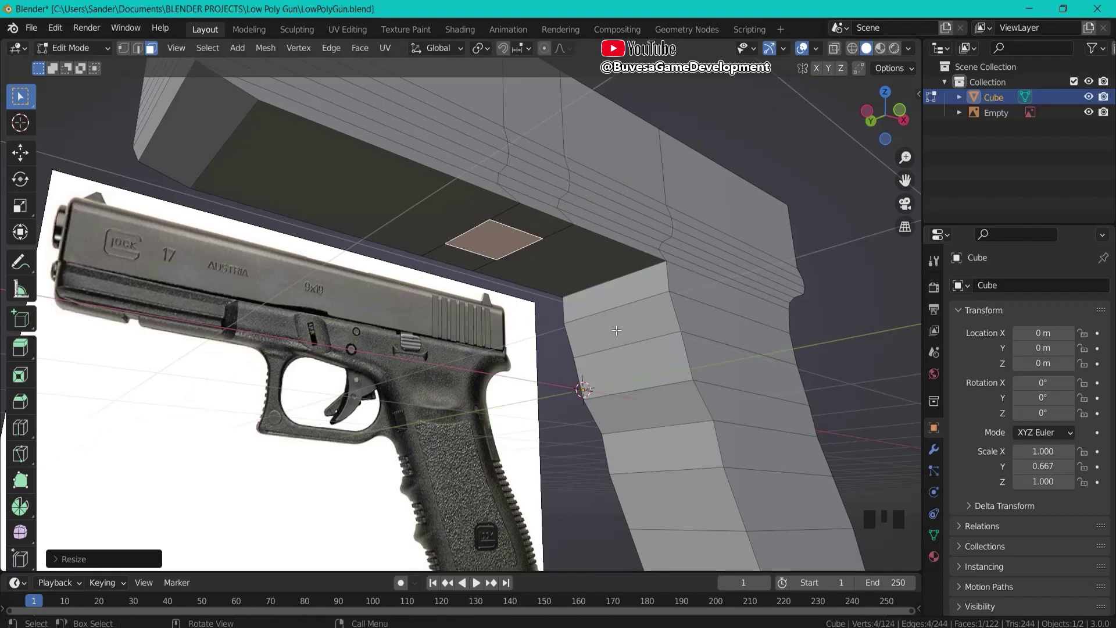
{"action": "key", "text": "KP_1"}
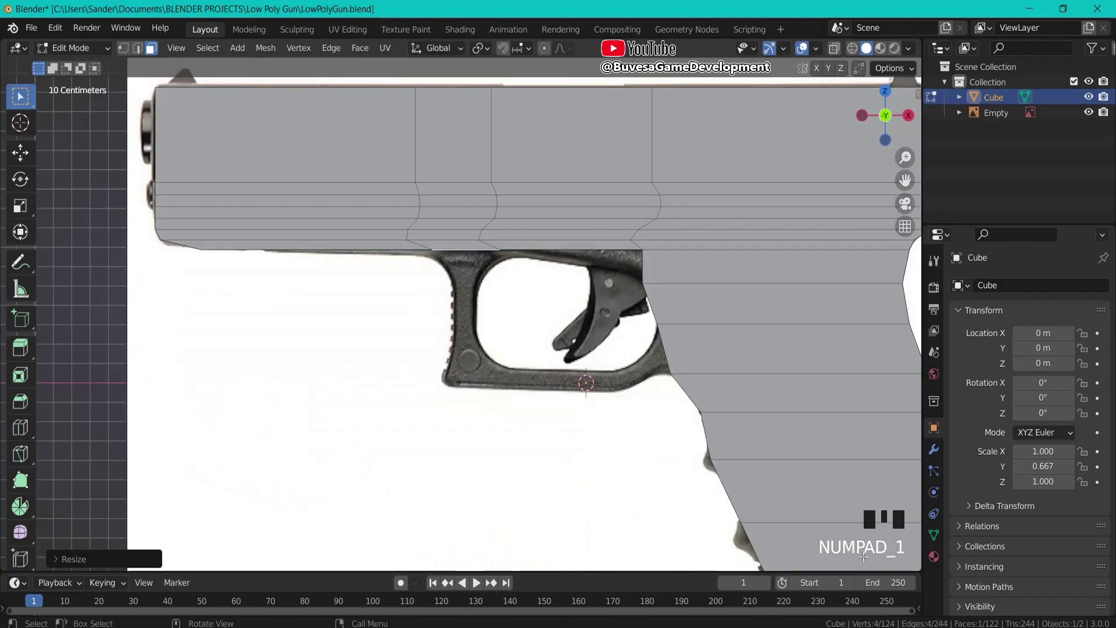
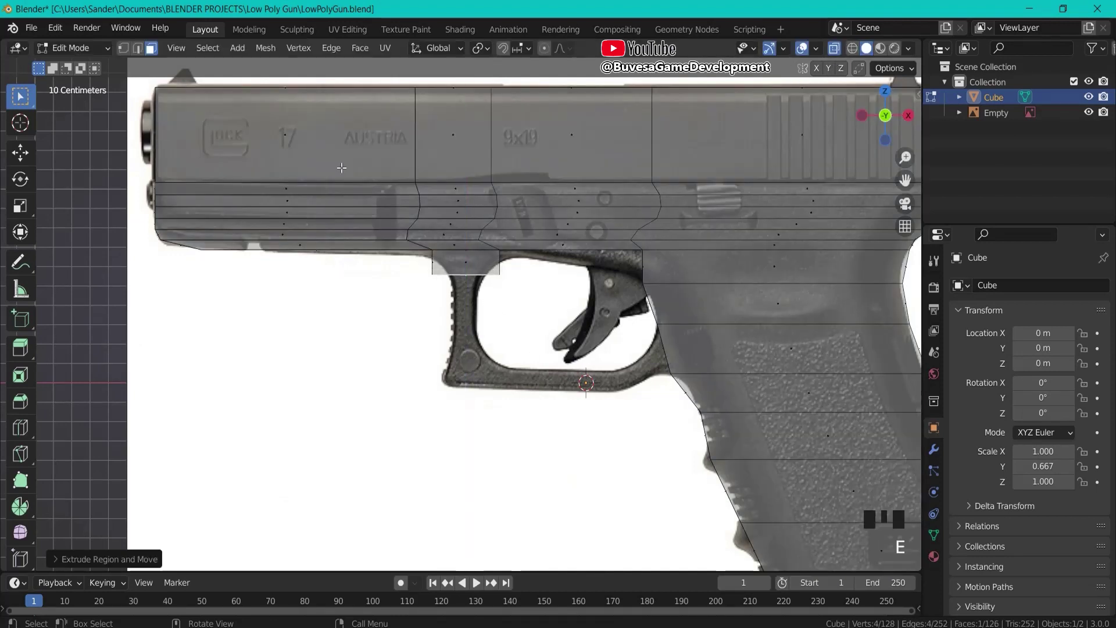
Extrude the small face down and run the guard's bottom bar back toward the grip.
{"action": "left_click", "coordinate": [130, 54]}
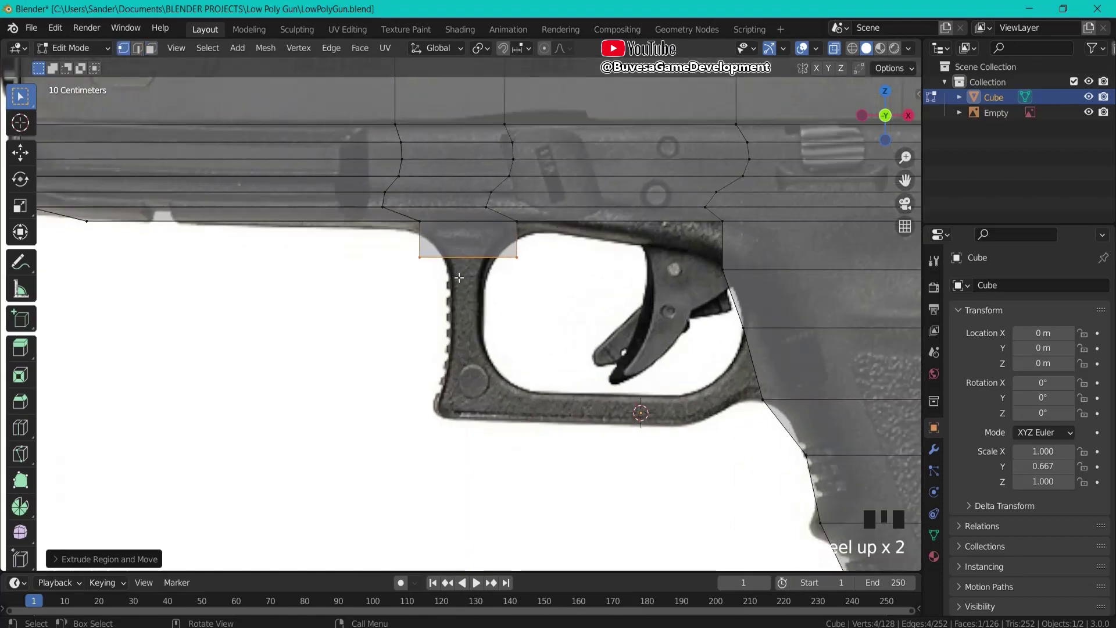
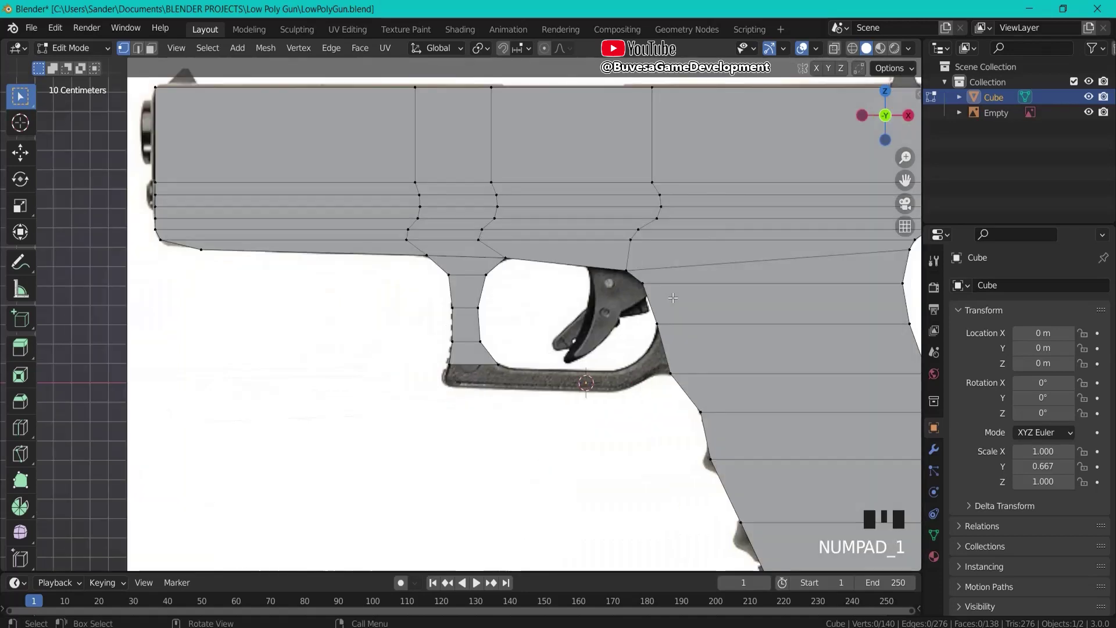
{"action": "left_click", "coordinate": [835, 50]}
{"action": "scroll", "scroll_direction": "up", "scroll_amount": 3}
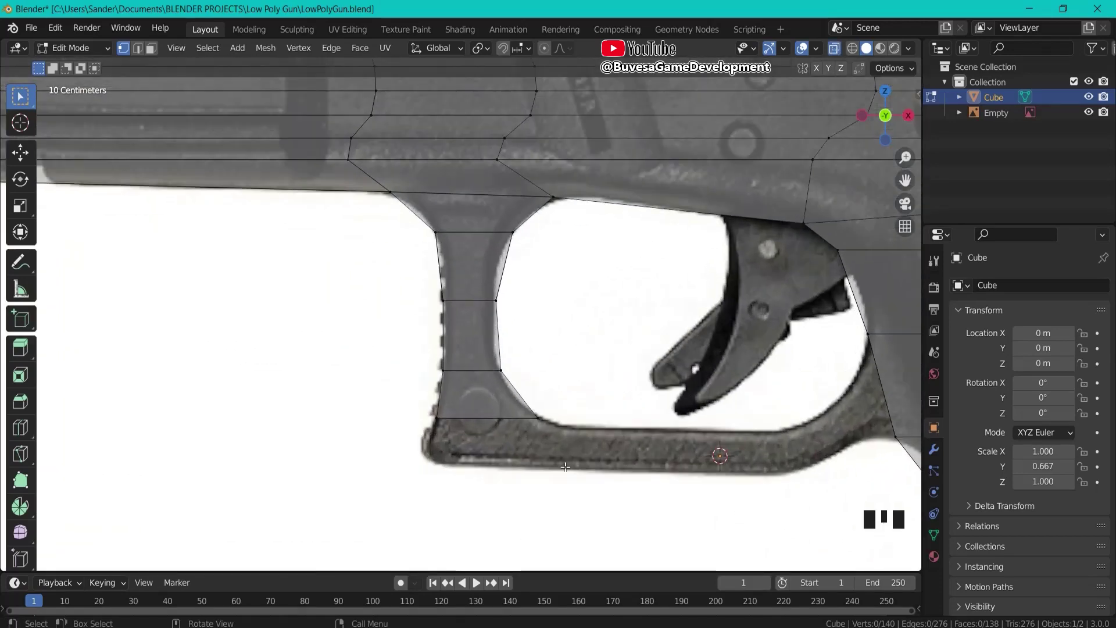
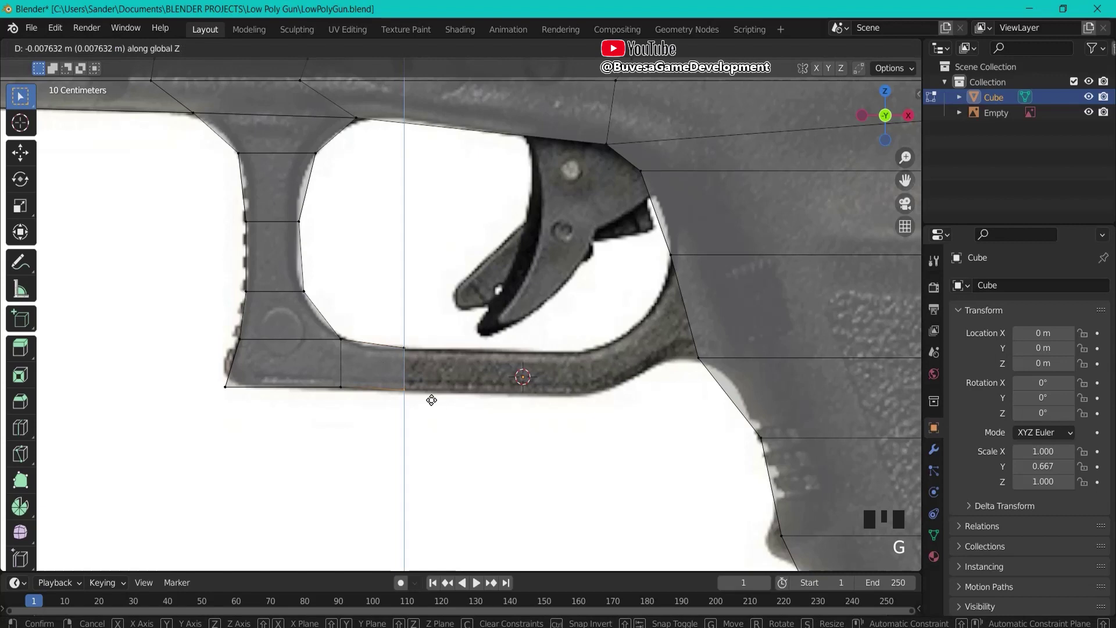
{"action": "left_click", "coordinate": [402, 348]}
{"action": "key", "text": "e"}
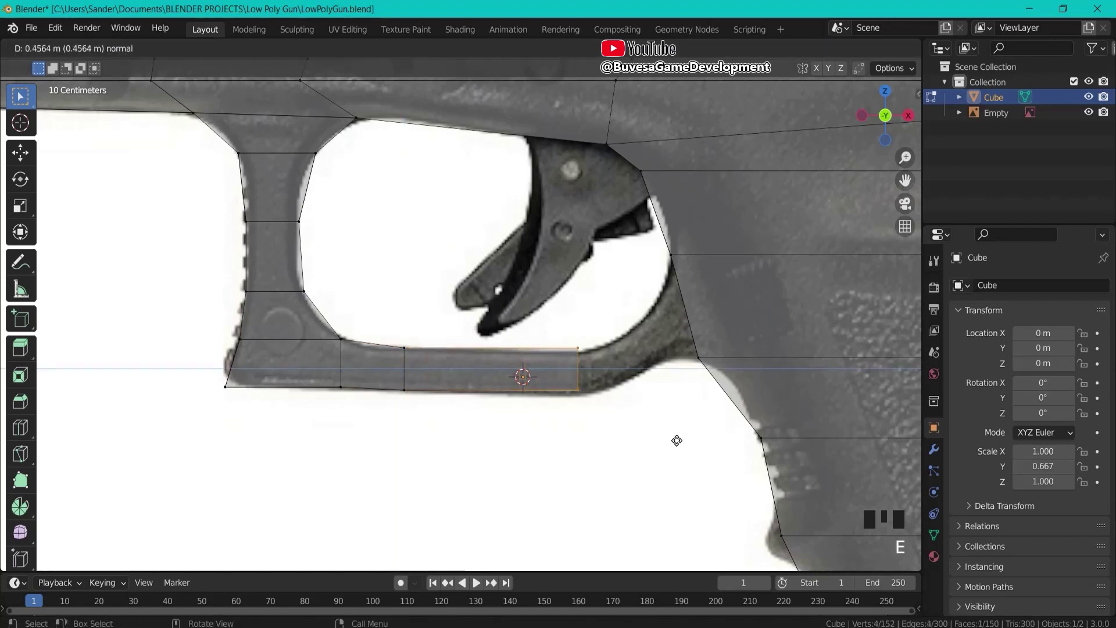
{"action": "key", "text": "g"}
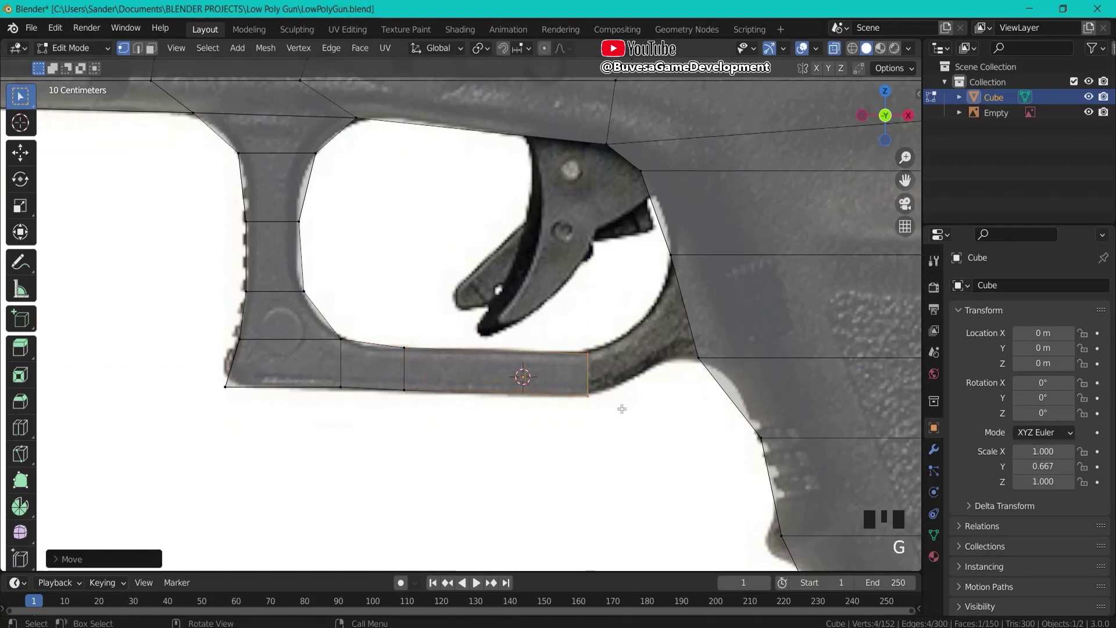
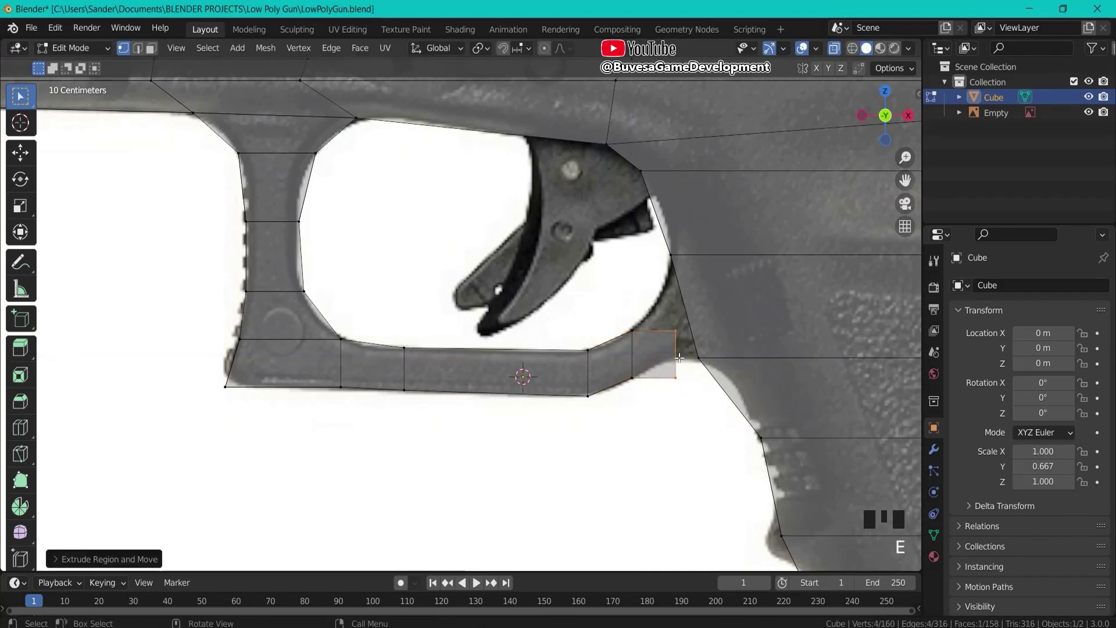
Raise the guard's rear section up to join the front of the grip.
{"action": "left_click", "coordinate": [660, 312]}
{"action": "left_click_drag", "start_coordinate": [677, 322], "coordinate": [677, 321]}
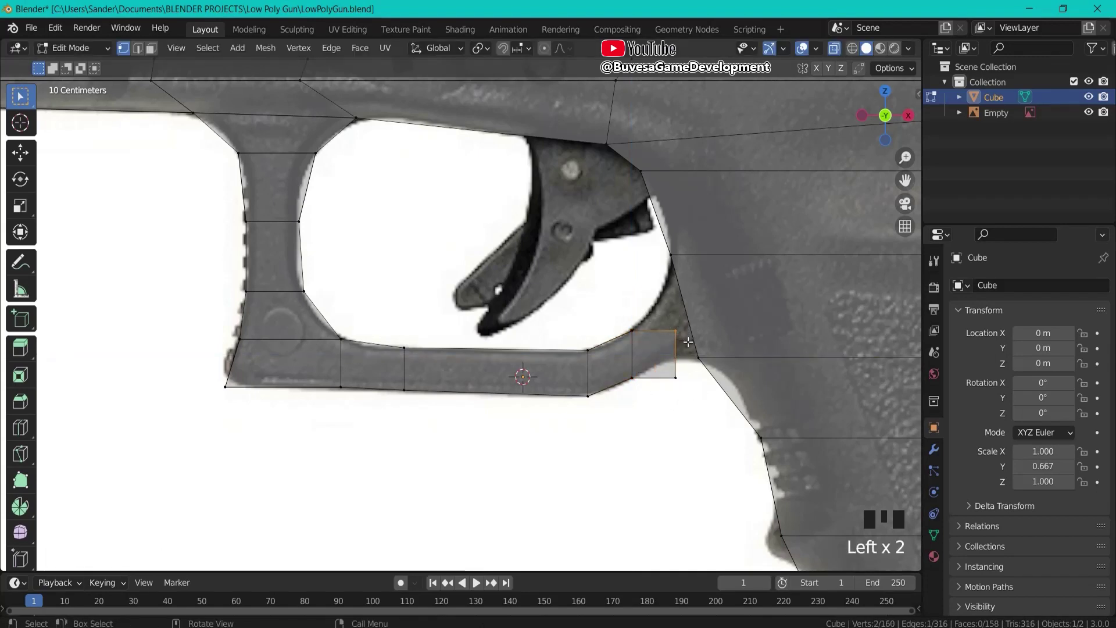
{"action": "key", "text": "g"}
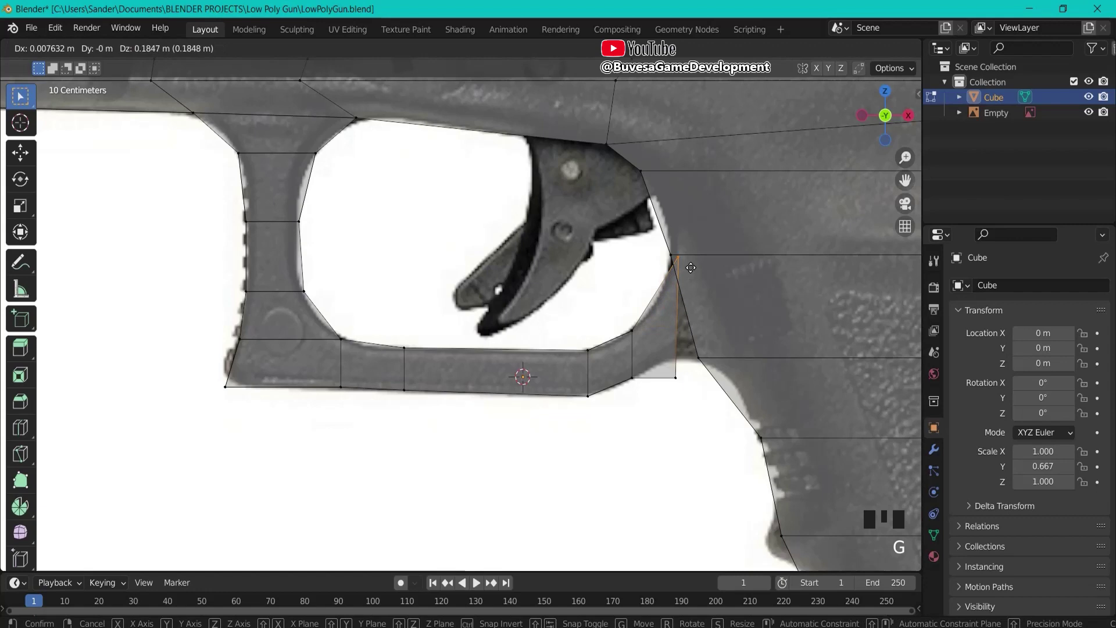
{"action": "left_click", "coordinate": [665, 351]}
{"action": "key", "text": "g"}
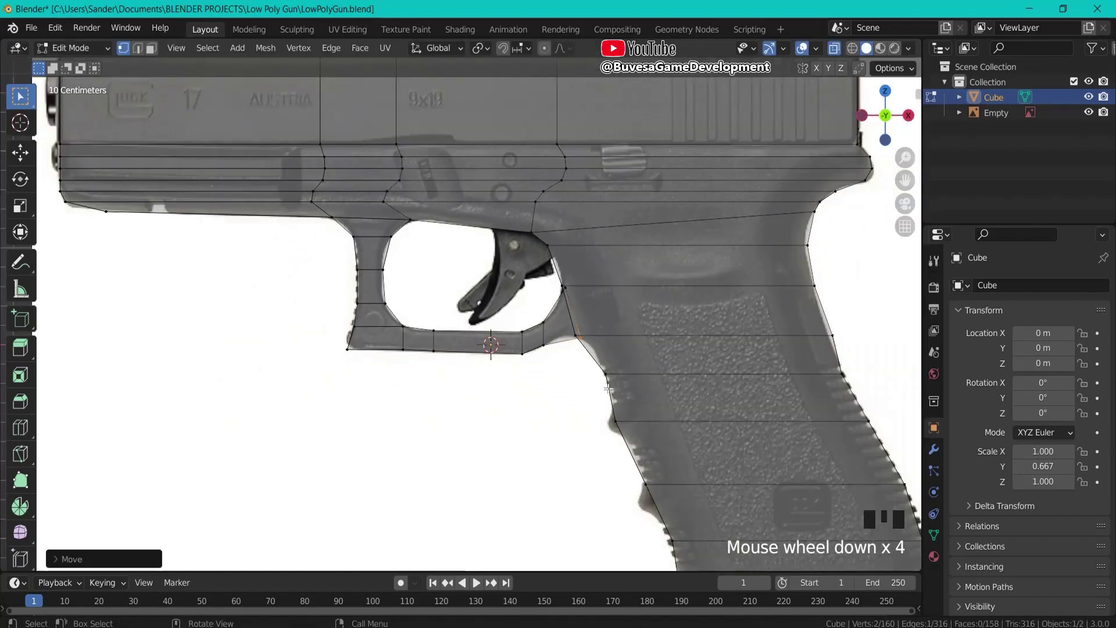
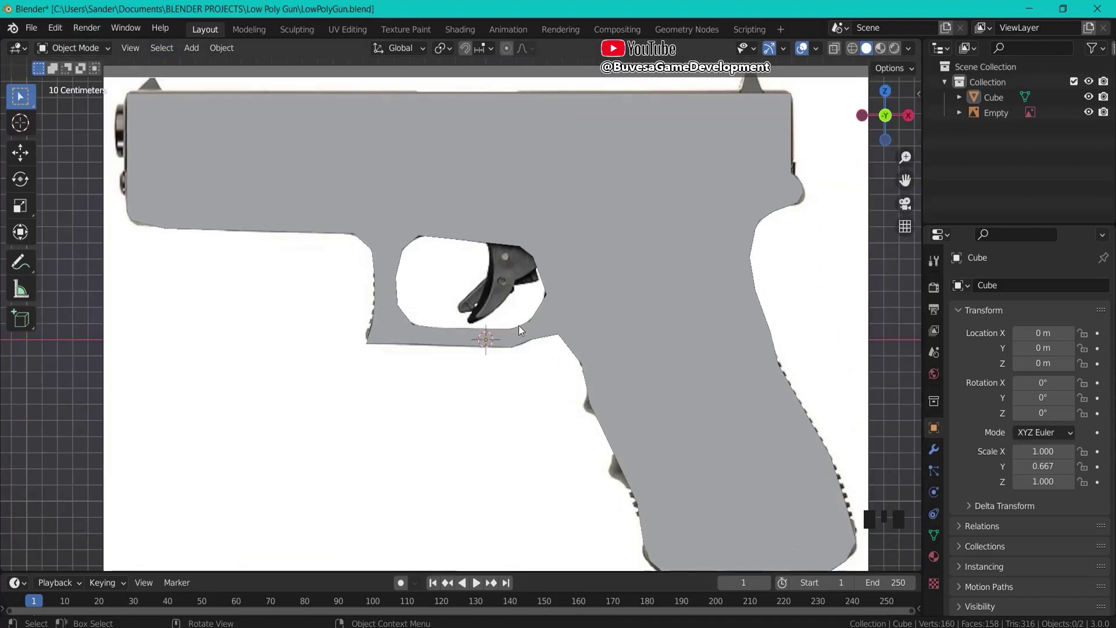
Add a new cube, shrink it and move it onto the trigger inside the guard.
{"action": "key", "text": "shift+a"}
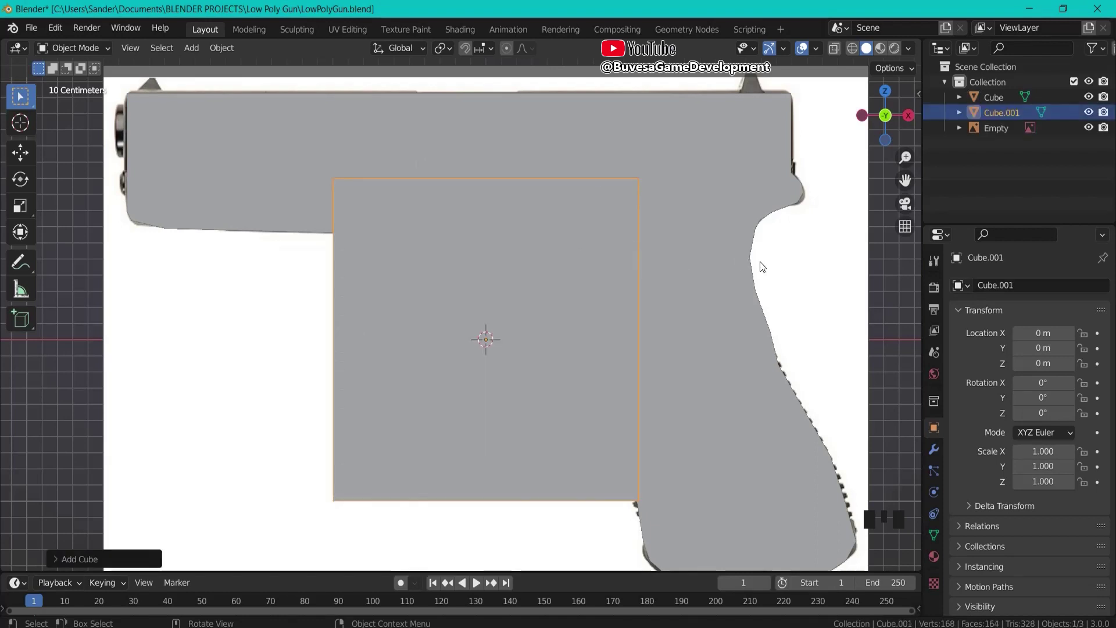
{"action": "key", "text": "s"}
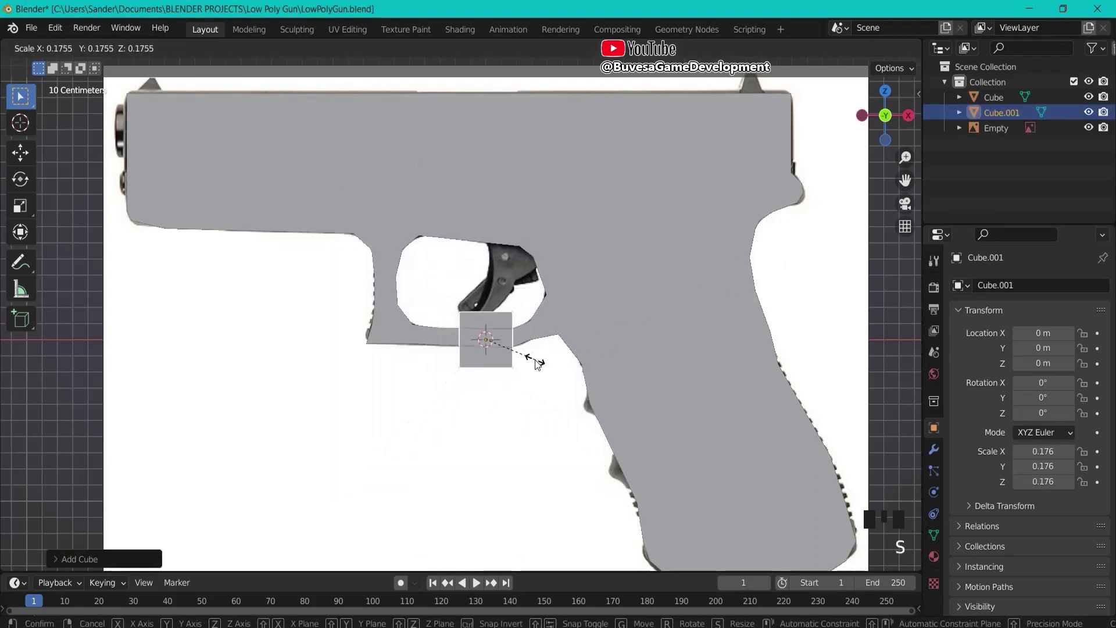
{"action": "key", "text": "g"}
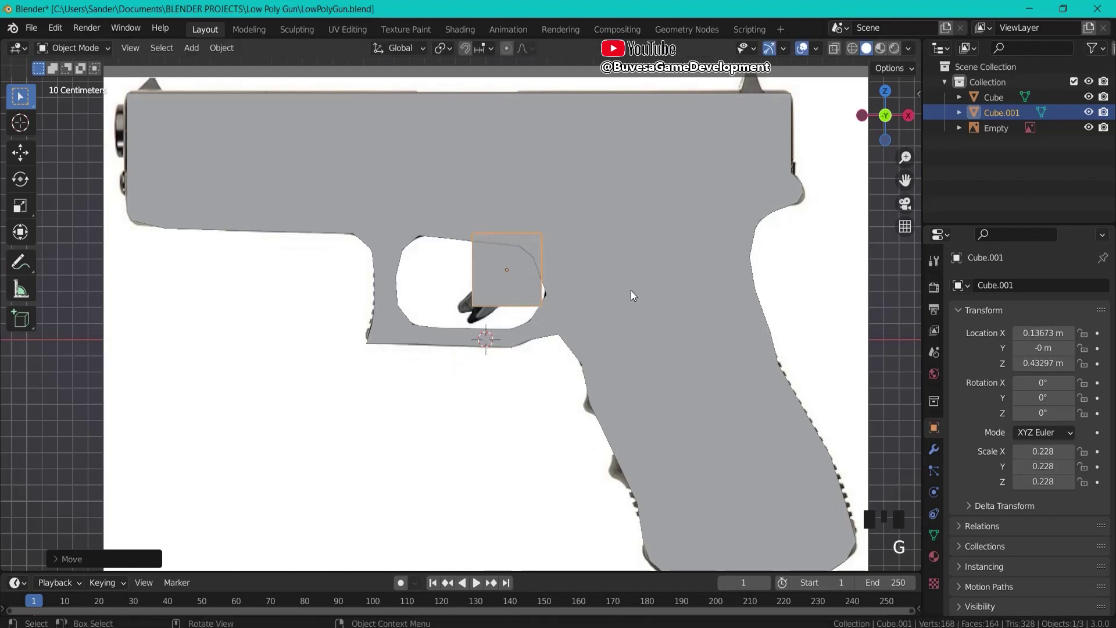
From the end-on view, flatten the cube along Y to a thin trigger block and enter mesh editing.
{"action": "key", "text": "KP_3"}
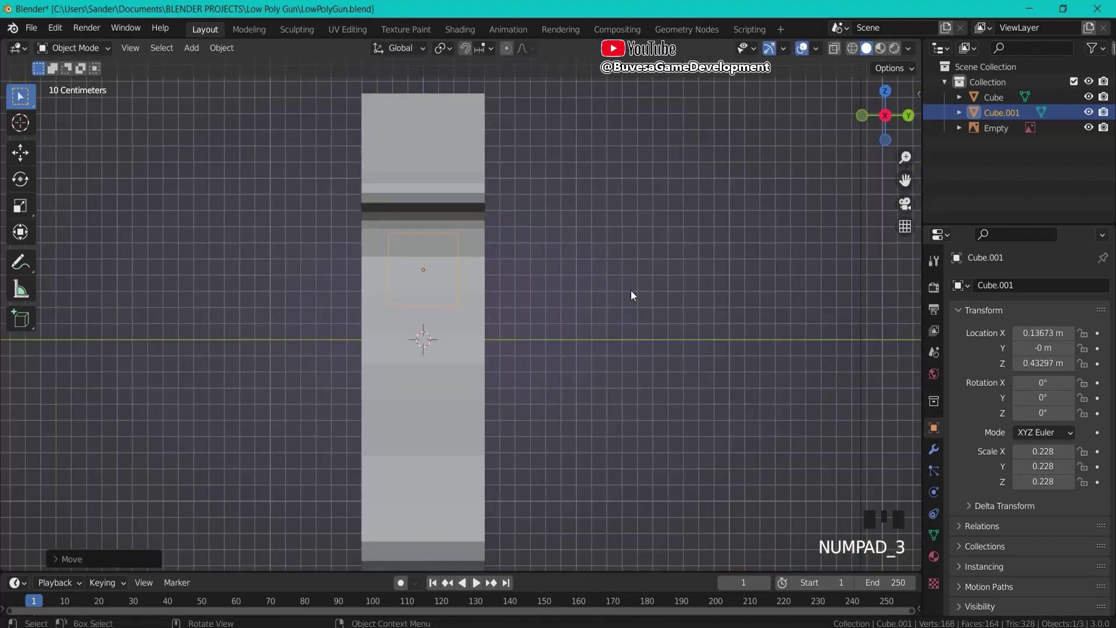
{"action": "scroll", "scroll_direction": "up", "scroll_amount": 3}
{"action": "left_click_drag", "start_coordinate": [841, 52], "coordinate": [438, 352]}
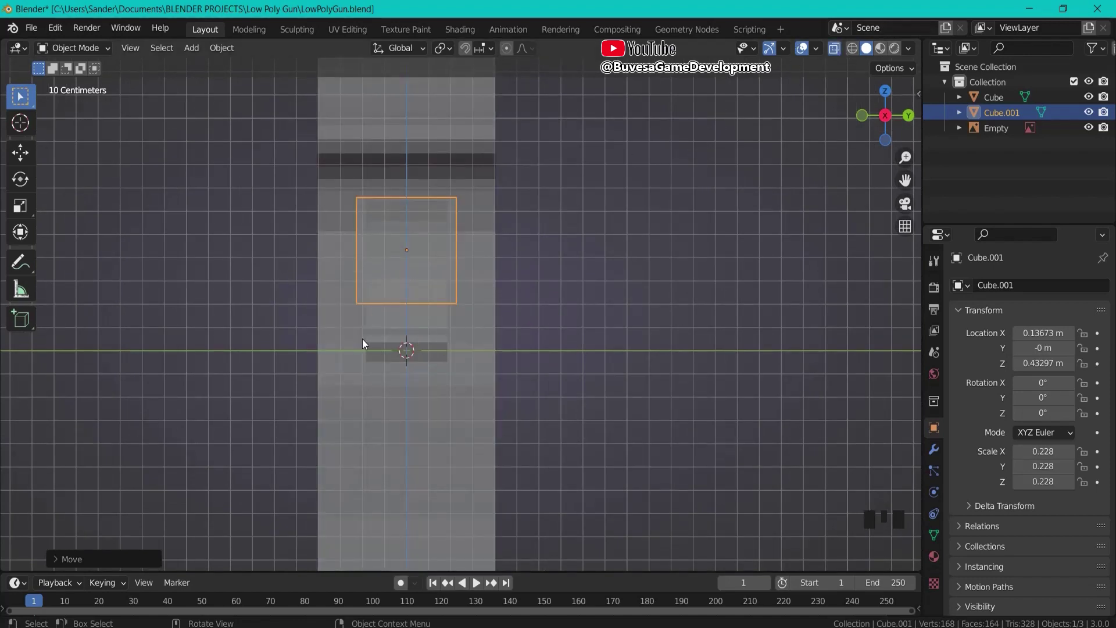
{"action": "key", "text": "s"}
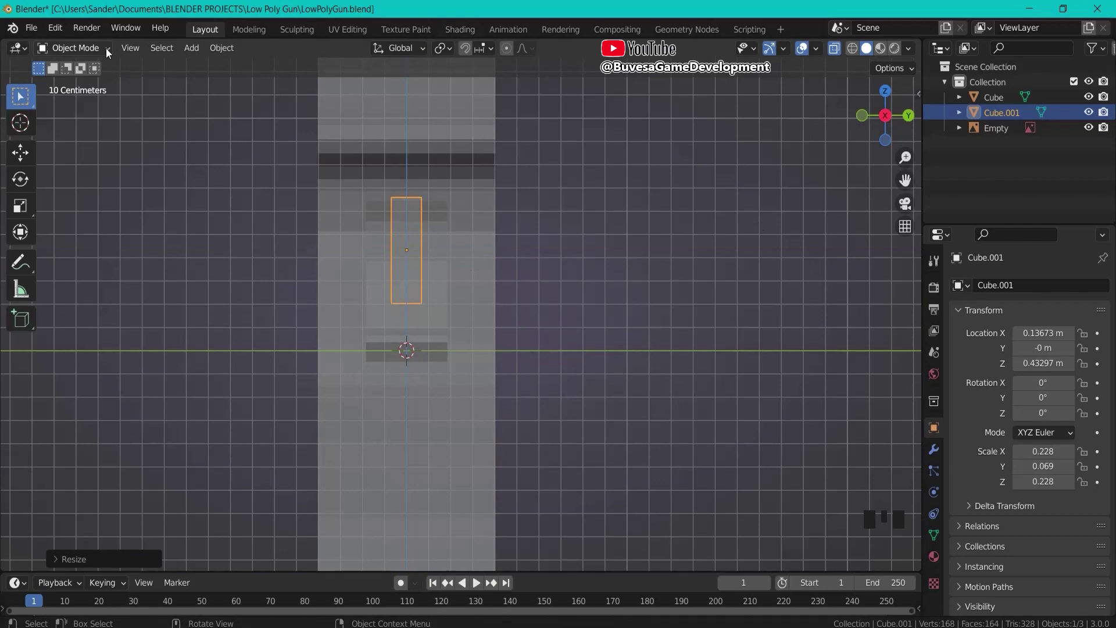
{"action": "key", "text": "Tab"}
{"action": "key", "text": "Tab"}
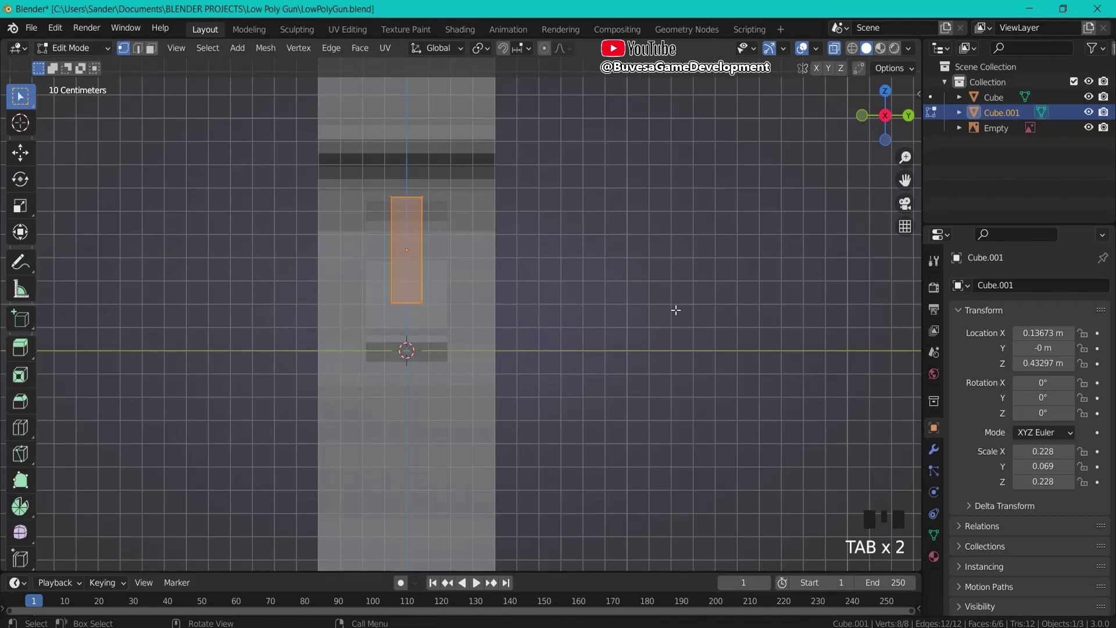
In side view, drag a top corner vertex back to slant the trigger's top edge.
{"action": "key", "text": "KP_1"}
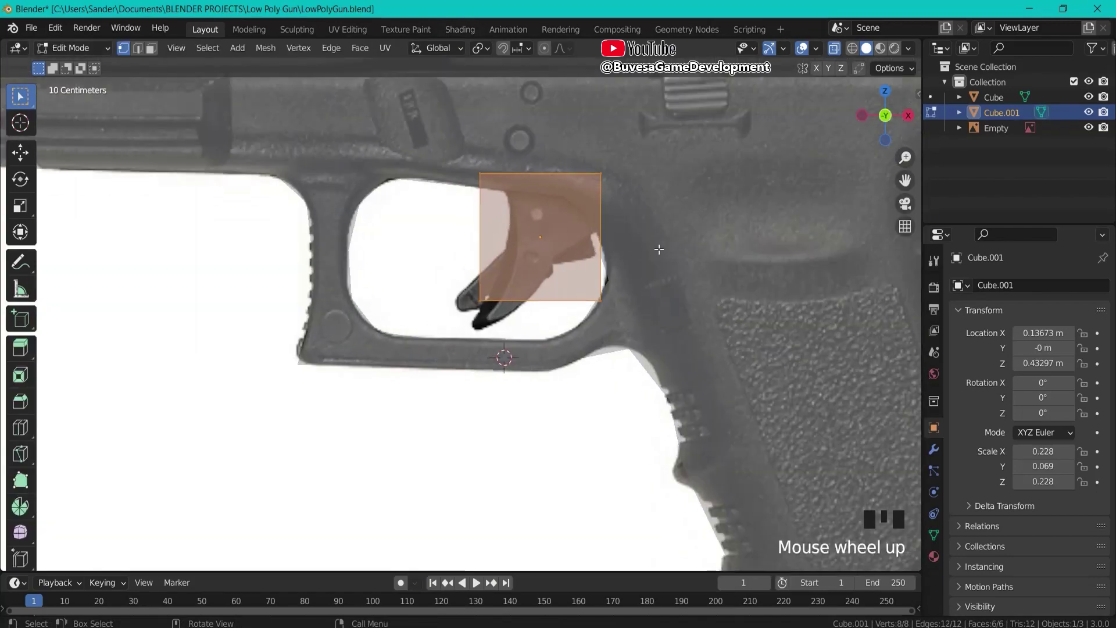
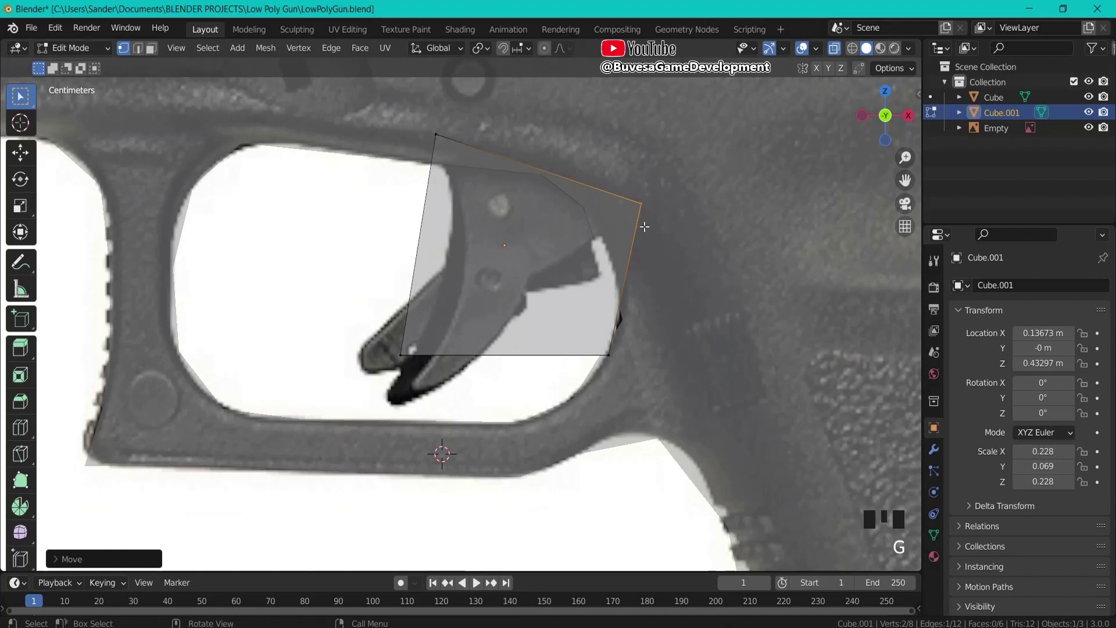
{"action": "key", "text": "g"}
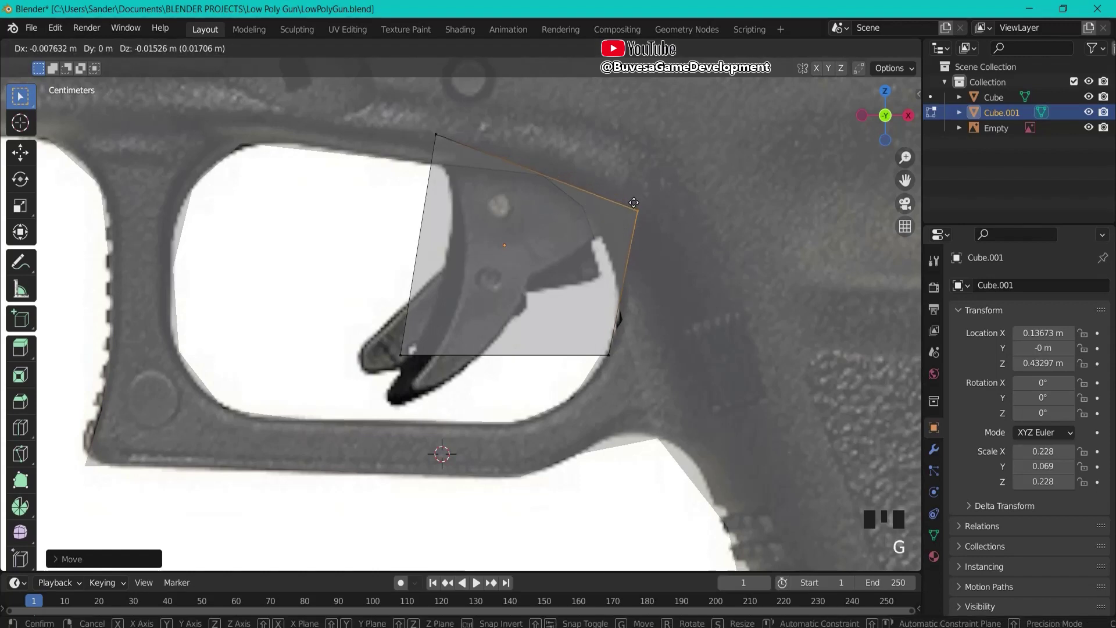
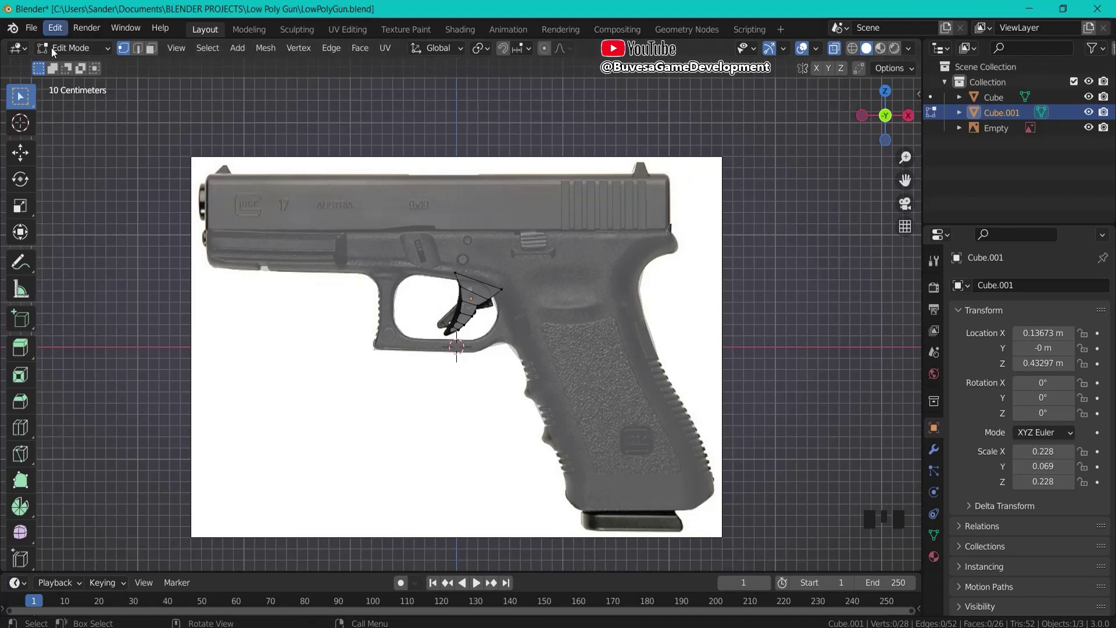
On the main gun body, add vertical loop cuts near the slide's rear edge and just behind the muzzle.
{"action": "left_click_drag", "start_coordinate": [81, 52], "coordinate": [483, 196]}
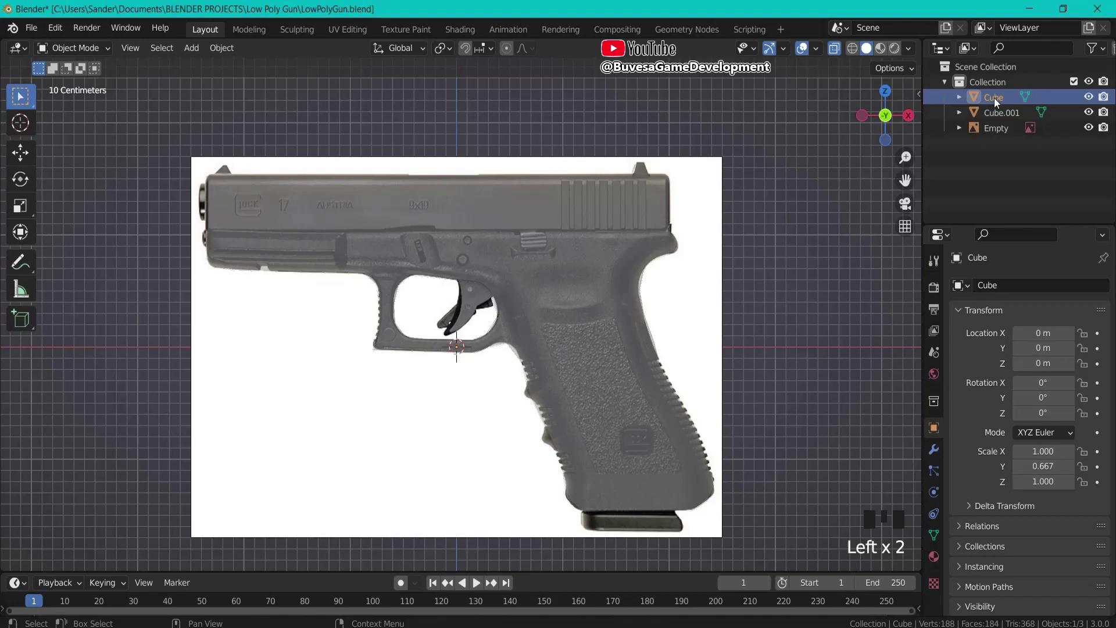
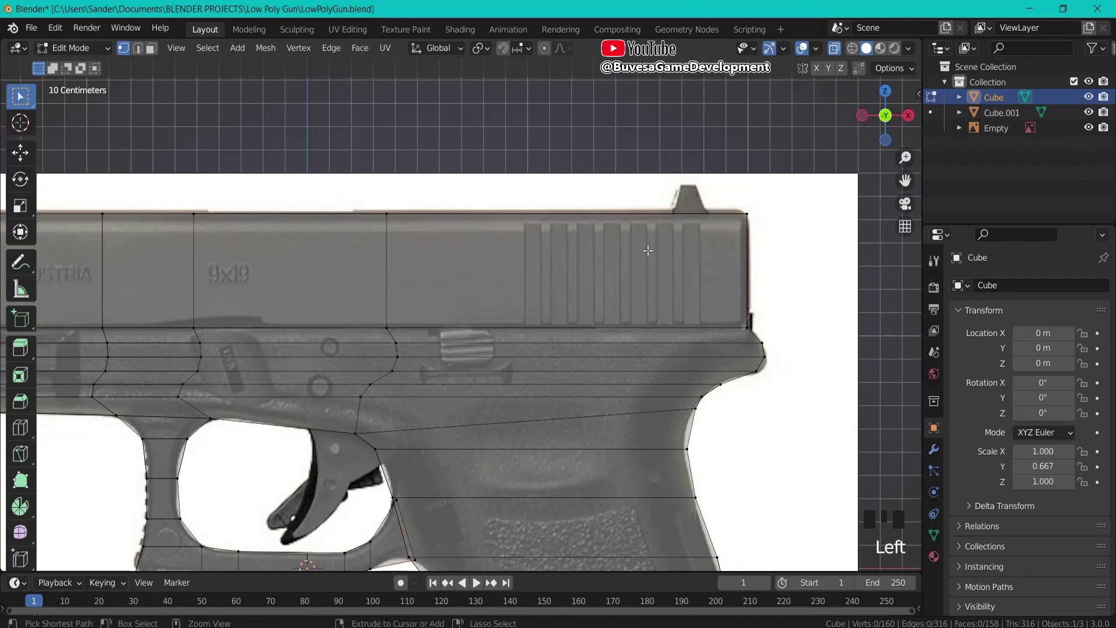
{"action": "key", "text": "ctrl+r"}
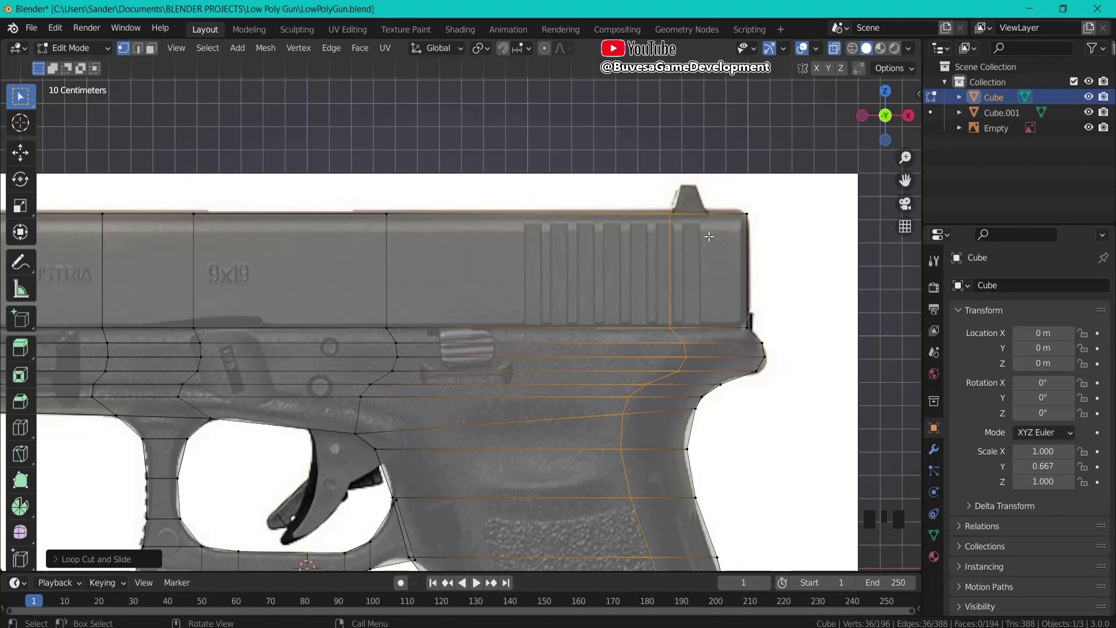
{"action": "key", "text": "ctrl+r"}
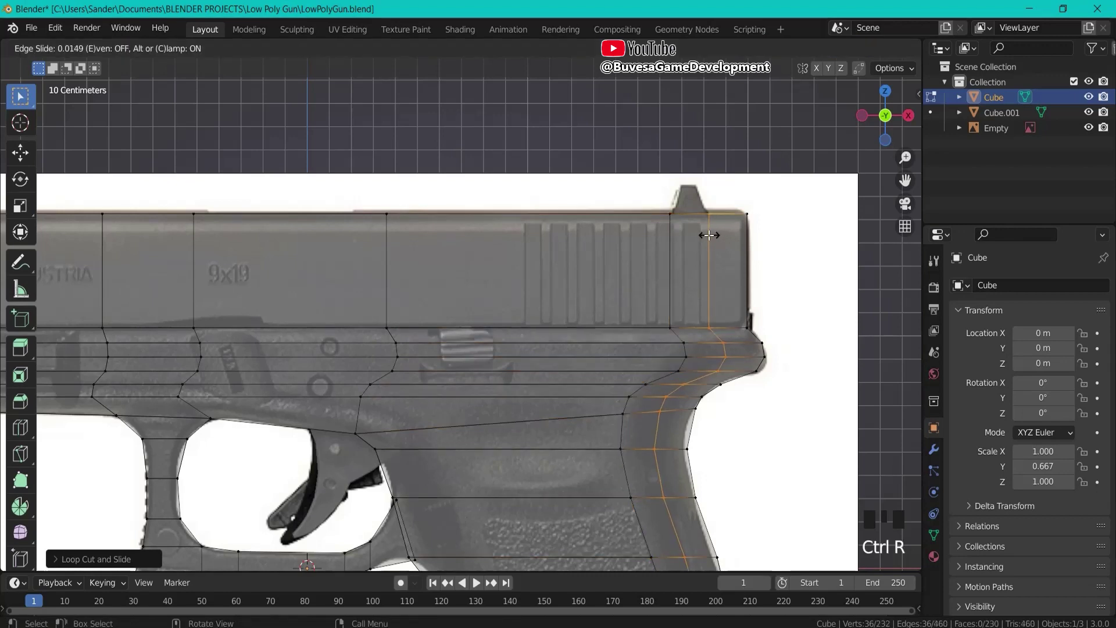
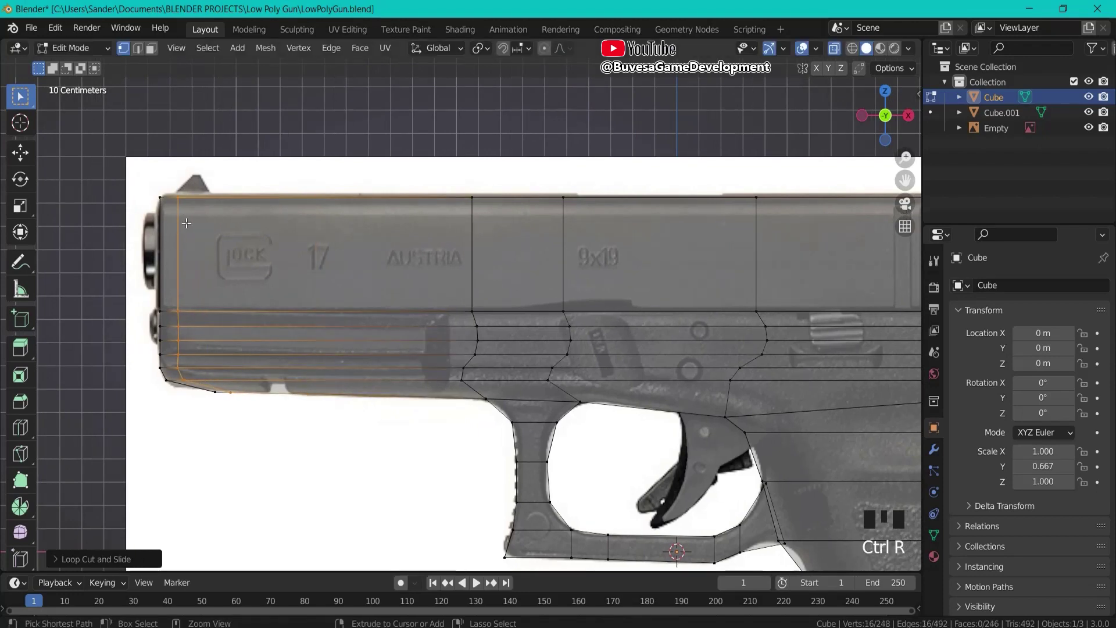
{"action": "key", "text": "ctrl+r"}
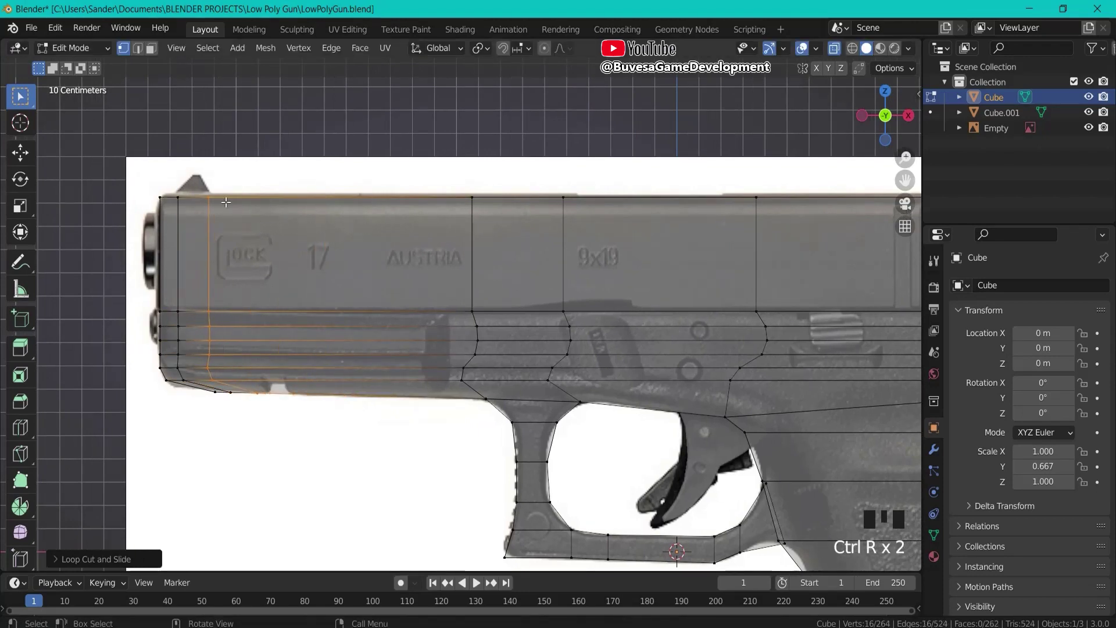
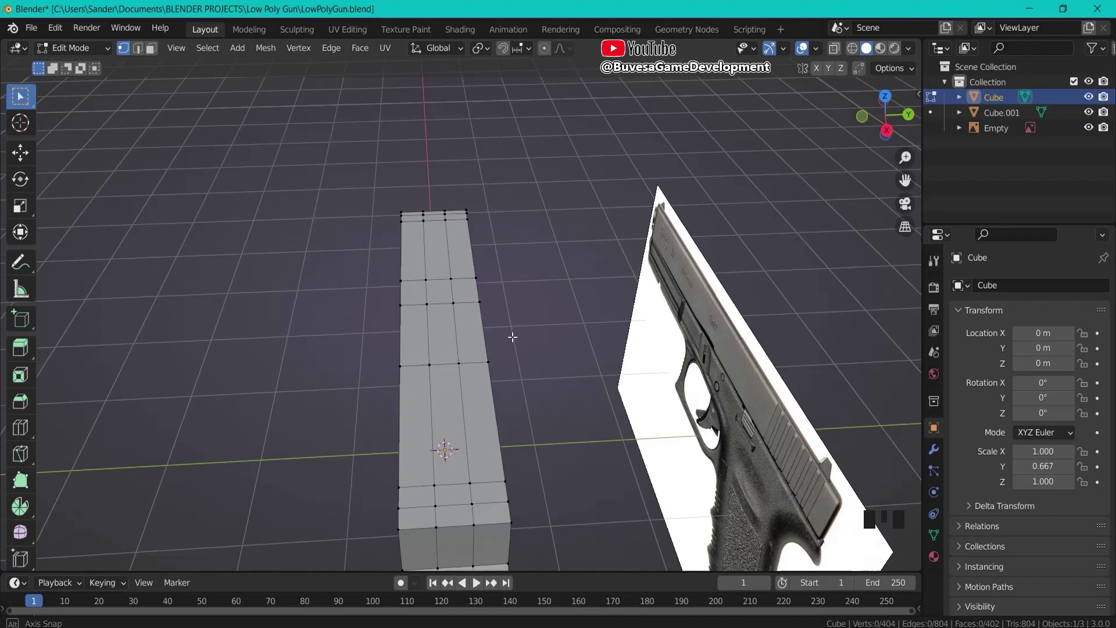
From above, add two lengthwise loop cuts along the slide's top face, then return to side view.
{"action": "key", "text": "r"}
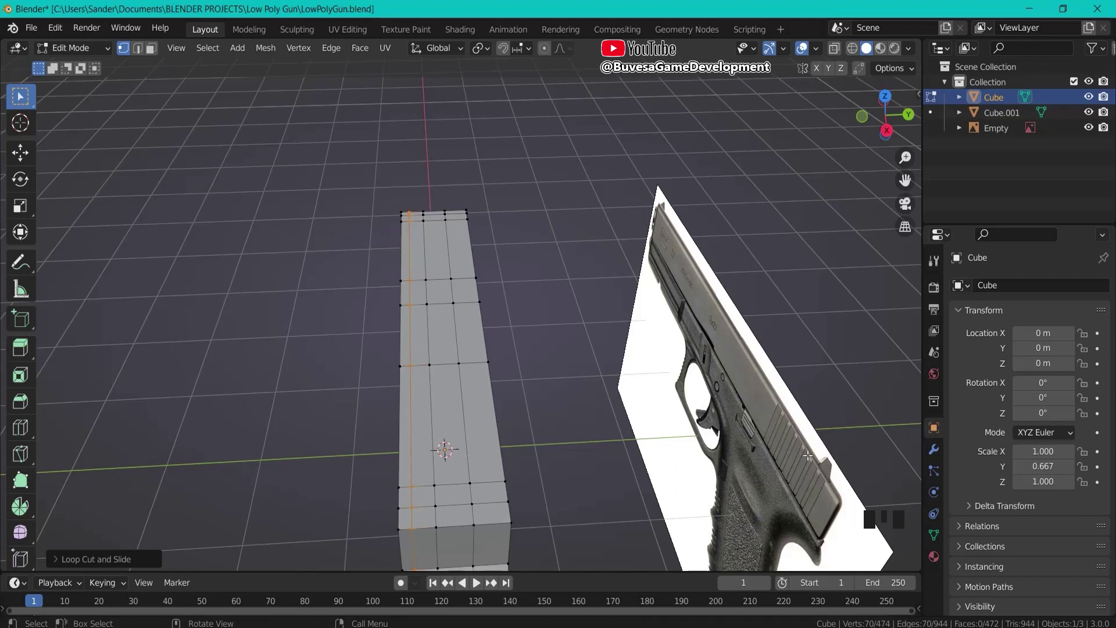
{"action": "key", "text": "r"}
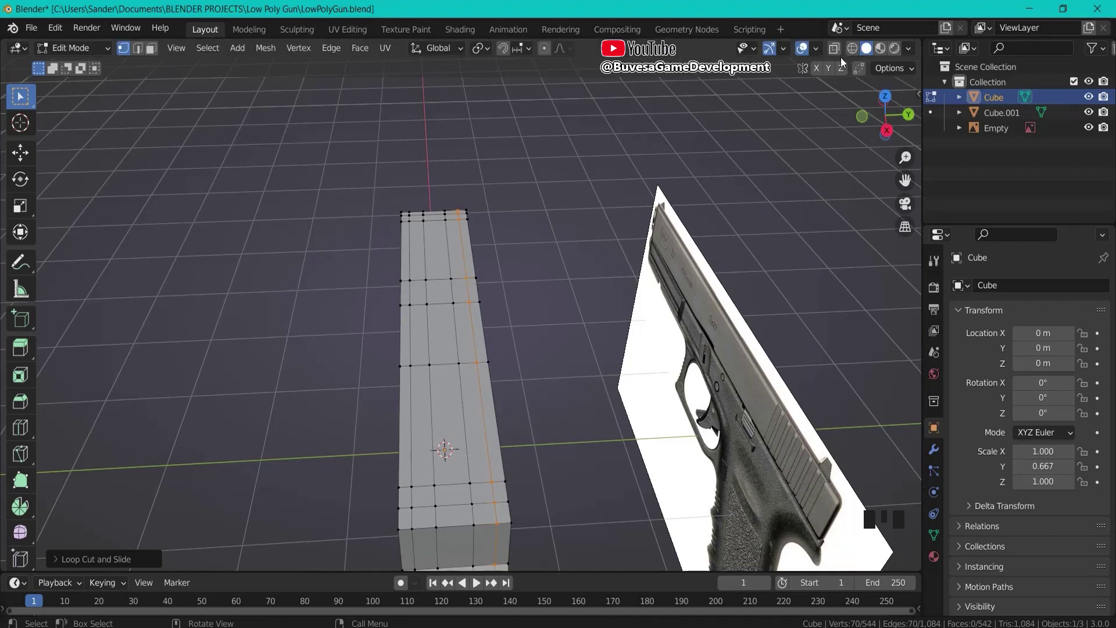
{"action": "middle_click", "coordinate": [153, 54]}
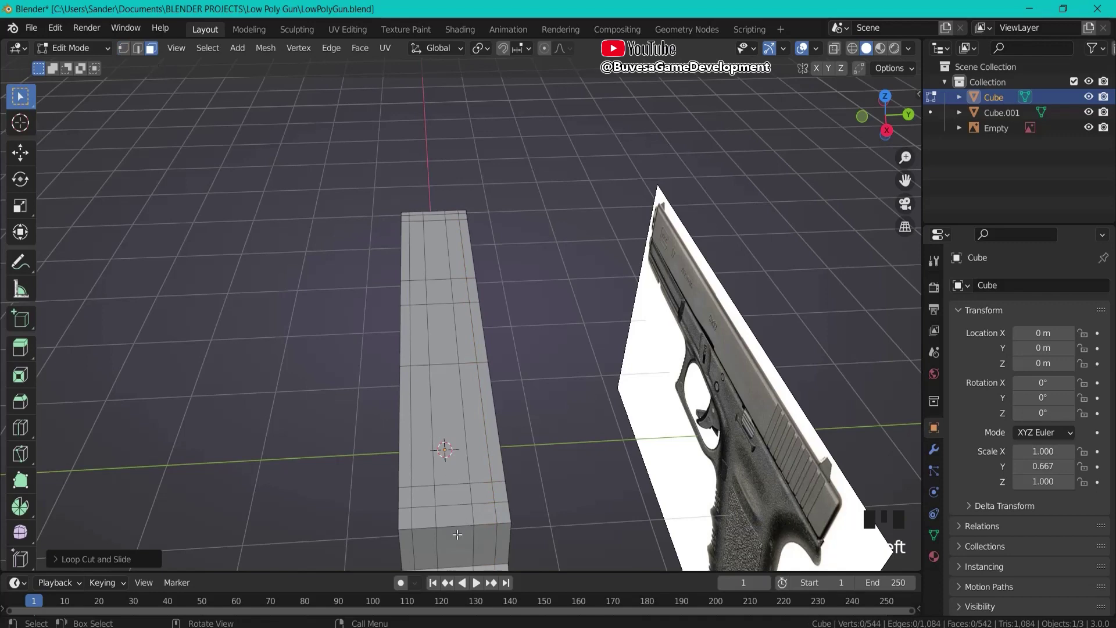
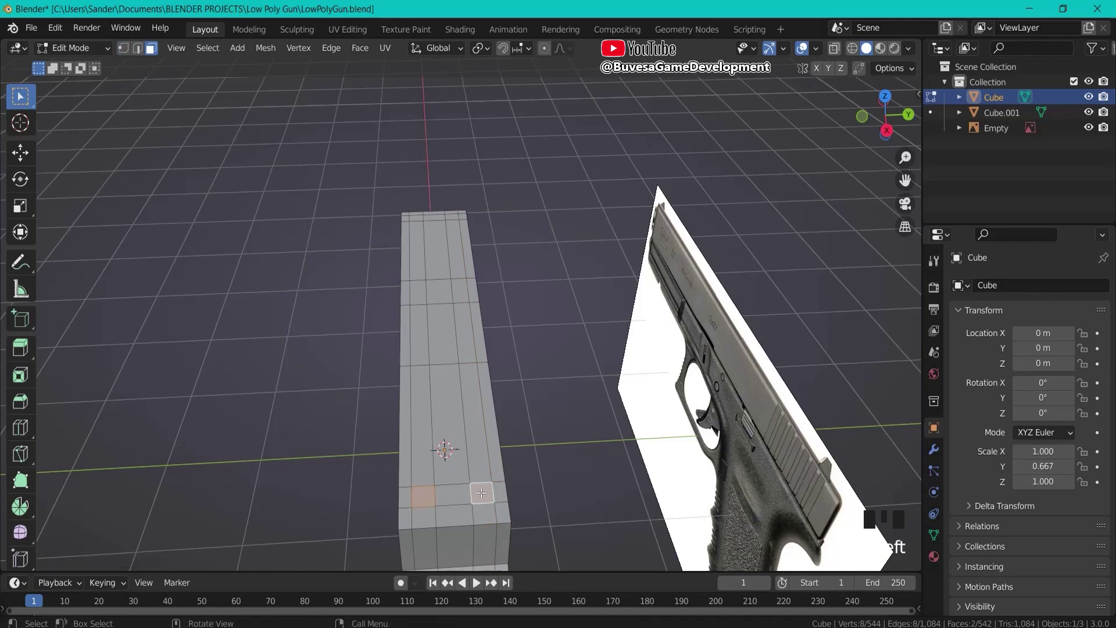
{"action": "key", "text": "KP_1"}
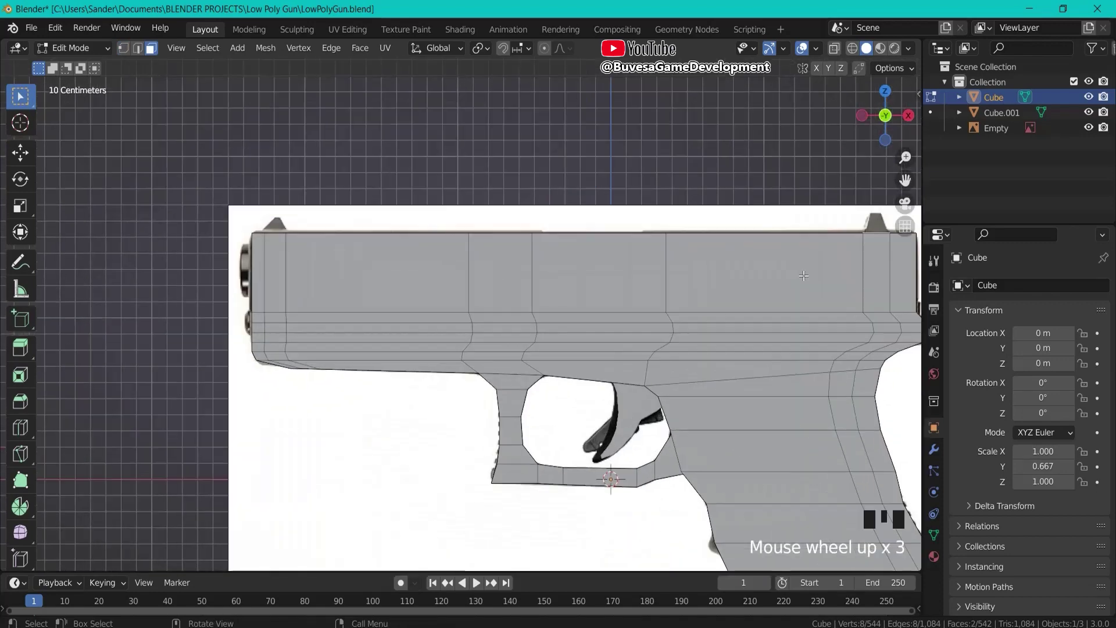
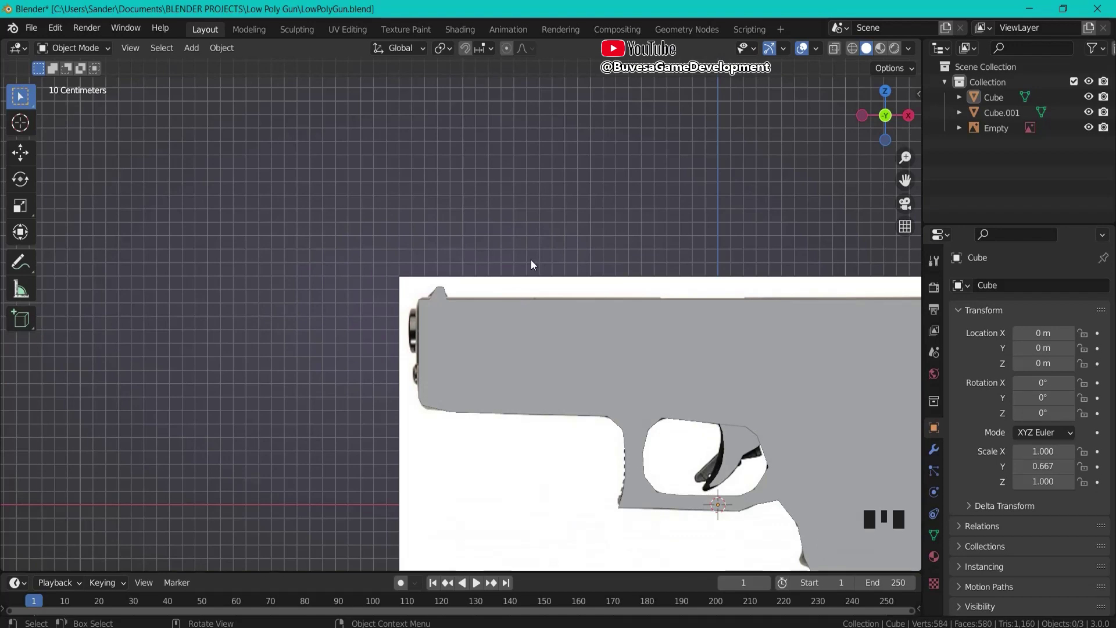
Frame the model in side view and add a default cylinder at the origin over the pistol.
{"action": "left_click_drag", "start_coordinate": [711, 269], "coordinate": [84, 50]}
{"action": "left_click", "coordinate": [84, 50]}
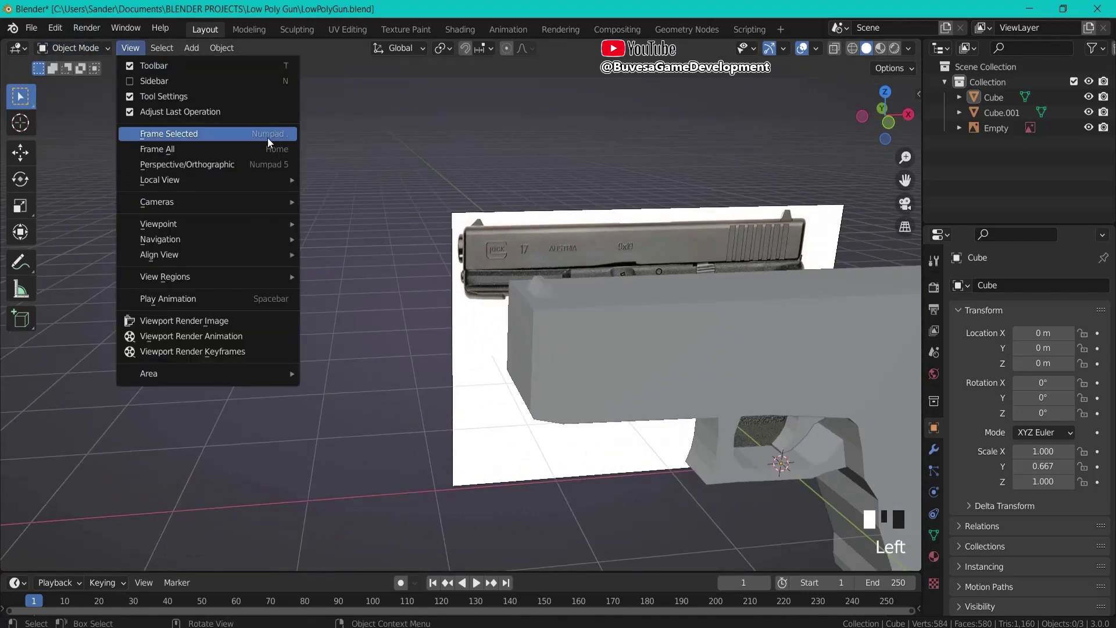
{"action": "scroll", "scroll_direction": "down", "scroll_amount": 3}
{"action": "key", "text": "KP_1"}
{"action": "left_click_drag", "start_coordinate": [644, 229], "coordinate": [591, 335]}
{"action": "key", "text": "shift+a"}
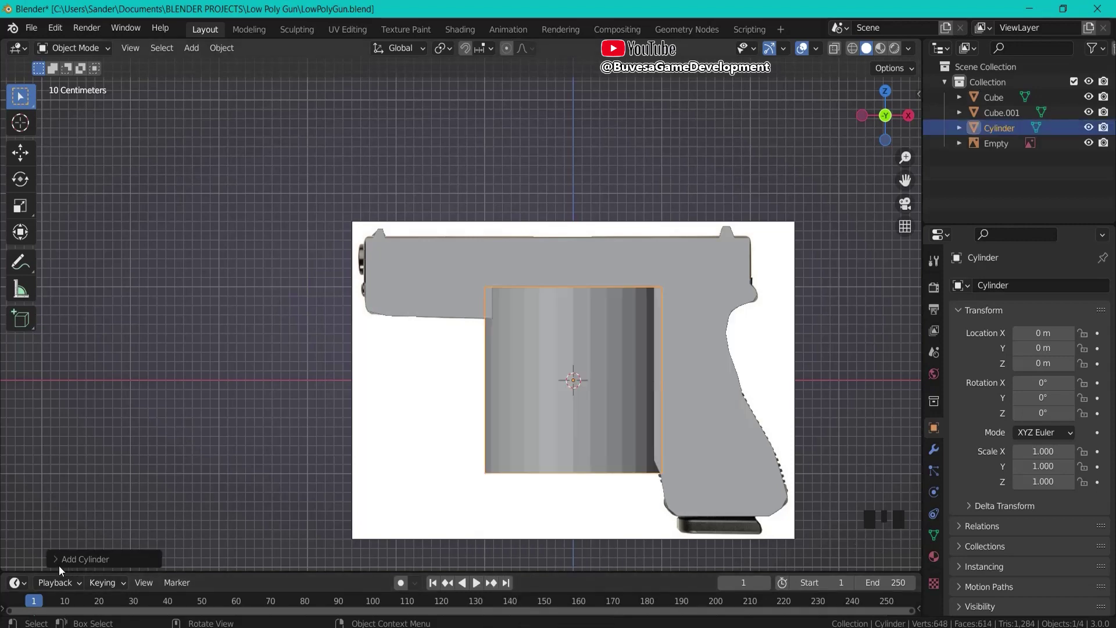
Select the cylinder, rotate it 90° onto its side and view it from the pistol's front end.
{"action": "left_click_drag", "start_coordinate": [59, 568], "coordinate": [573, 386]}
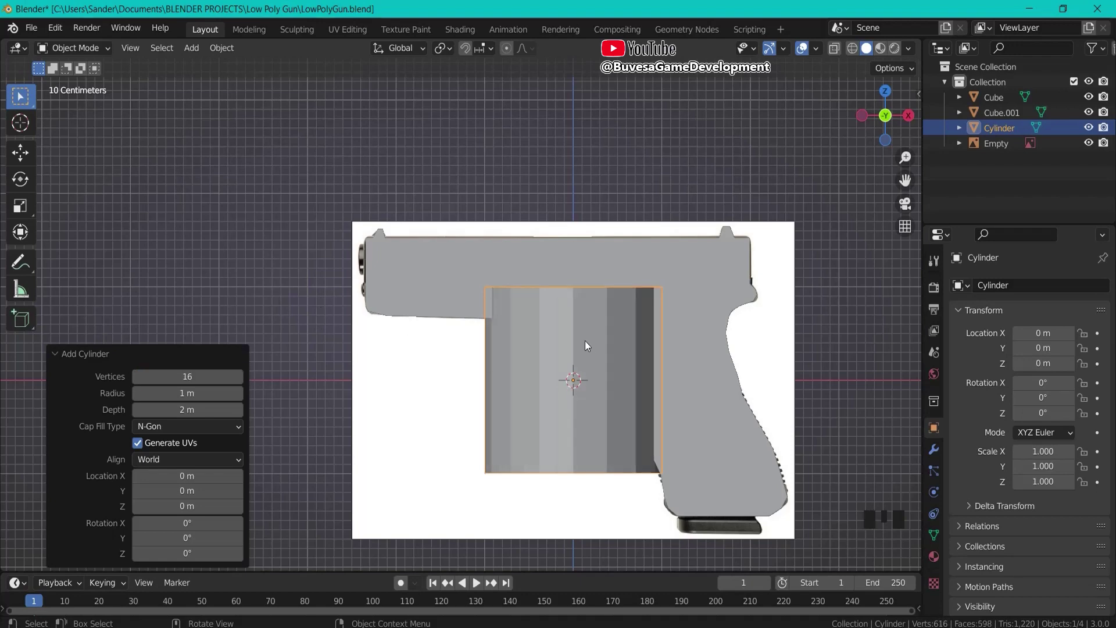
{"action": "left_click", "coordinate": [589, 344]}
{"action": "left_click", "coordinate": [582, 383]}
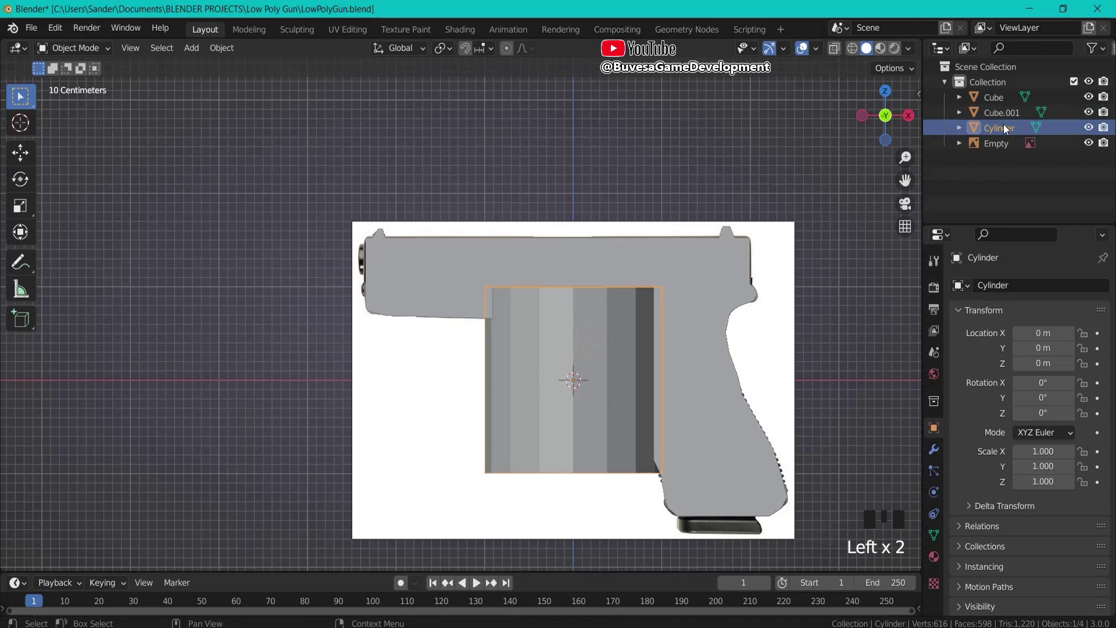
{"action": "key", "text": "r"}
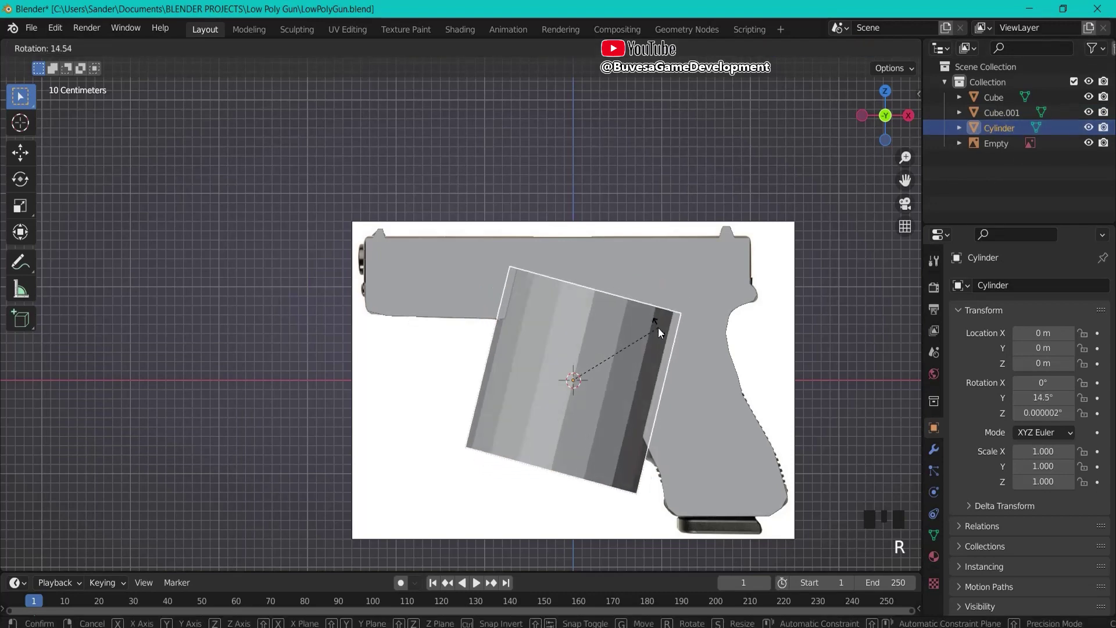
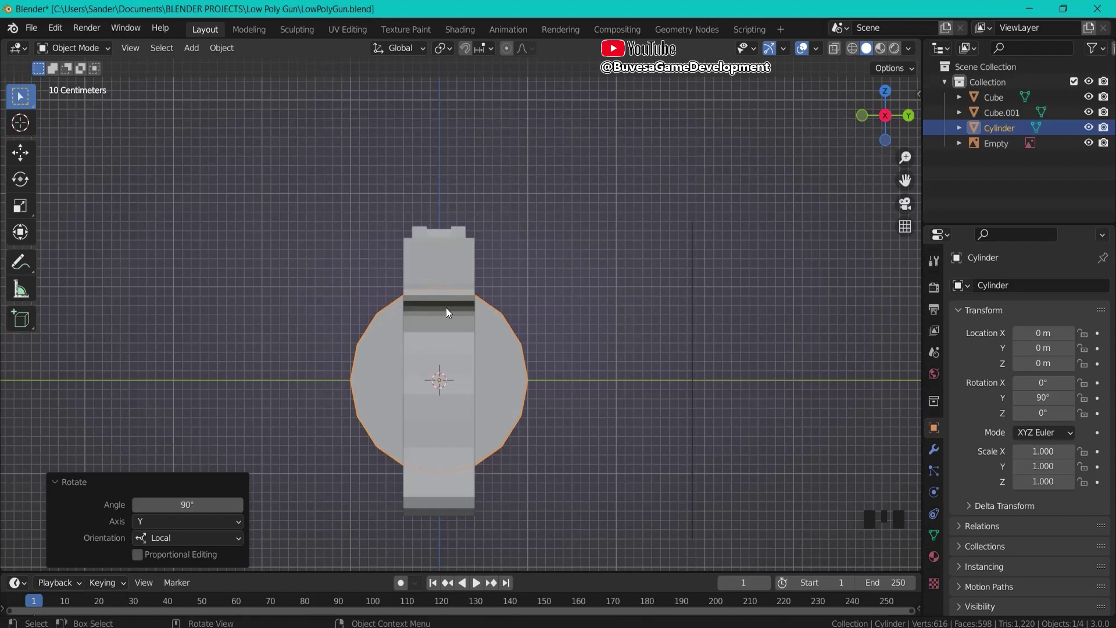
{"action": "key", "text": "ctrl+KP_3"}
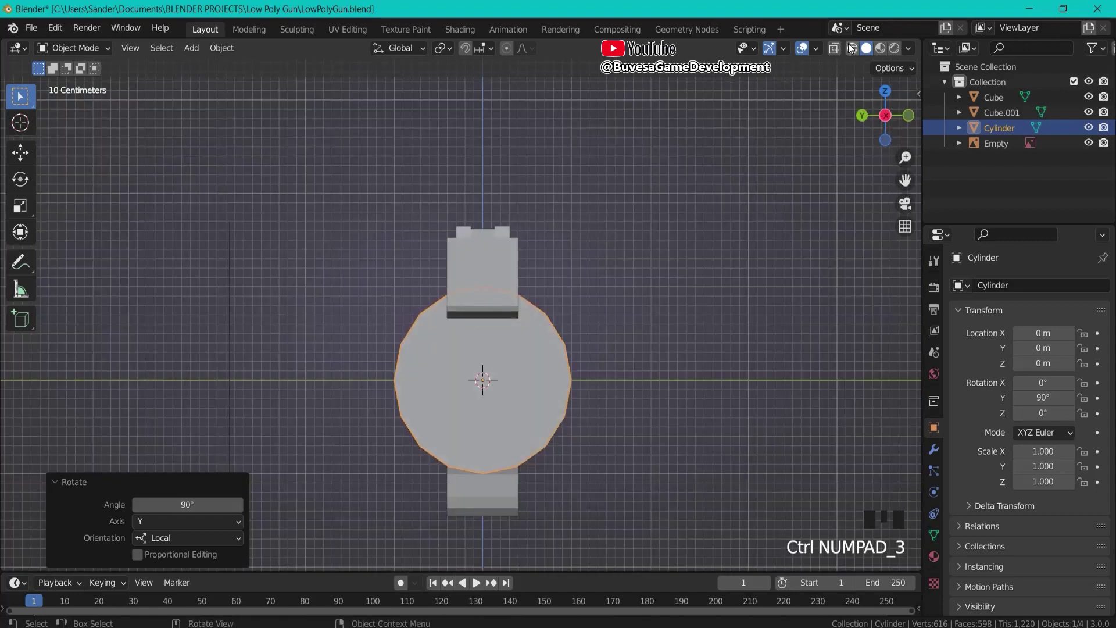
{"action": "left_click_drag", "start_coordinate": [839, 50], "coordinate": [725, 346]}
Shrink the cylinder to barrel size, raise it to slide height and slide it forward to the muzzle.
{"action": "key", "text": "s"}
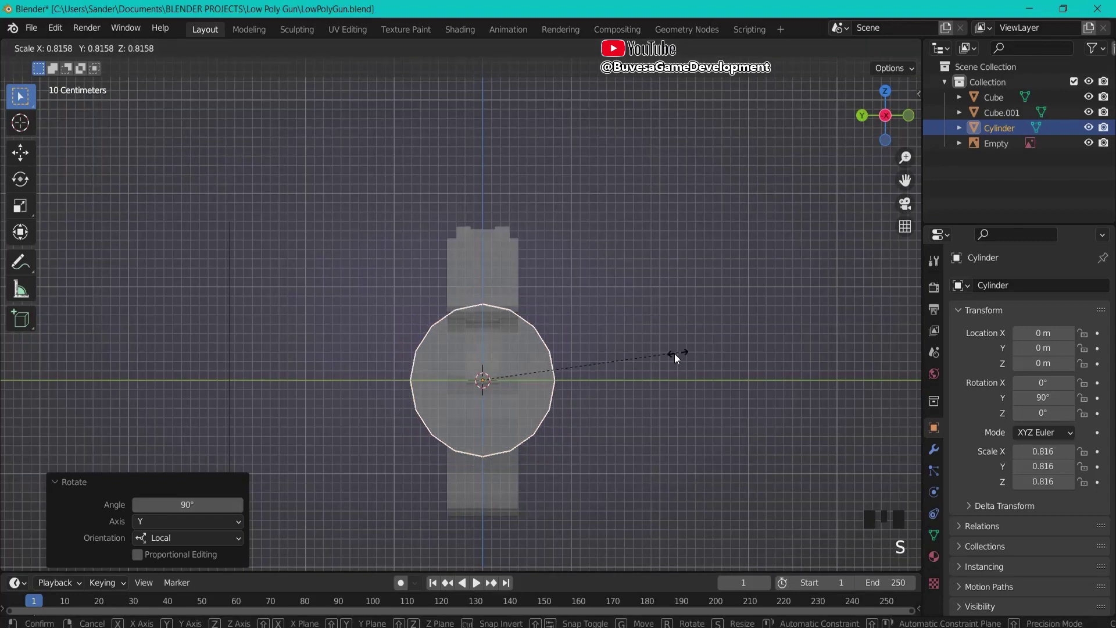
{"action": "key", "text": "g"}
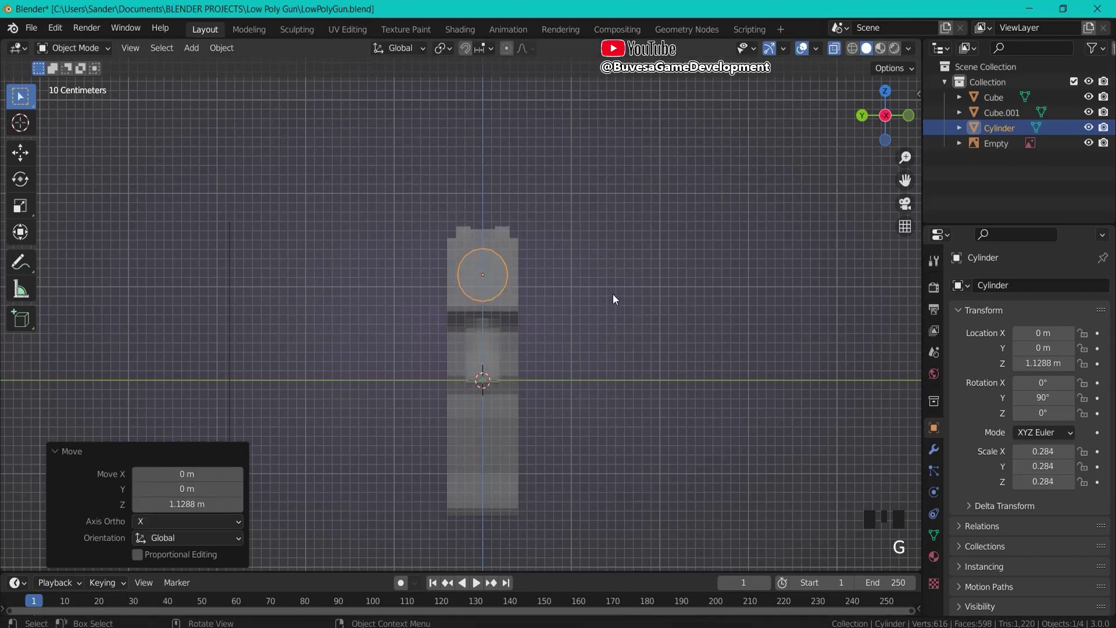
{"action": "key", "text": "KP_1"}
{"action": "scroll", "scroll_direction": "up", "scroll_amount": 3}
{"action": "key", "text": "g"}
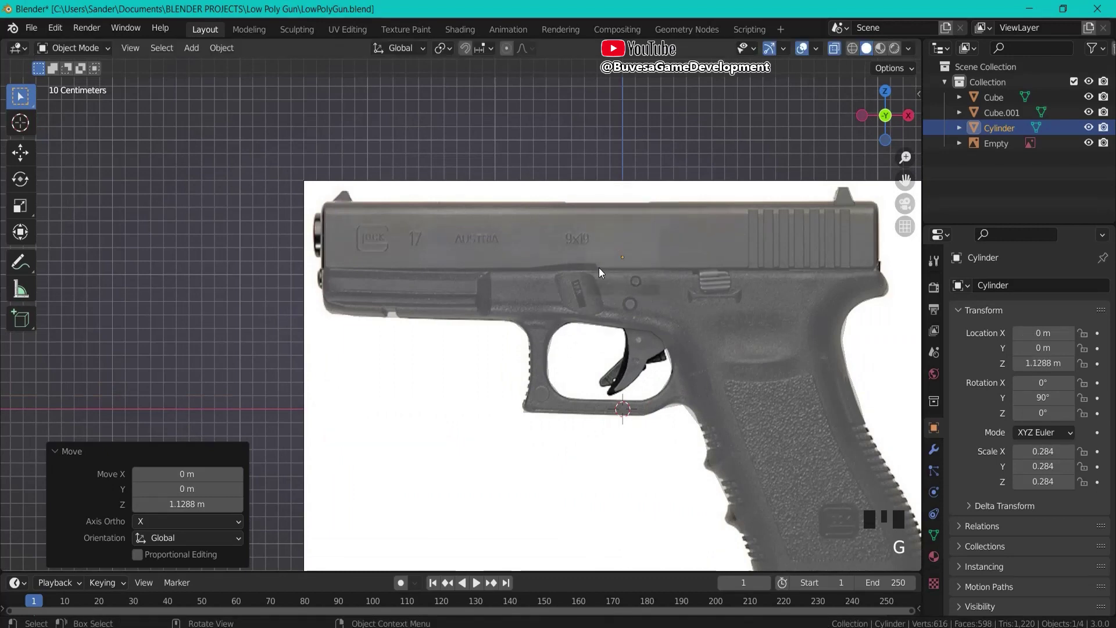
{"action": "scroll", "scroll_direction": "up", "scroll_amount": 3}
{"action": "key", "text": "g"}
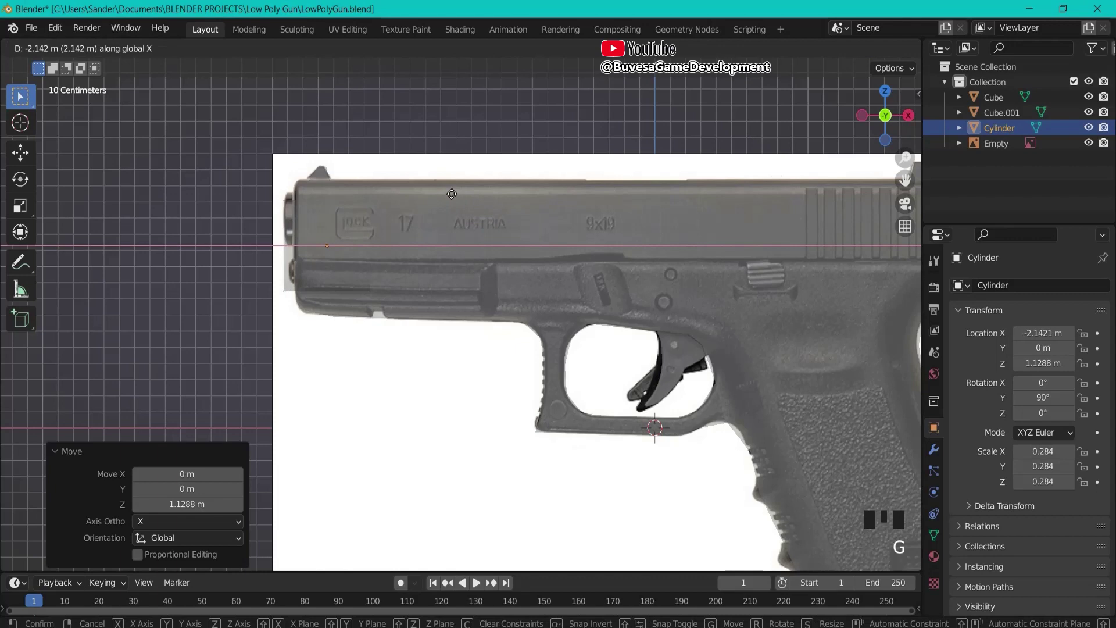
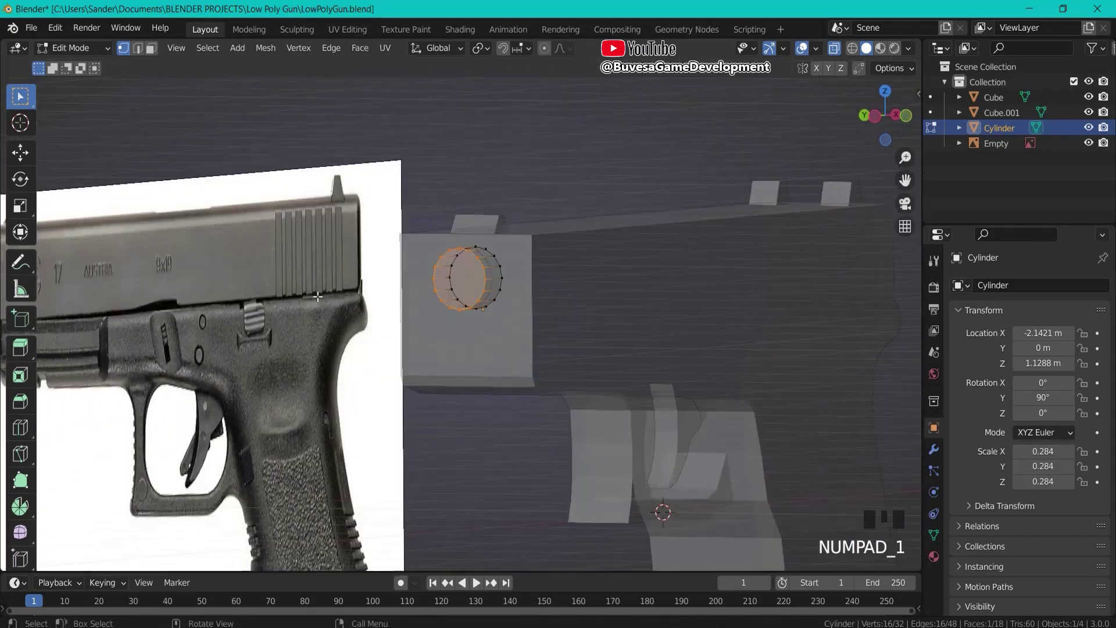
Zoom in on the muzzle and select the barrel's front end face for insetting the bore.
{"action": "scroll", "scroll_direction": "up", "scroll_amount": 3}
{"action": "scroll", "scroll_direction": "up", "scroll_amount": 3}
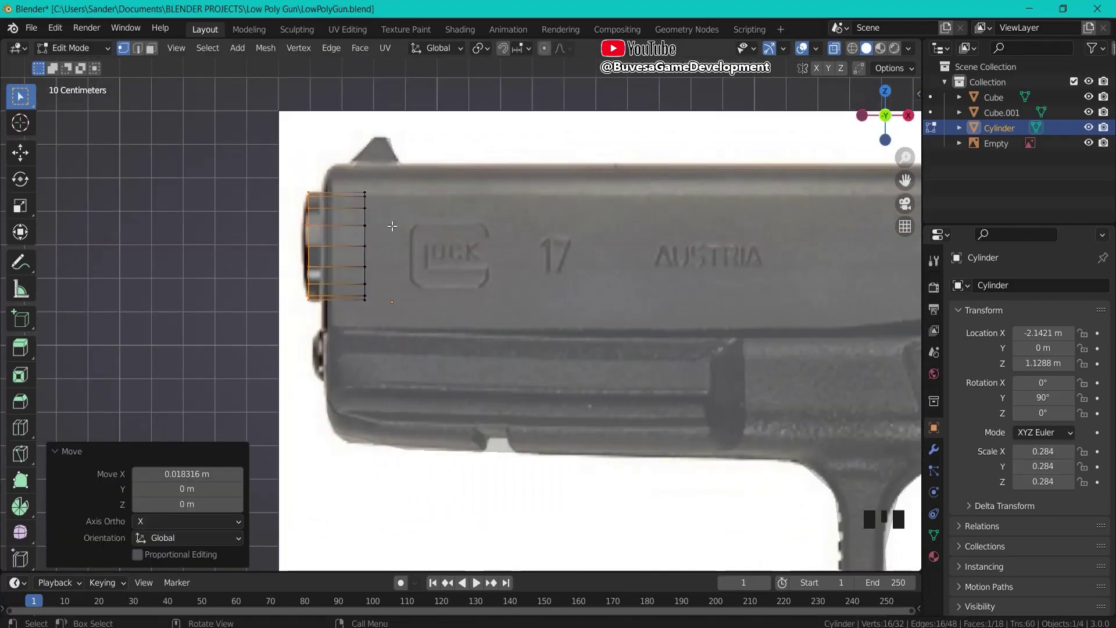
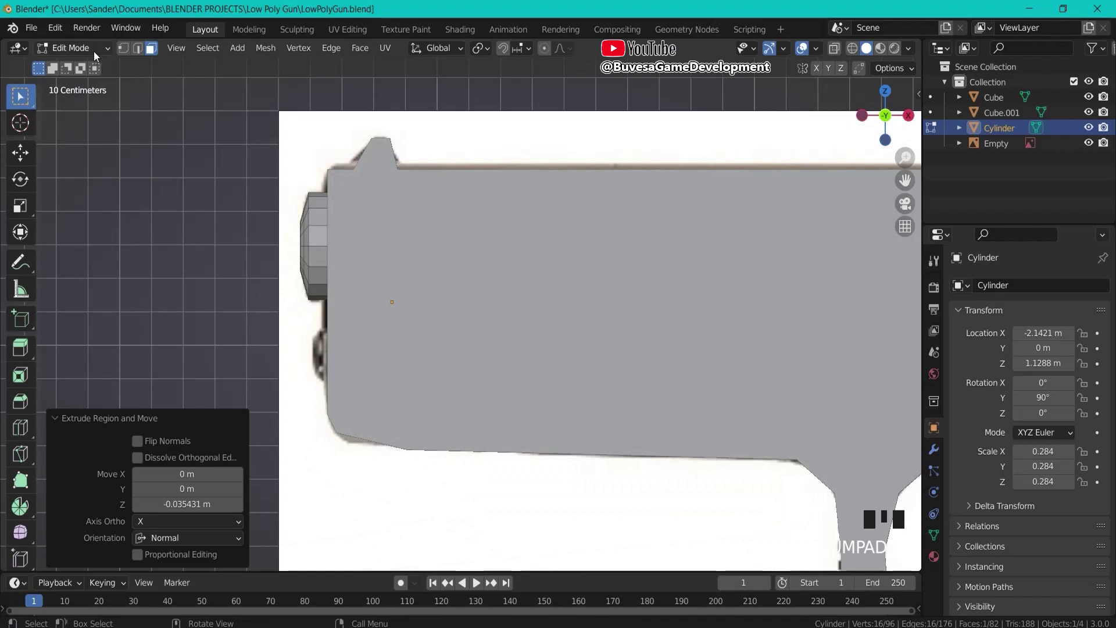
{"action": "left_click_drag", "start_coordinate": [841, 55], "coordinate": [270, 186]}
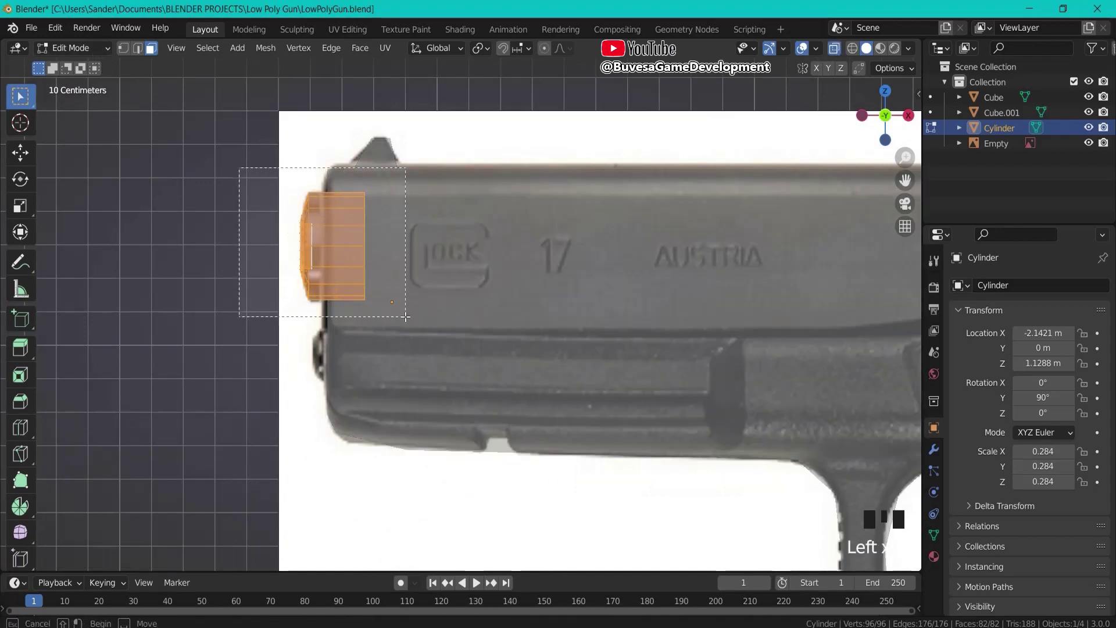
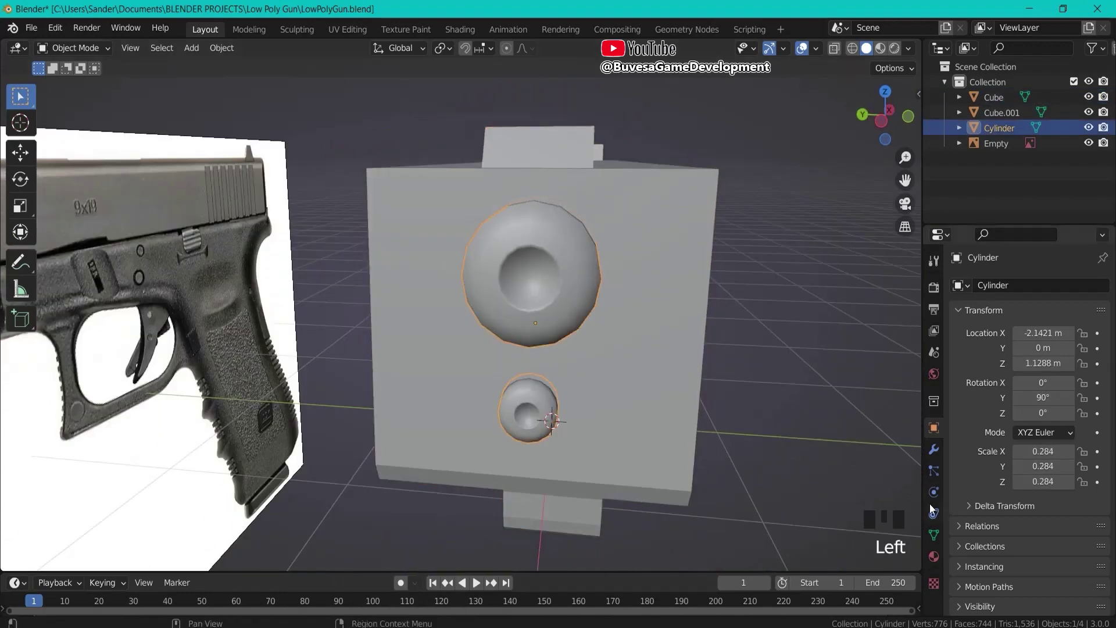
Show the barrel cylinder's mesh data properties.
{"action": "left_click", "coordinate": [938, 543]}
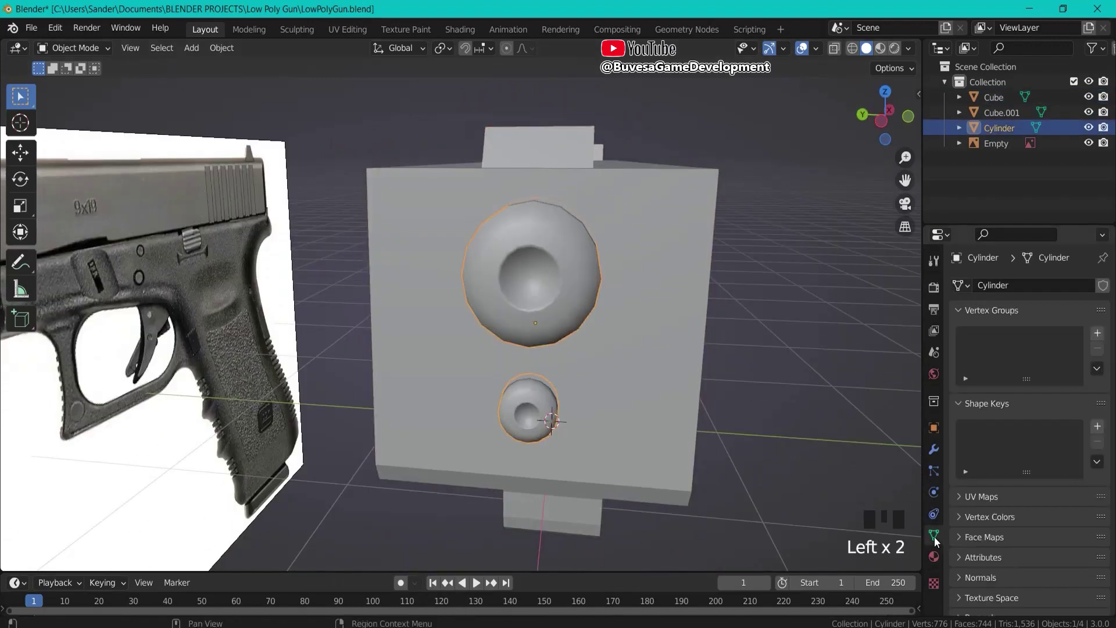
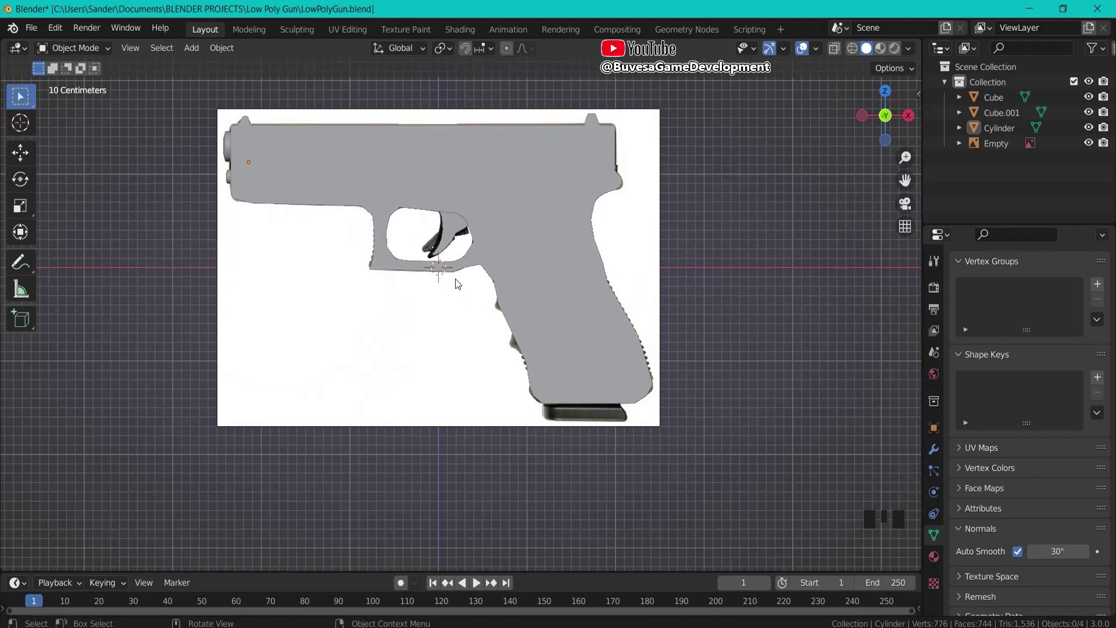
Add a cube below the grip and reshape its vertices into the slanted magazine floorplate block.
{"action": "key", "text": "shift+a"}
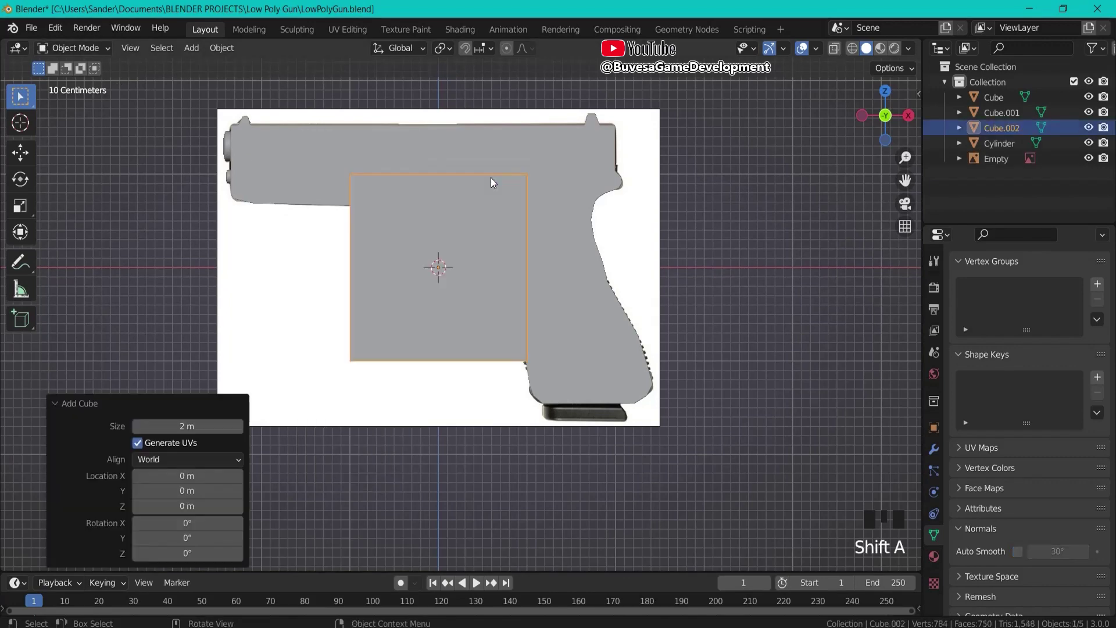
{"action": "key", "text": "g"}
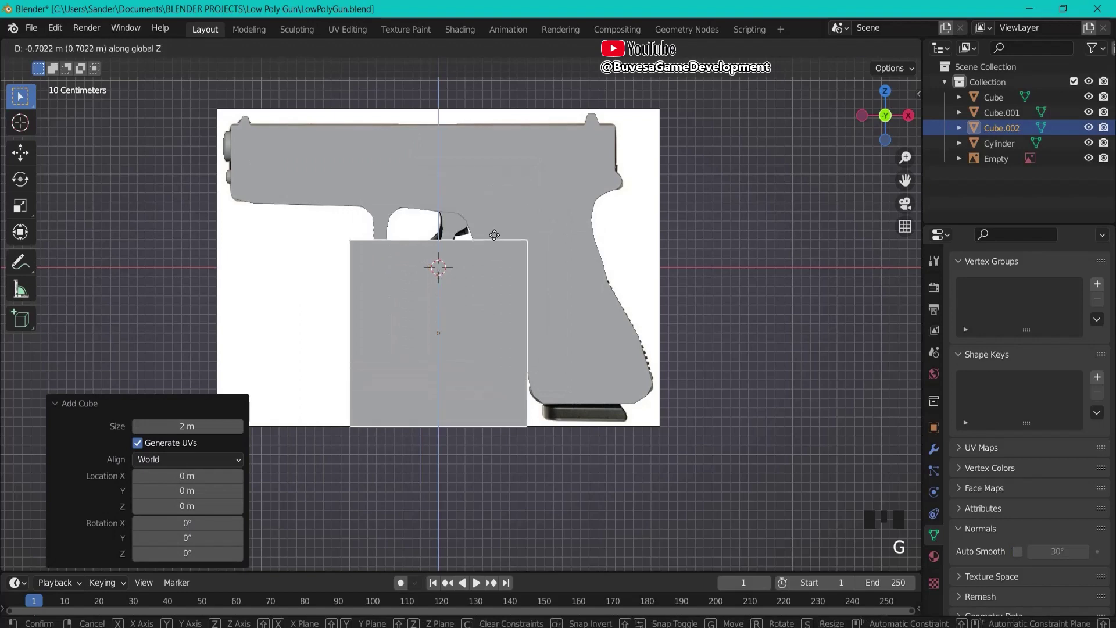
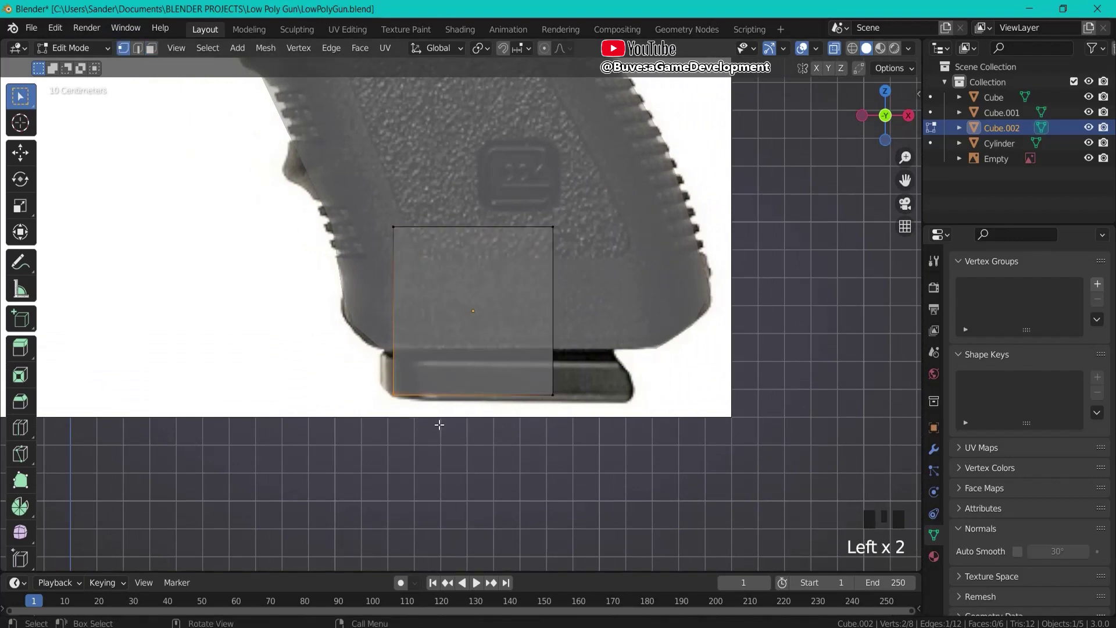
{"action": "key", "text": "g"}
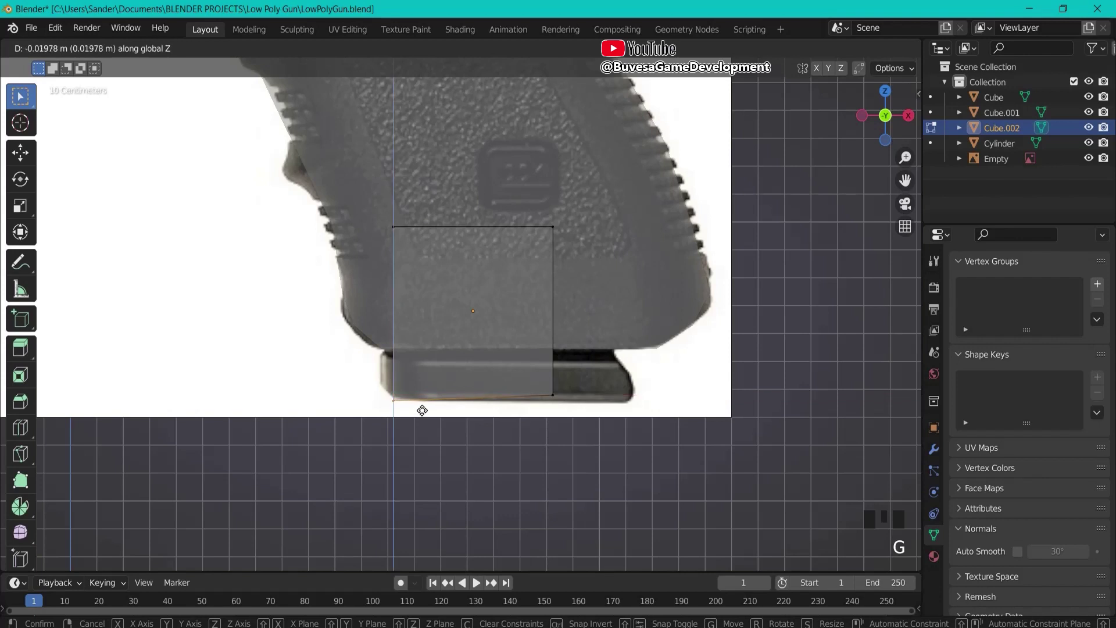
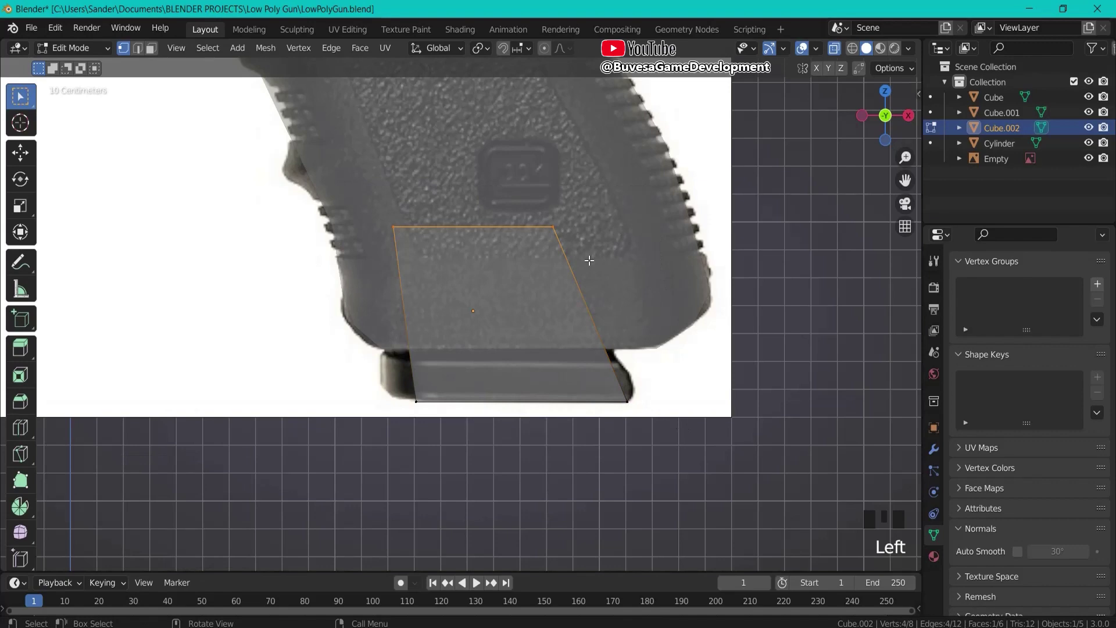
{"action": "key", "text": "s"}
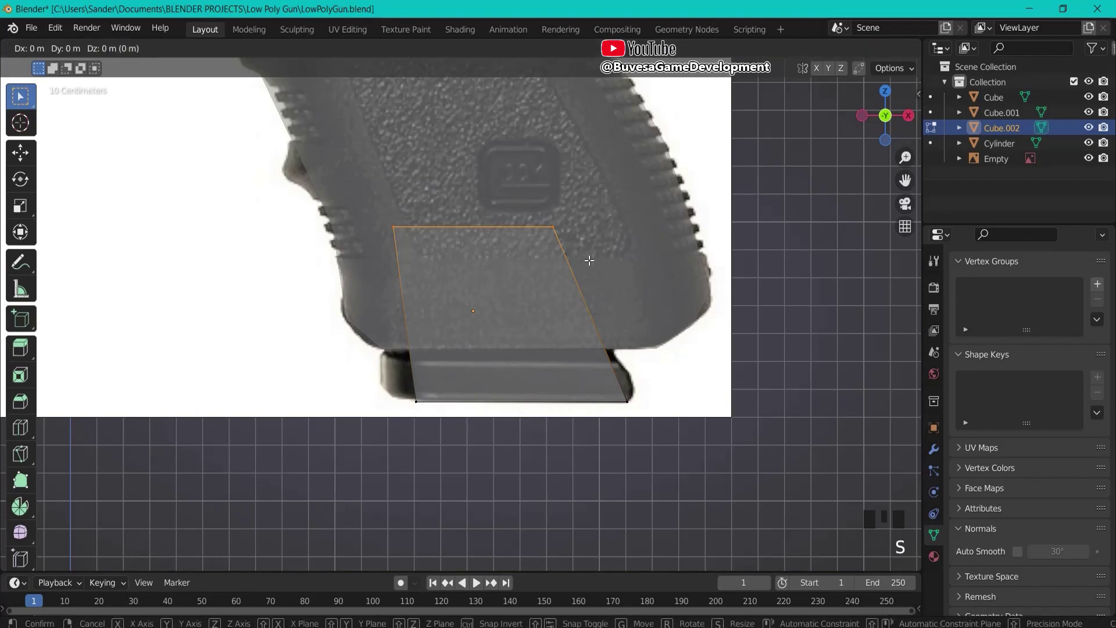
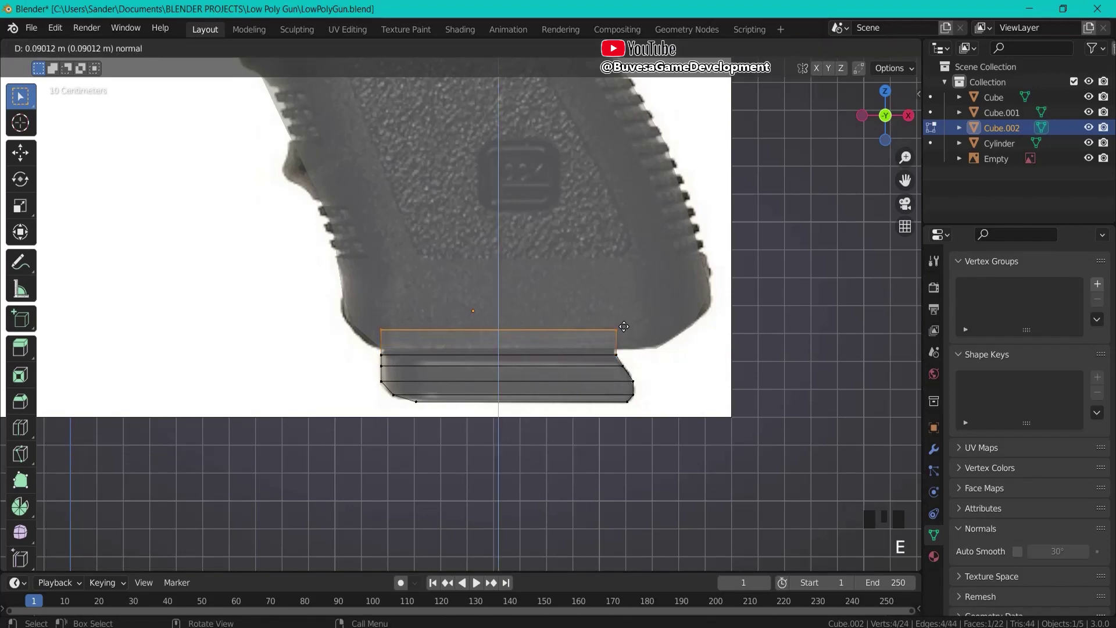
Zoom out and centre the view so the whole grip is visible.
{"action": "scroll", "scroll_direction": "down", "scroll_amount": 3}
{"action": "middle_click", "coordinate": [671, 202]}
{"action": "scroll", "scroll_direction": "up", "scroll_amount": 3}
{"action": "scroll", "scroll_direction": "down", "scroll_amount": 3}
{"action": "scroll", "scroll_direction": "down", "scroll_amount": 3}
Extrude the magazine's top faces up the grip in sections, sliding each back along the grip slant to the frame.
{"action": "key", "text": "e"}
{"action": "key", "text": "g"}
{"action": "key", "text": "e"}
{"action": "key", "text": "g"}
{"action": "key", "text": "e"}
{"action": "key", "text": "g"}
{"action": "key", "text": "e"}
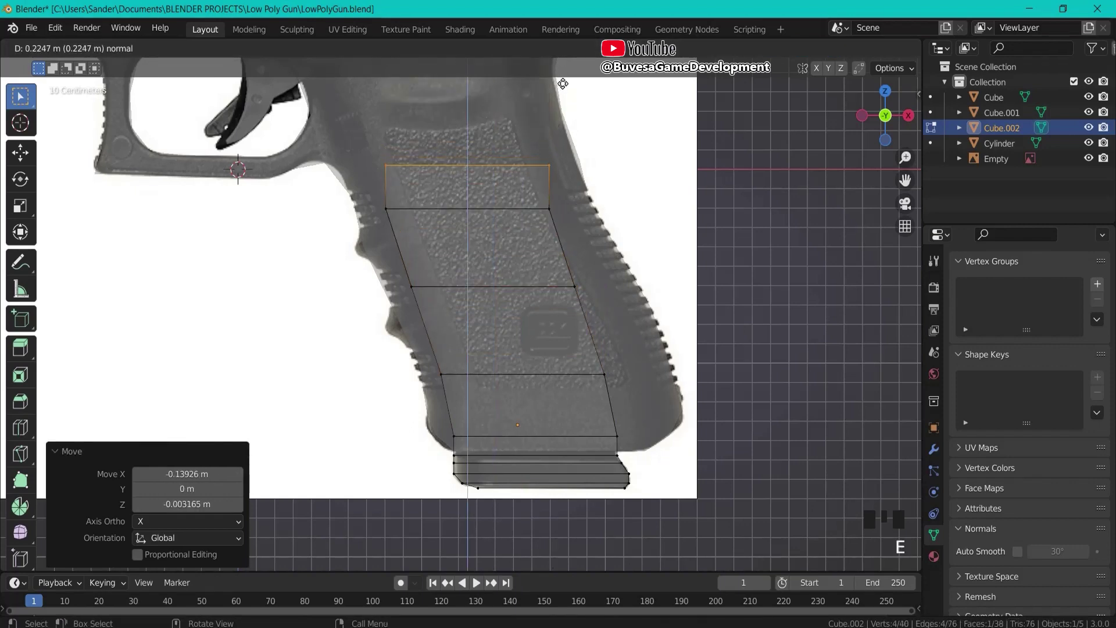
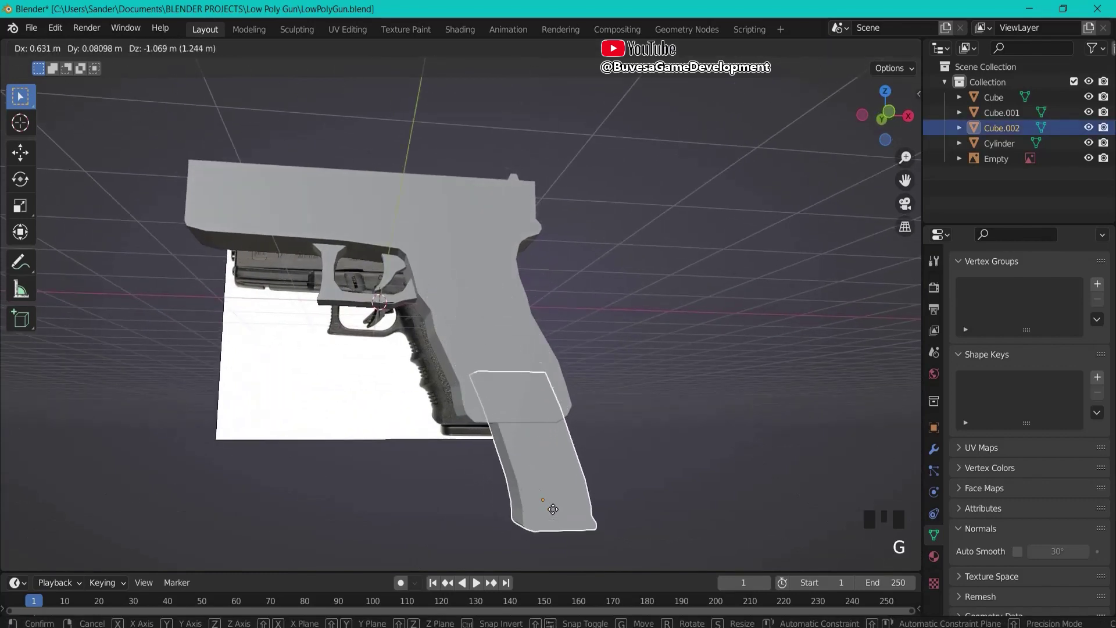
Slide the grip piece into place under the frame and view the gun from the front.
{"action": "left_click_drag", "start_coordinate": [626, 444], "coordinate": [738, 382]}
{"action": "left_click", "coordinate": [737, 382]}
{"action": "key", "text": "KP_1"}
{"action": "left_click_drag", "start_coordinate": [644, 402], "coordinate": [452, 222]}
Select the body, Cube, Cube.001, Cube.002 and Cylinder and join them into one object with Ctrl+J.
{"action": "left_click", "coordinate": [452, 221]}
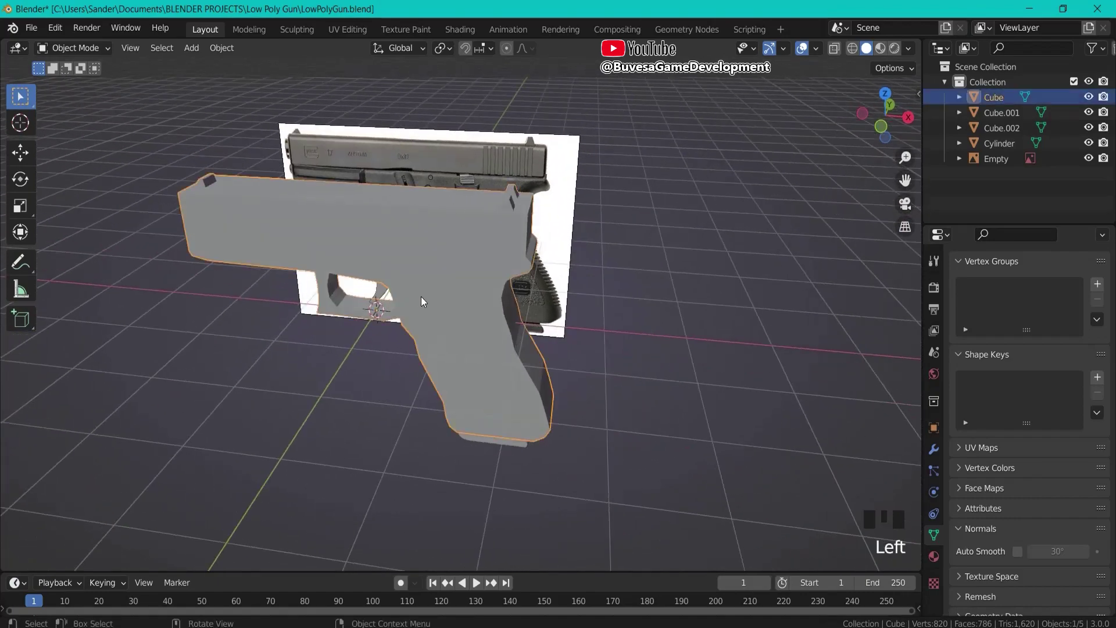
{"action": "left_click_drag", "start_coordinate": [513, 292], "coordinate": [1000, 100]}
{"action": "left_click", "coordinate": [1000, 100]}
{"action": "left_click", "coordinate": [999, 151]}
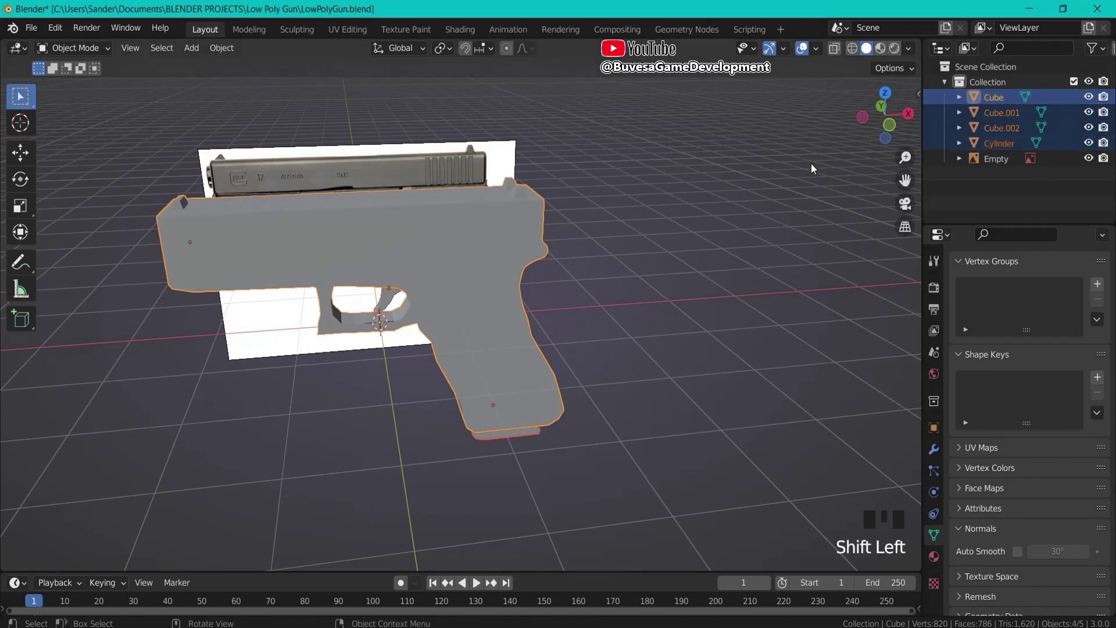
{"action": "key", "text": "ctrl+j"}
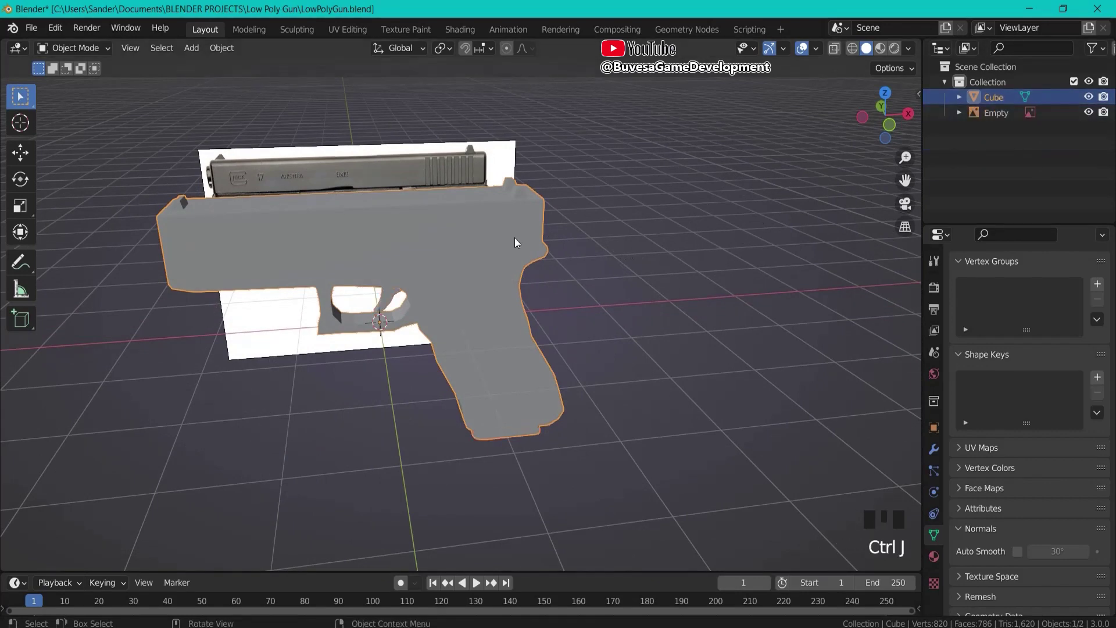
{"action": "left_click", "coordinate": [479, 246]}
{"action": "key", "text": "g"}
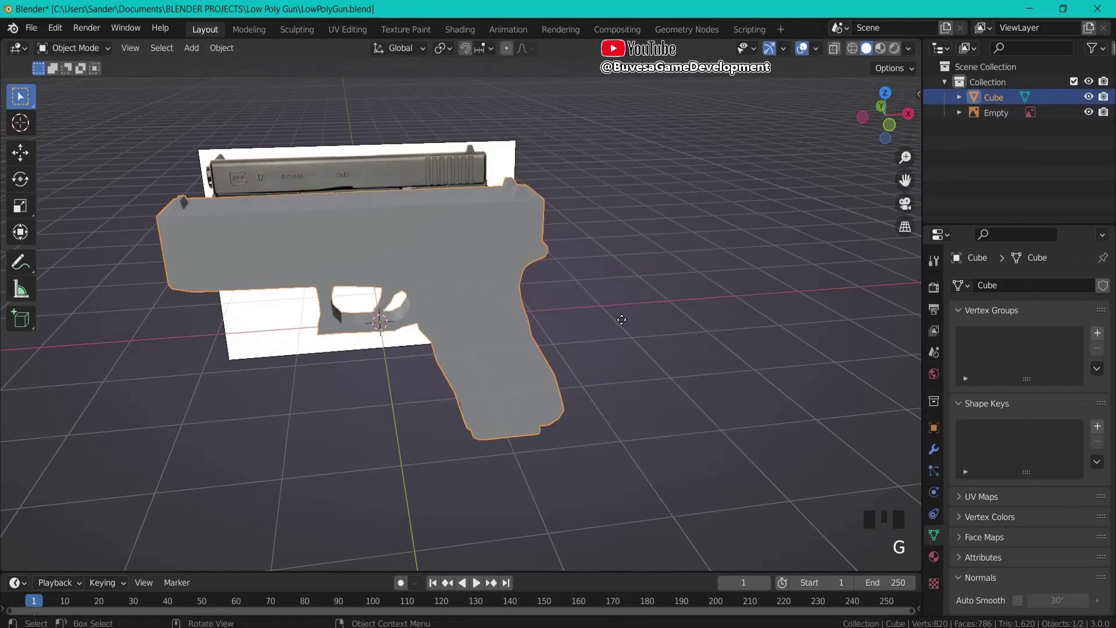
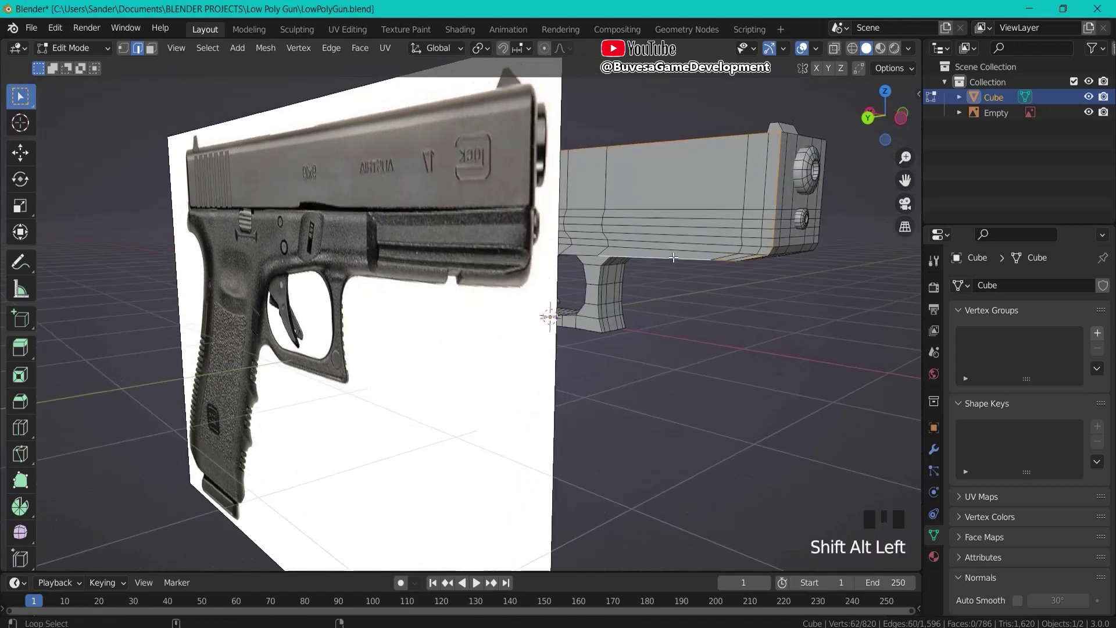
In Edge select mode, pick the outline edge loops along the gun body and grip.
{"action": "left_click_drag", "start_coordinate": [672, 267], "coordinate": [557, 261]}
{"action": "left_click", "coordinate": [557, 262]}
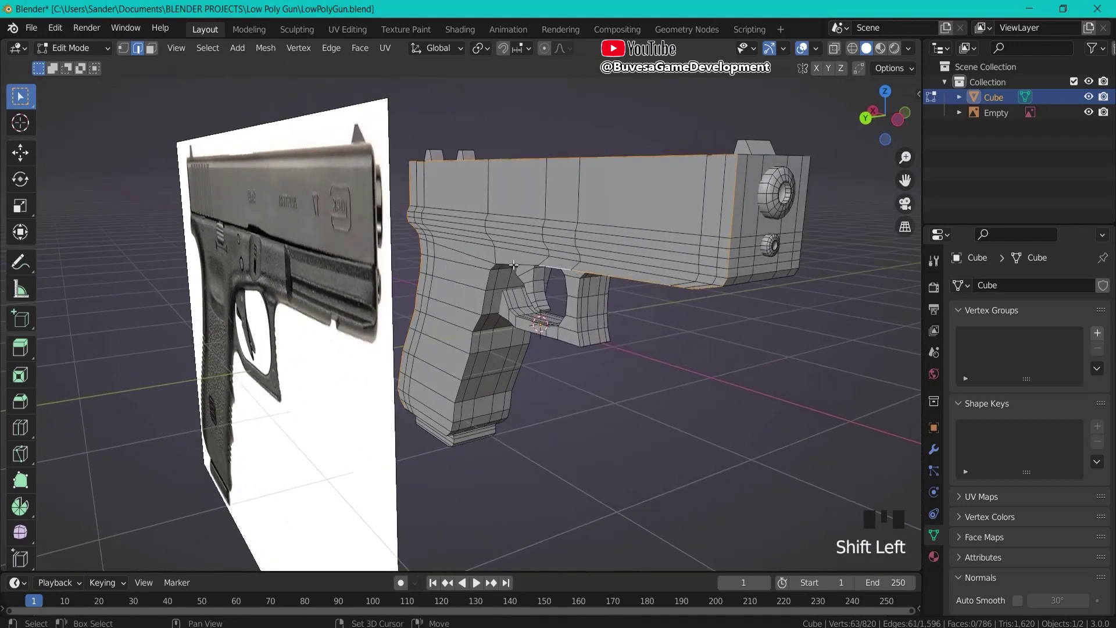
{"action": "left_click", "coordinate": [516, 258]}
{"action": "left_click", "coordinate": [492, 263]}
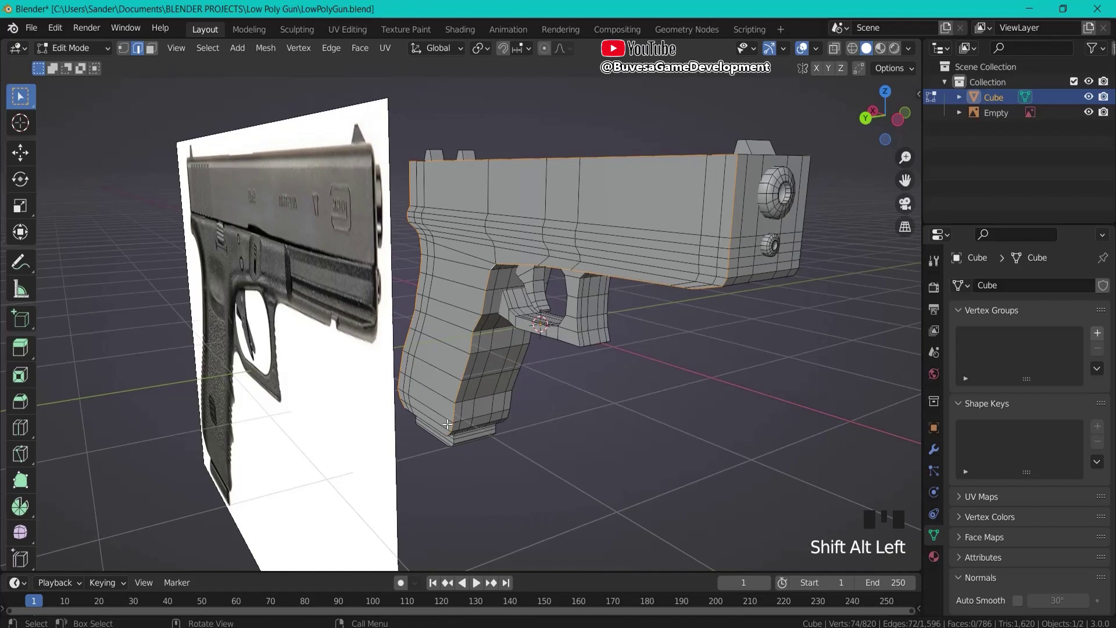
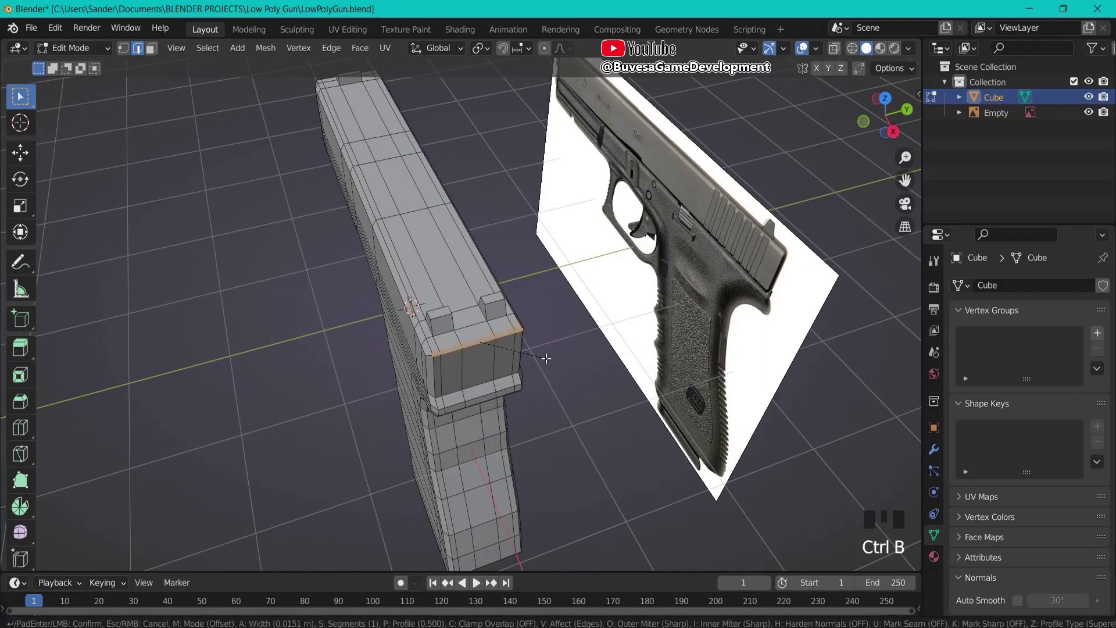
Bevel the selected slide edge with a narrow width.
{"action": "key", "text": "g"}
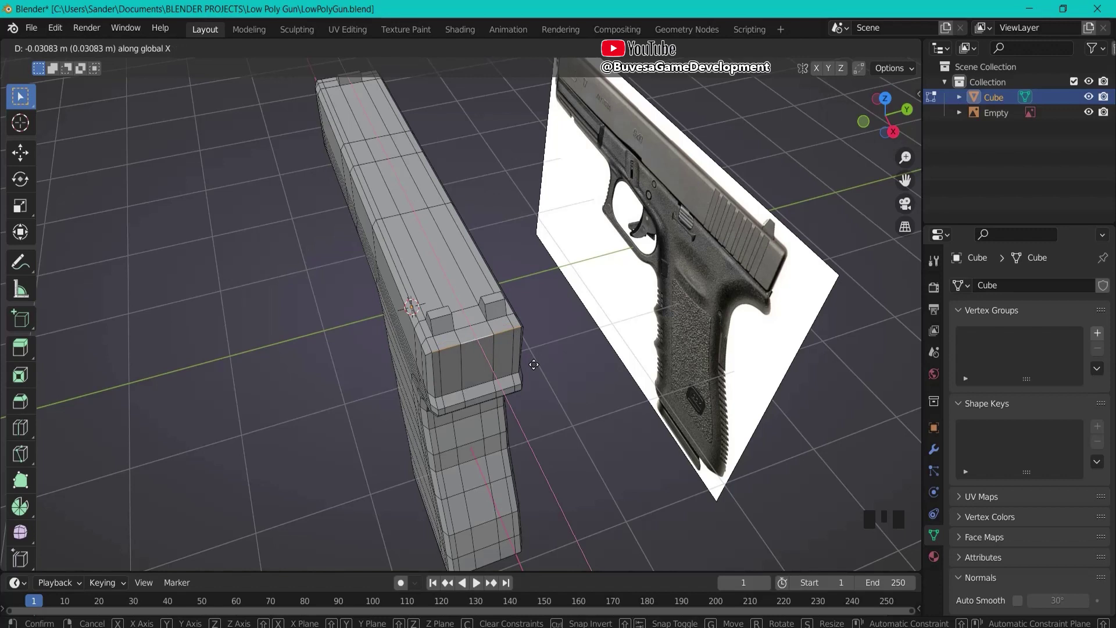
{"action": "key", "text": "ctrl+b"}
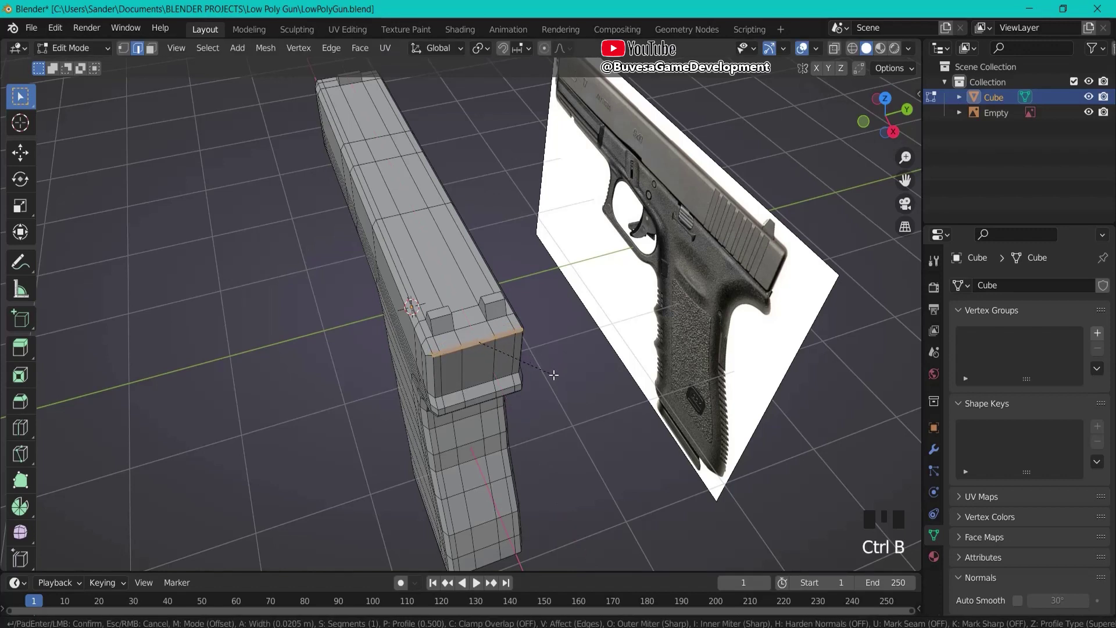
{"action": "left_click", "coordinate": [428, 351]}
Select the edge across the slide front and start a second bevel on it.
{"action": "left_click_drag", "start_coordinate": [518, 346], "coordinate": [375, 328]}
{"action": "left_click", "coordinate": [375, 328]}
{"action": "left_click_drag", "start_coordinate": [413, 341], "coordinate": [500, 355]}
{"action": "key", "text": "ctrl+b"}
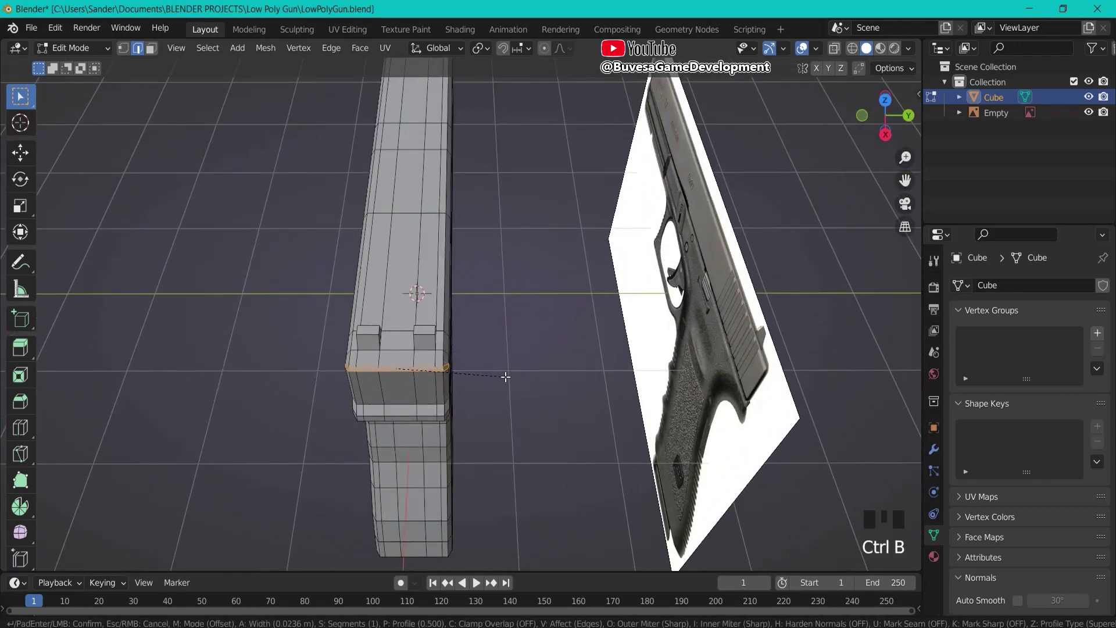
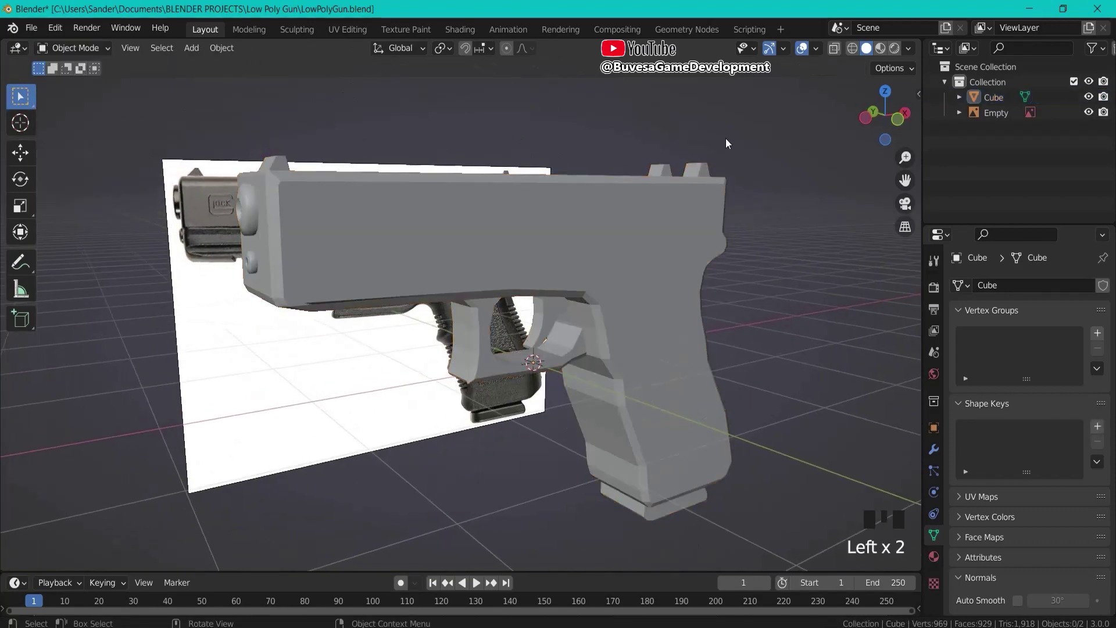
Back in Object Mode, view the gun's side and select the whole gun object.
{"action": "scroll", "scroll_direction": "down", "scroll_amount": 3}
{"action": "left_click_drag", "start_coordinate": [829, 149], "coordinate": [569, 259]}
{"action": "left_click", "coordinate": [569, 259]}
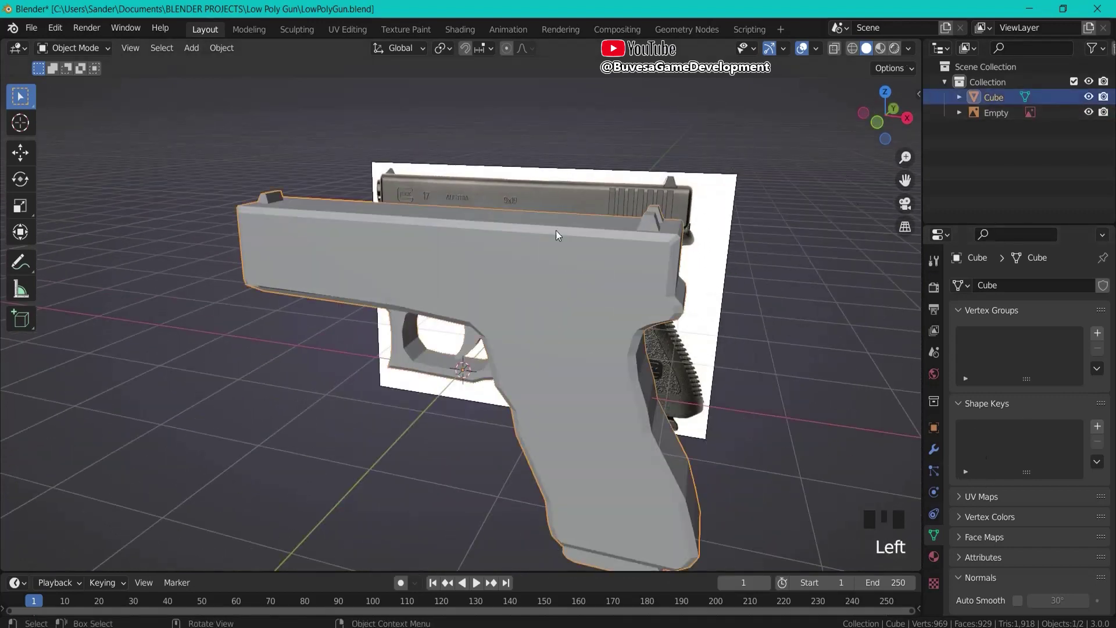
In Material Preview shading, add a new material to the gun with a near-black base colour.
{"action": "left_click", "coordinate": [884, 52]}
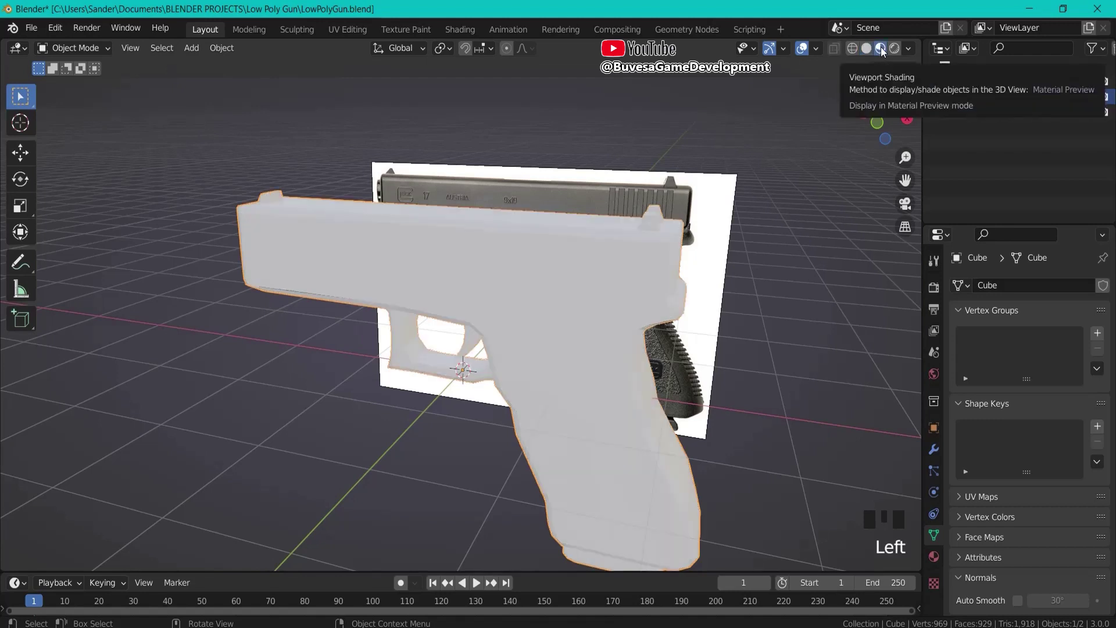
{"action": "left_click", "coordinate": [937, 588]}
{"action": "left_click", "coordinate": [940, 562]}
{"action": "left_click", "coordinate": [993, 294]}
{"action": "left_click", "coordinate": [1062, 514]}
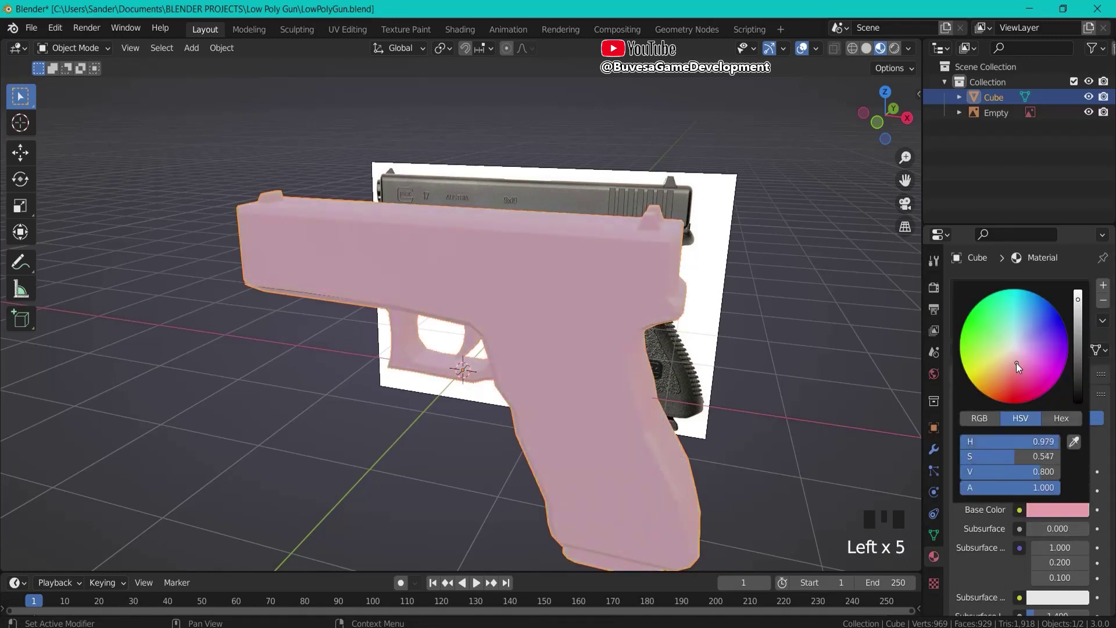
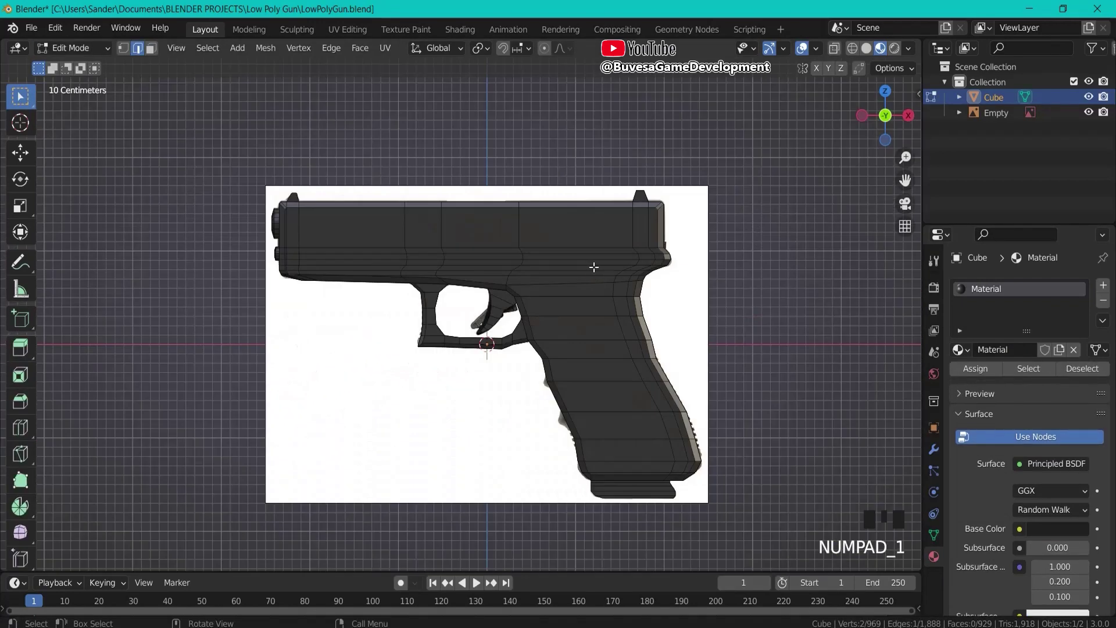
In Edit Mode front view, switch to Face select with X-ray so far-side faces are selectable.
{"action": "scroll", "scroll_direction": "up", "scroll_amount": 3}
{"action": "scroll", "scroll_direction": "down", "scroll_amount": 3}
{"action": "left_click_drag", "start_coordinate": [786, 341], "coordinate": [155, 55]}
{"action": "left_click", "coordinate": [155, 55]}
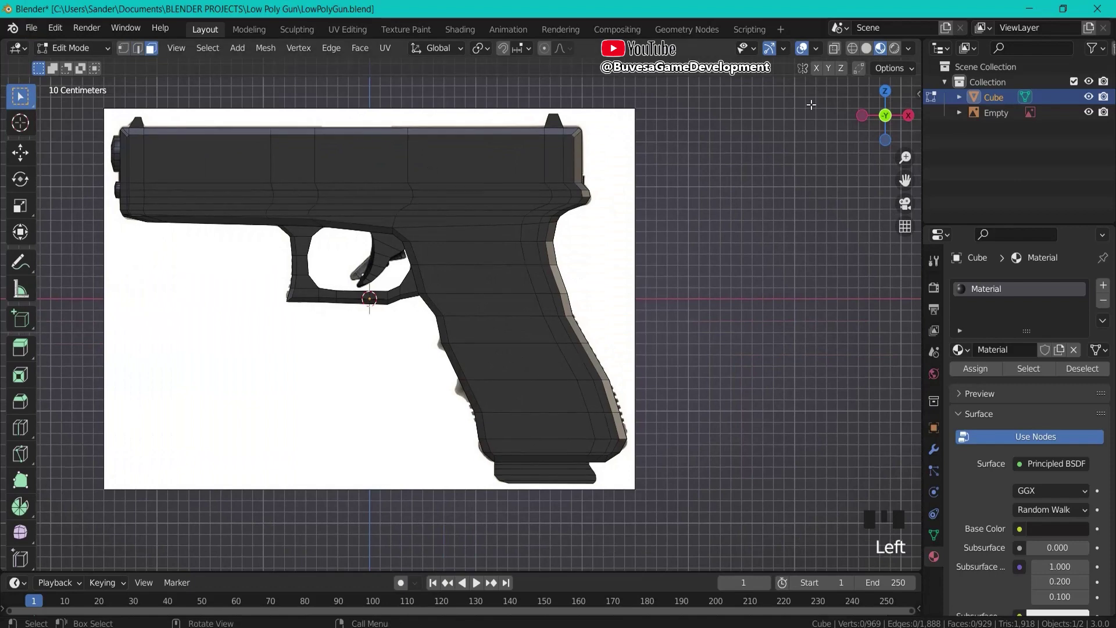
{"action": "left_click", "coordinate": [841, 56]}
Box-select all the grip faces, including the lower grip.
{"action": "scroll", "scroll_direction": "up", "scroll_amount": 3}
{"action": "left_click", "coordinate": [423, 206]}
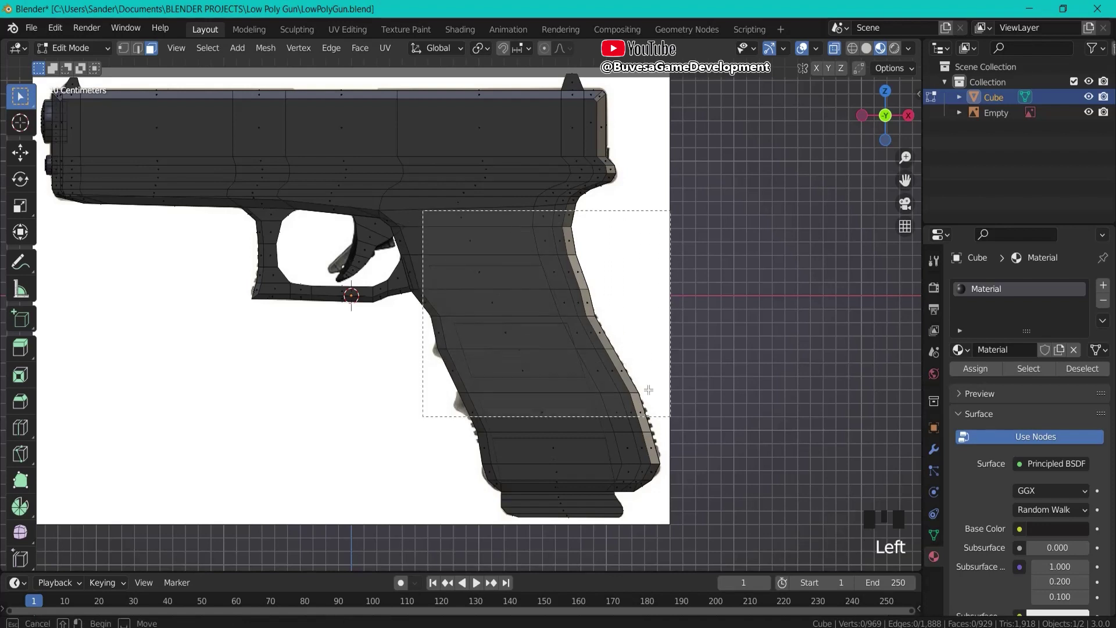
{"action": "left_click", "coordinate": [393, 222]}
{"action": "left_click", "coordinate": [406, 252]}
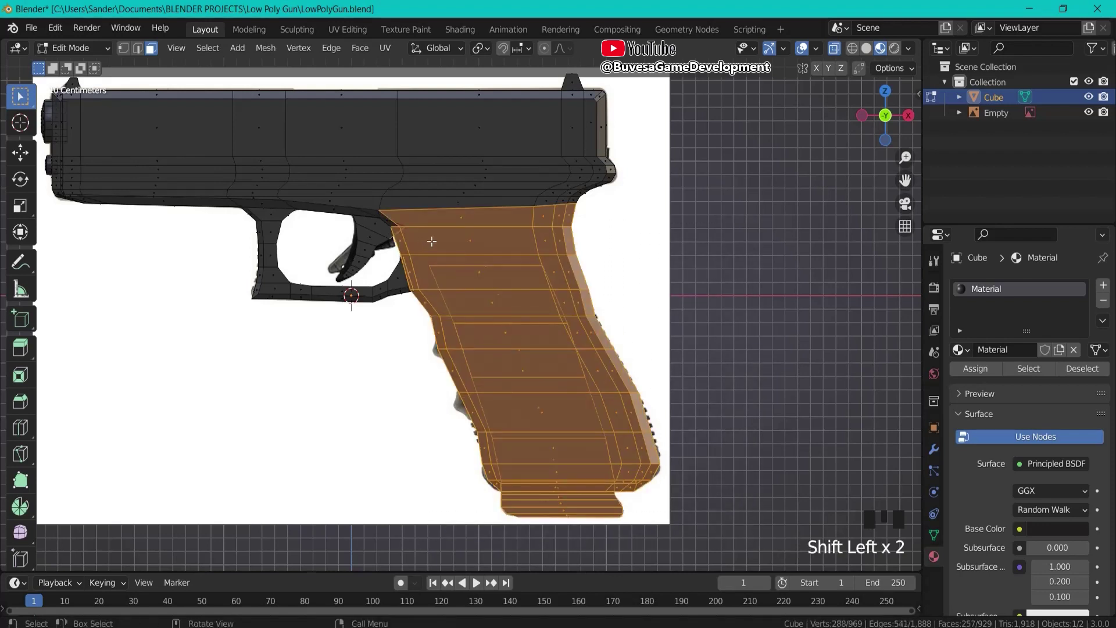